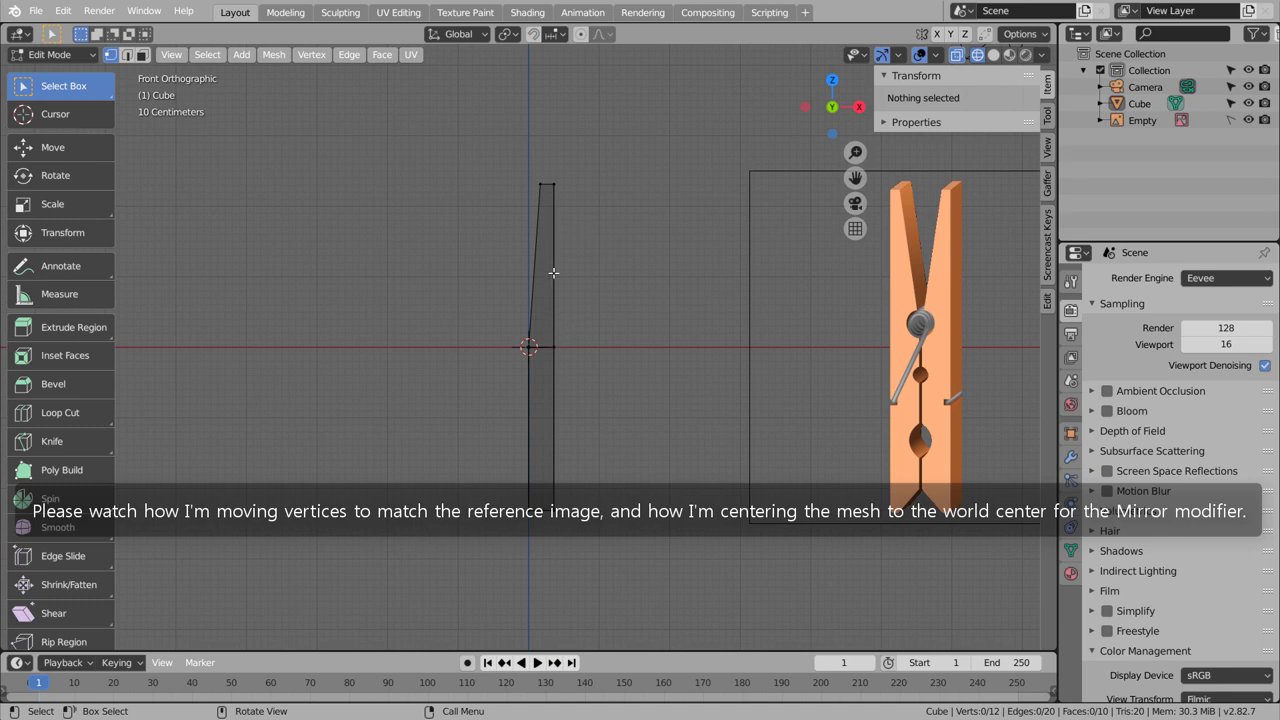
Step: Move the clothespin half's bottom vertices so their median Z sits at 0 m on the world origin
key("b")
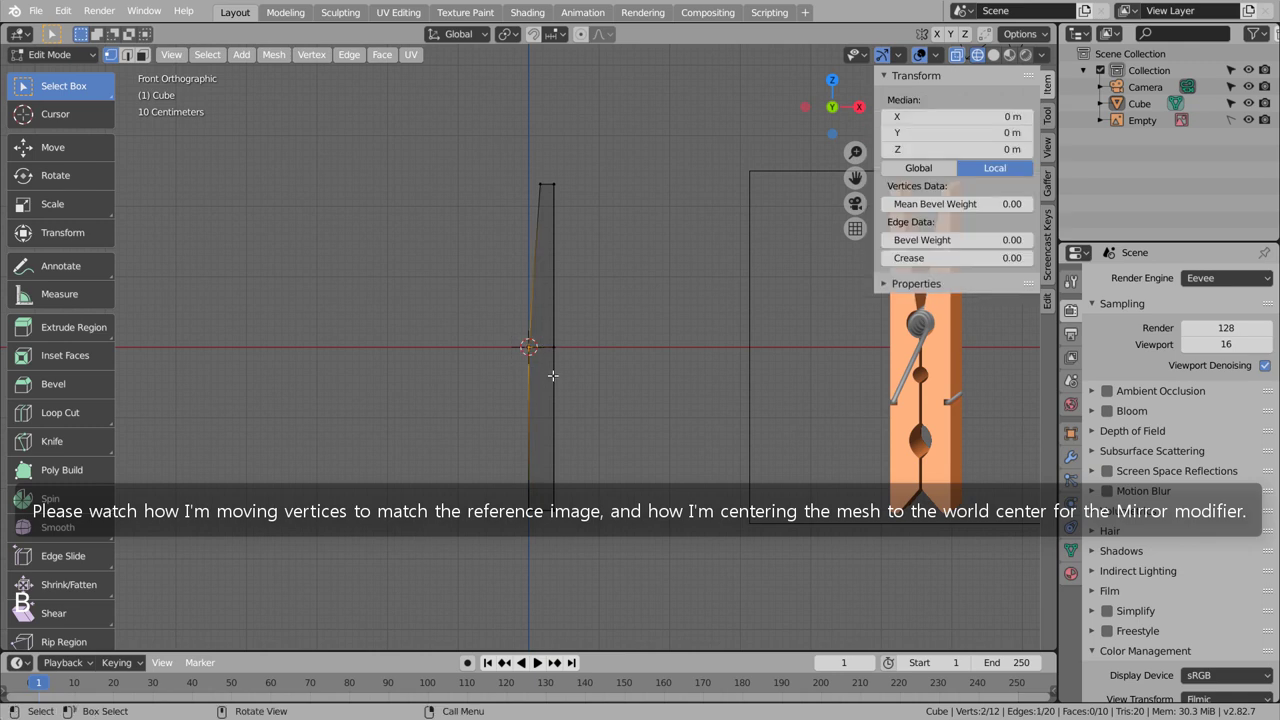
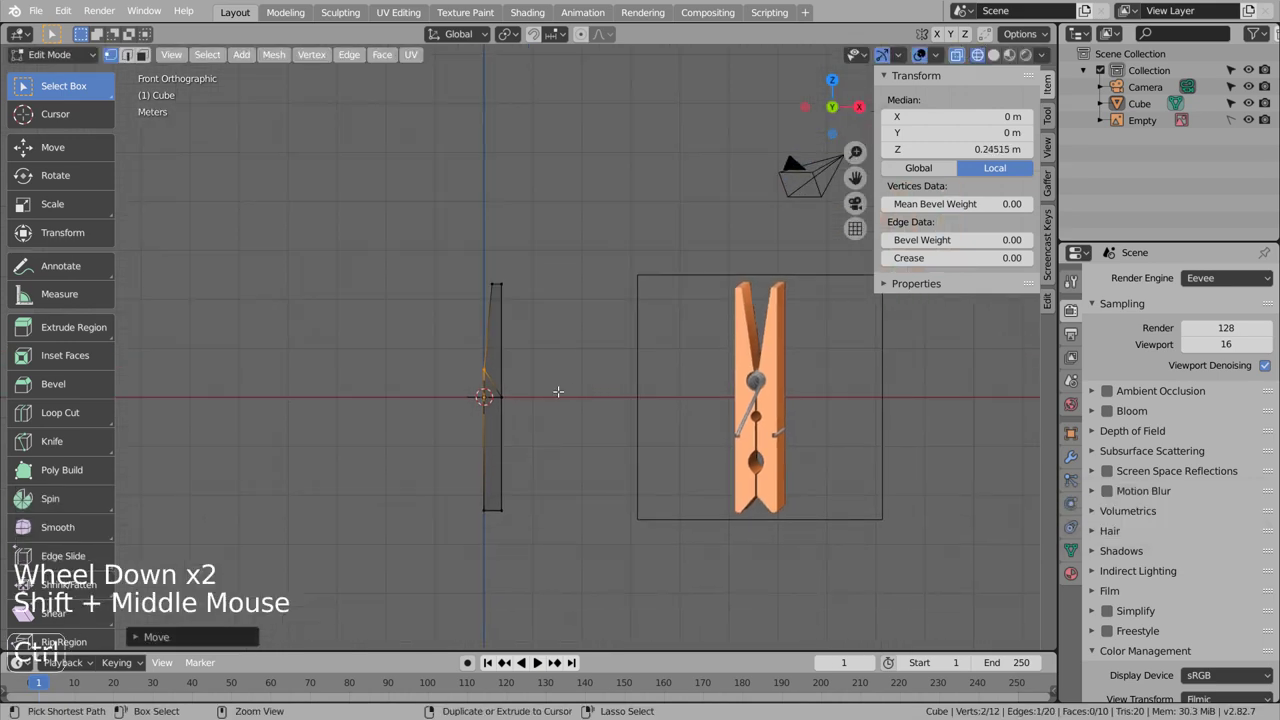
key("ctrl+z")
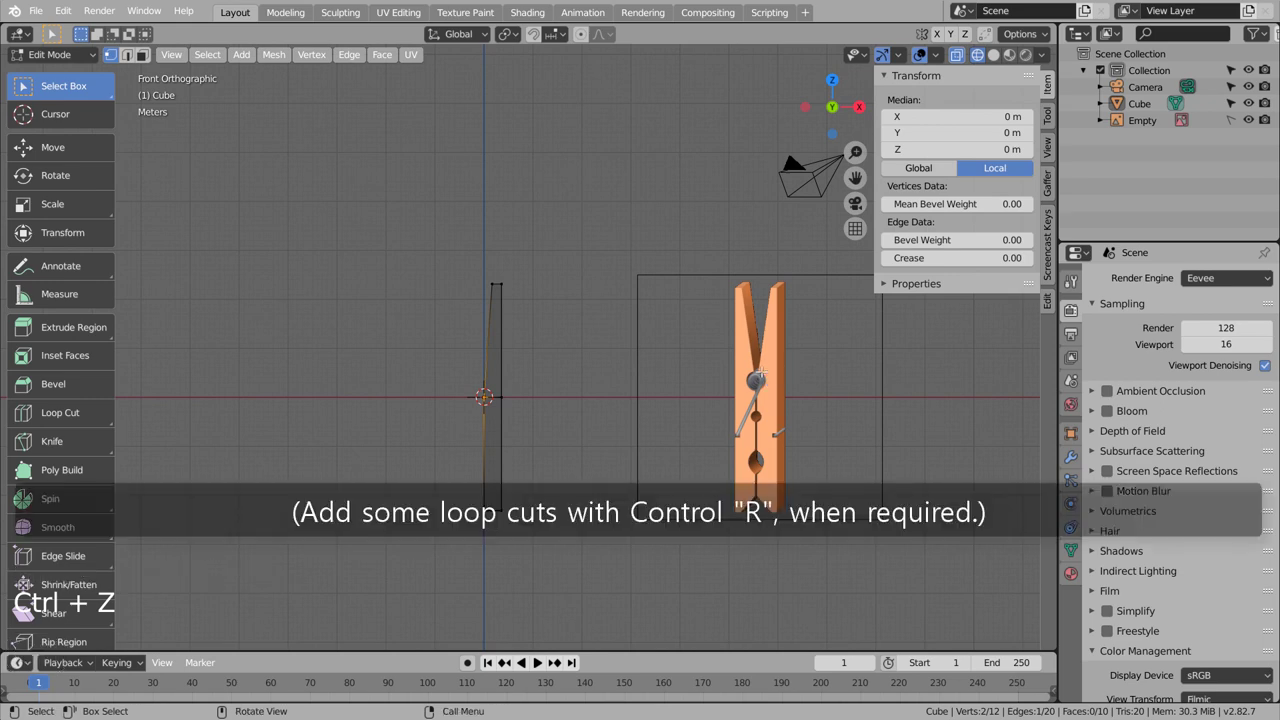
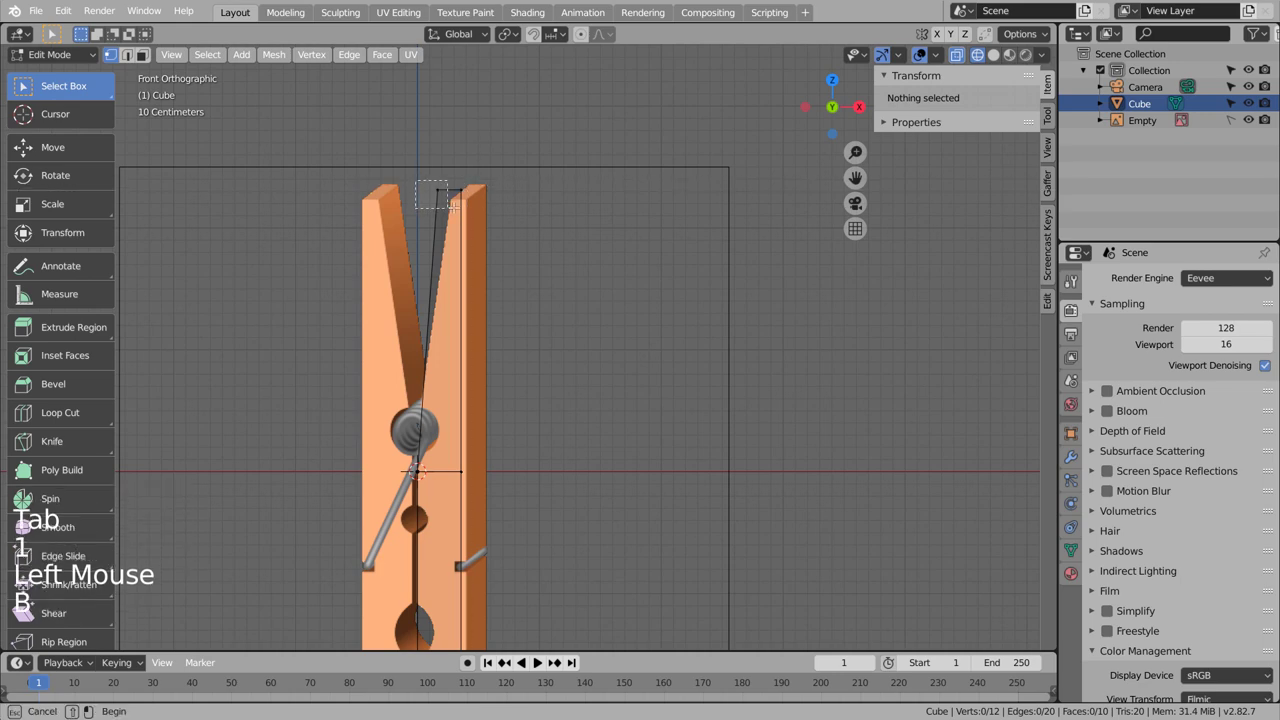
Step: Move the top vertices, add a loop cut in the lower leg and shift it along X to fit the reference
key("g")
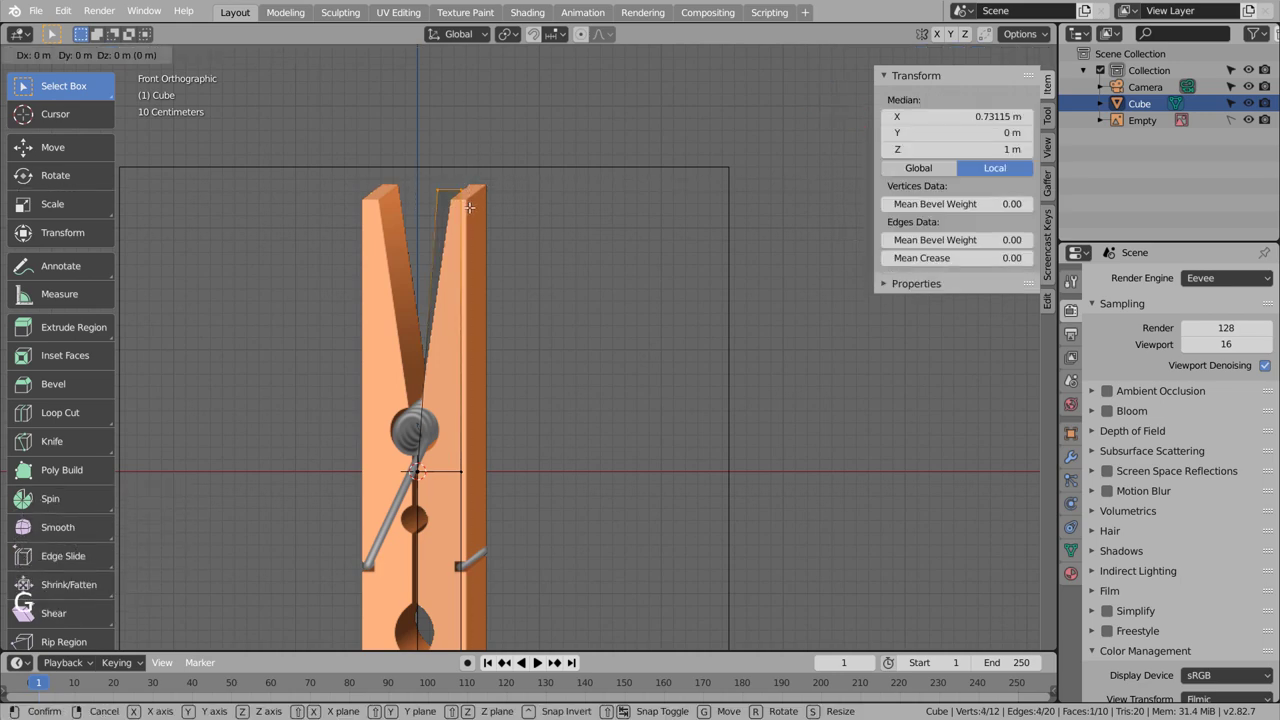
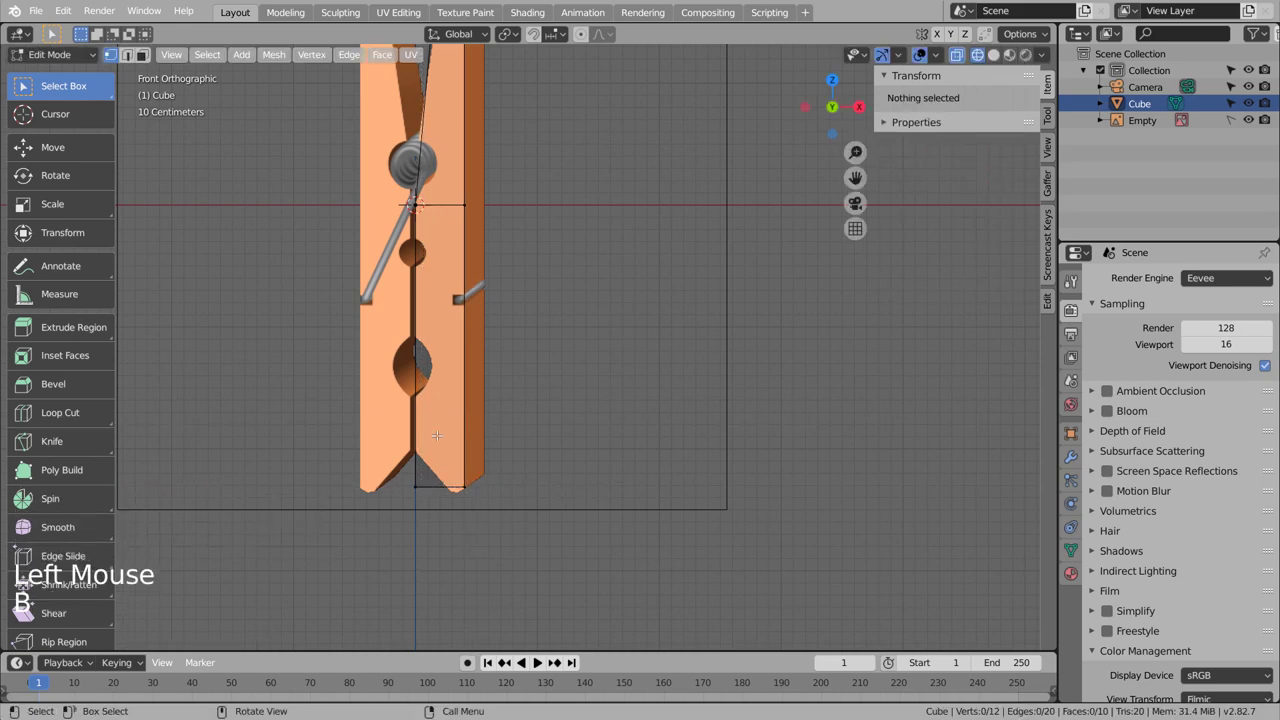
key("ctrl+r")
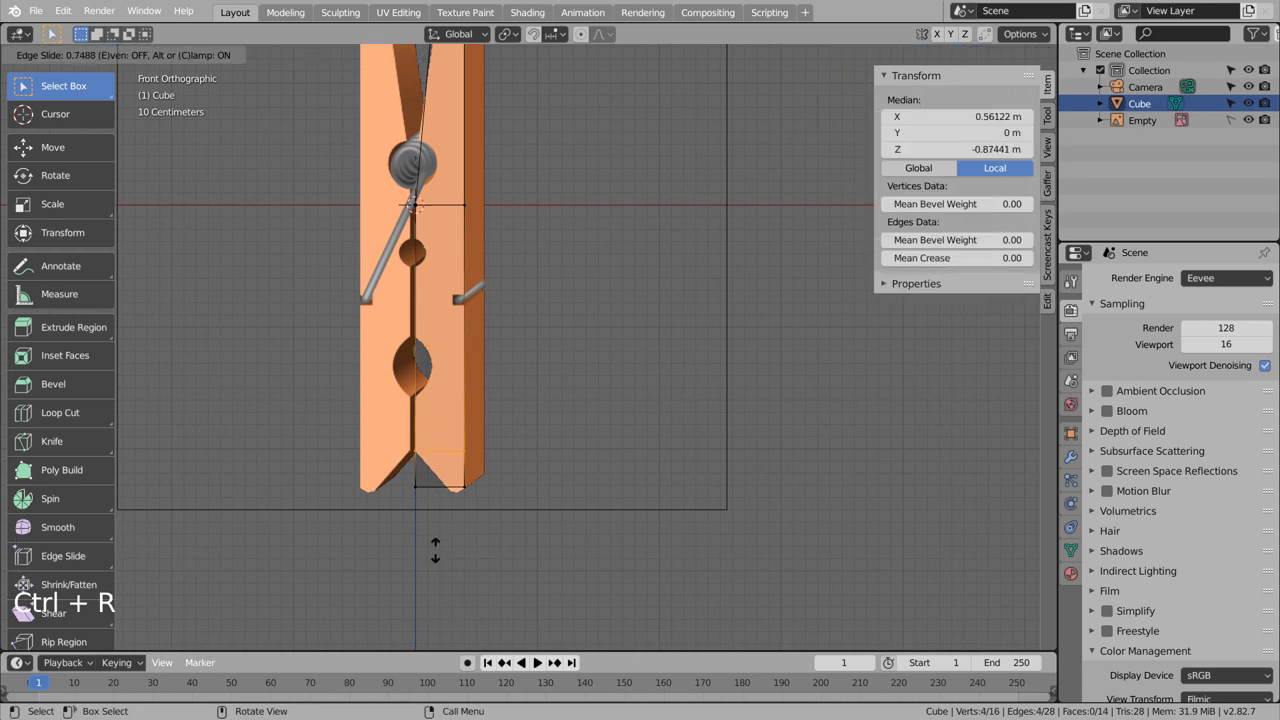
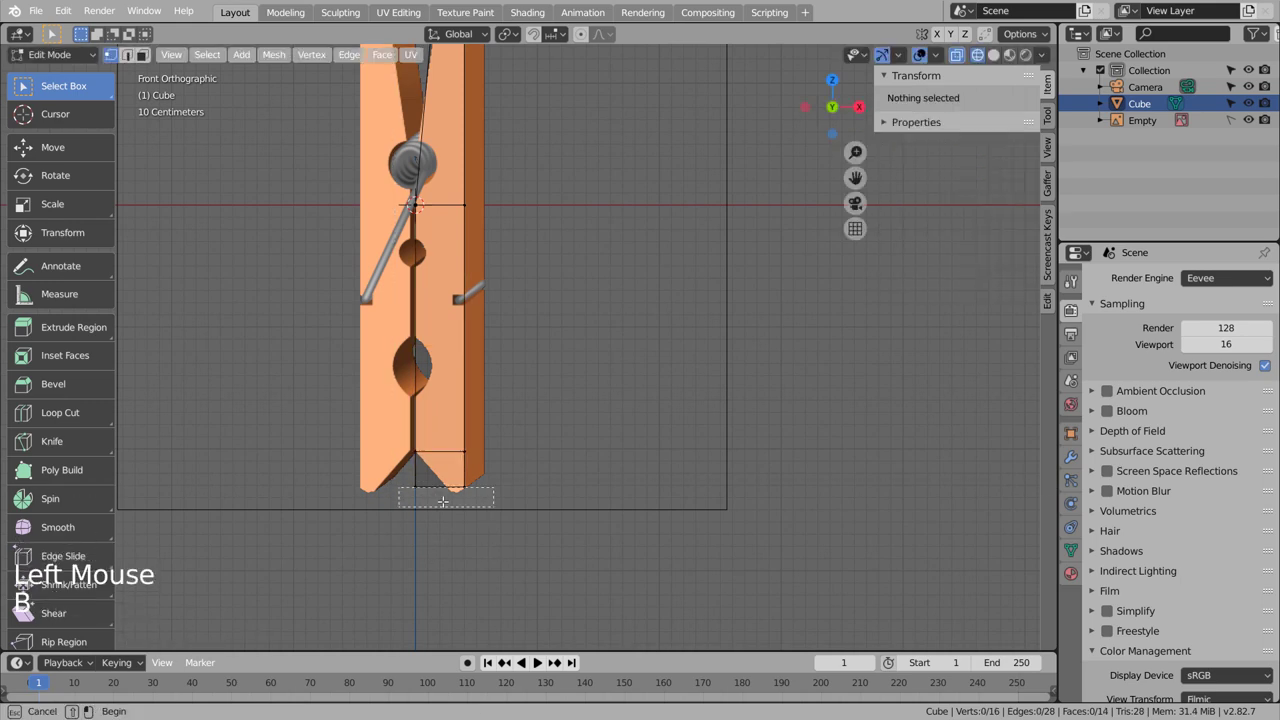
key("b")
key("g")
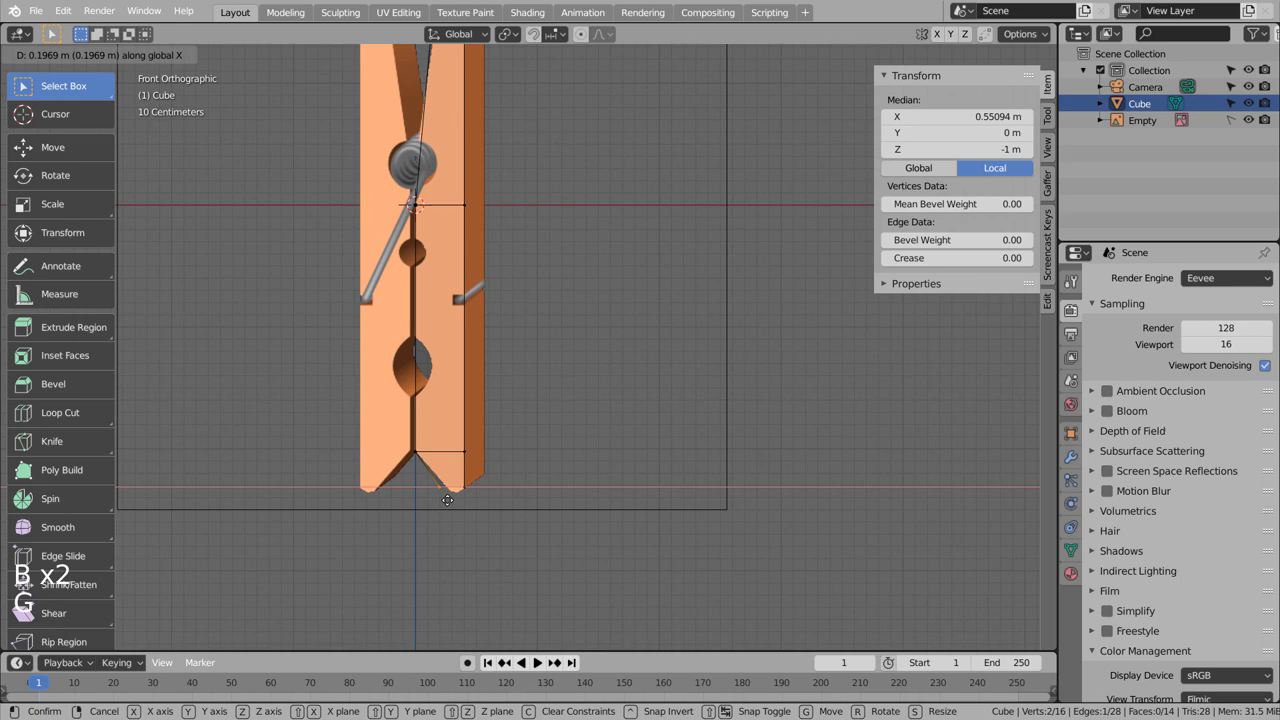
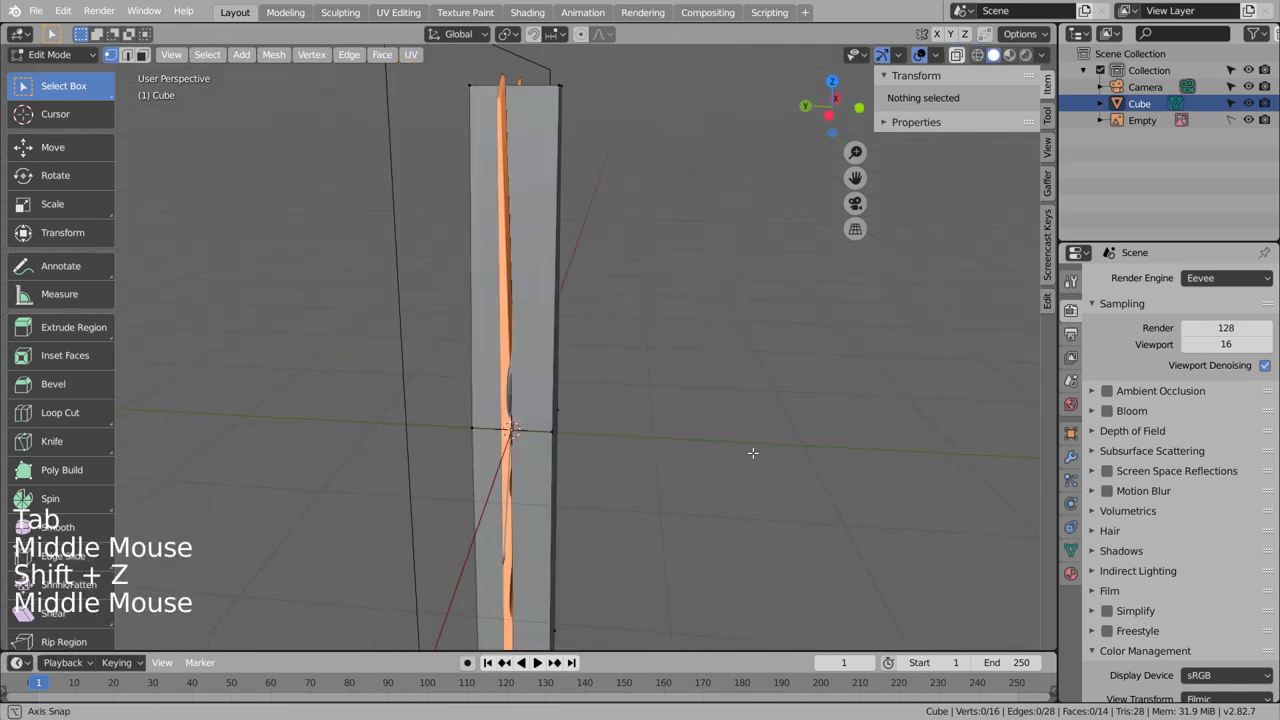
Step: Scale the clothespin half along Y in Object Mode to thin it to about 0.5 m depth
key("Tab")
key("s")
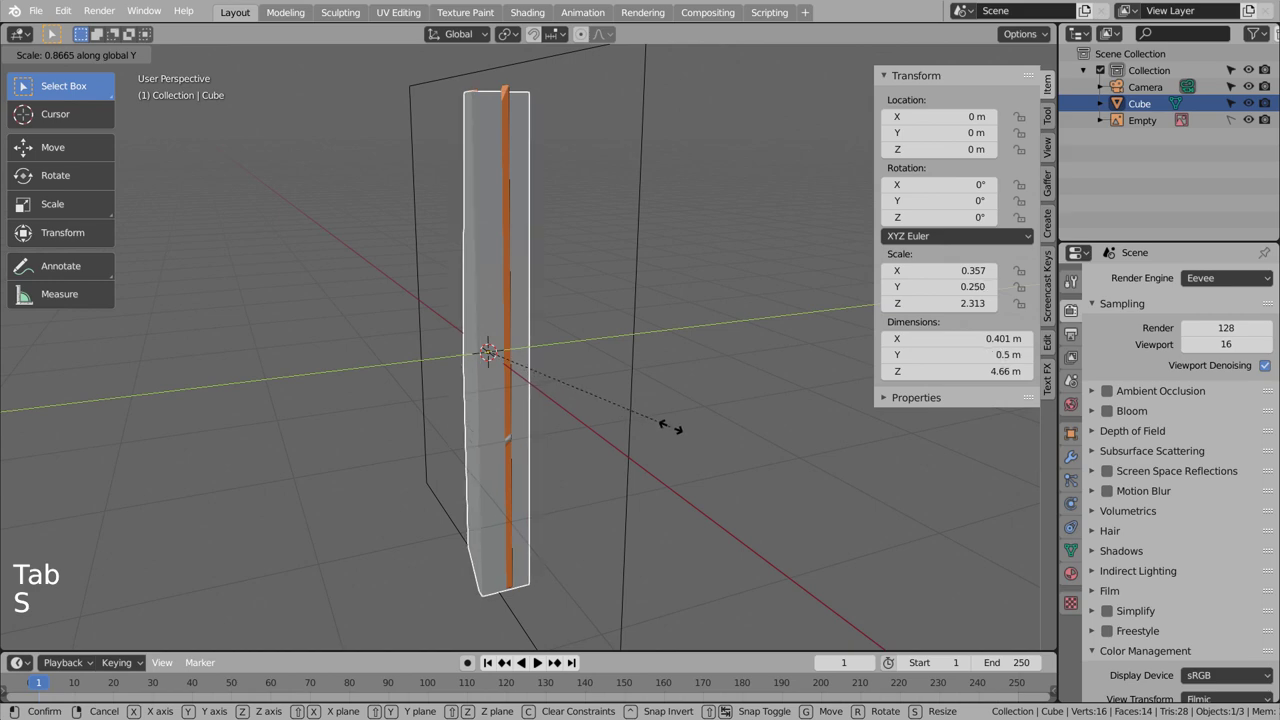
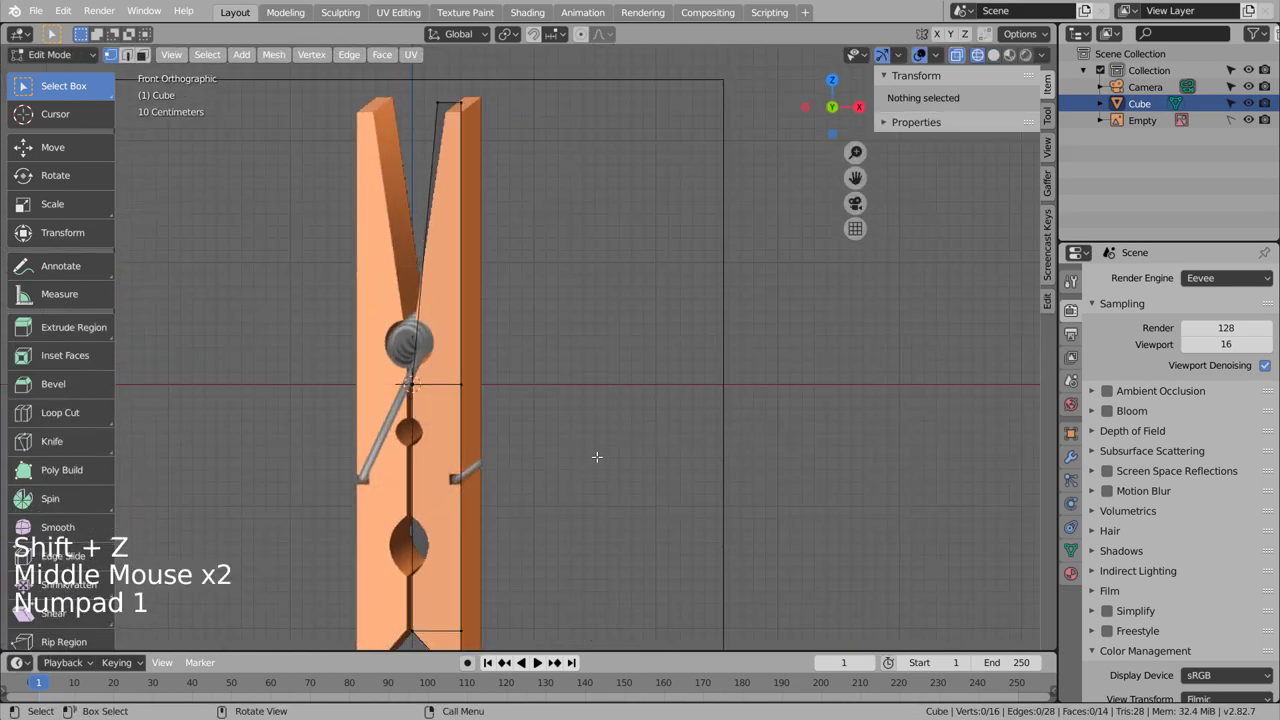
Step: Add a cylinder tipped 90° on X, shrink it to spring size and lower it along Z
key("shift+a")
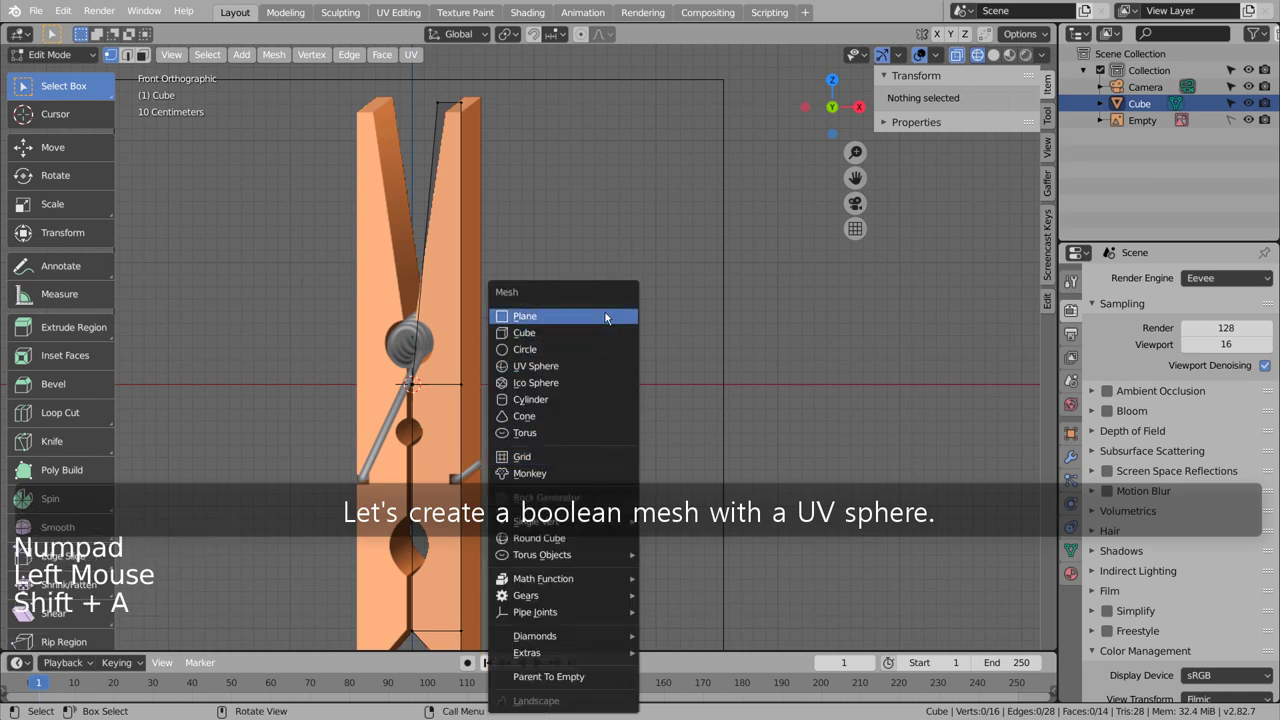
key("Tab")
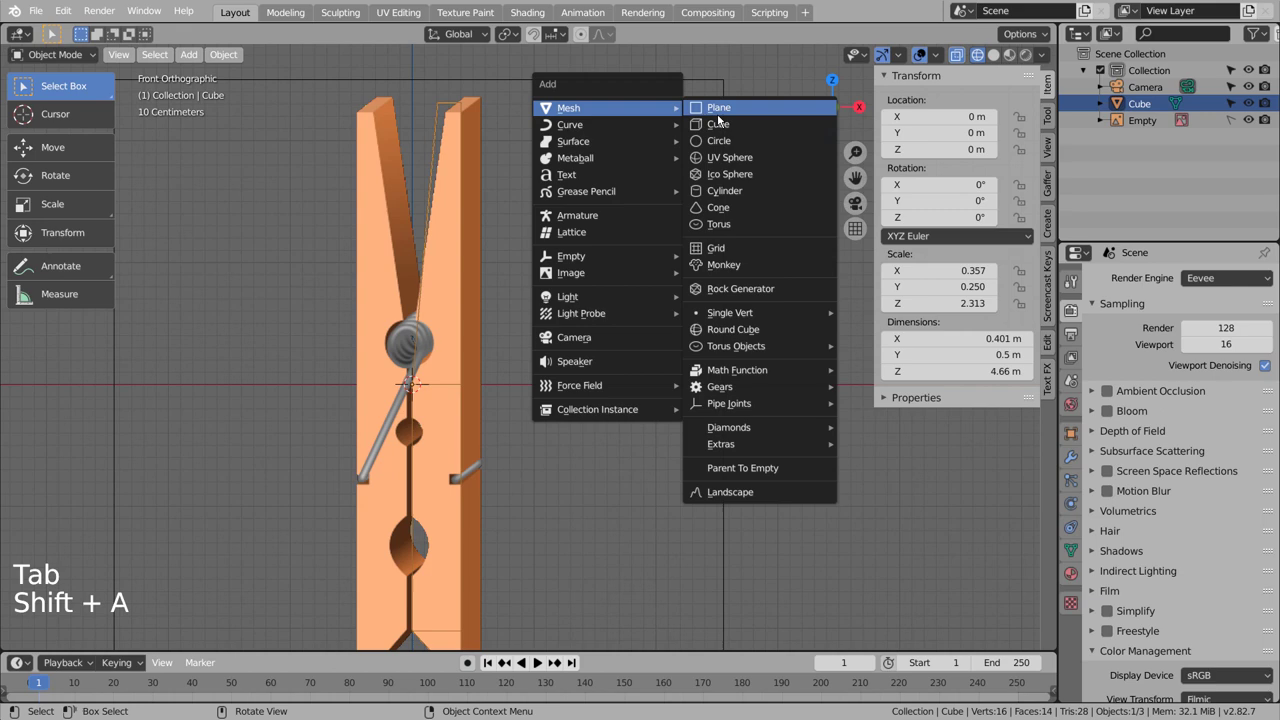
key("r")
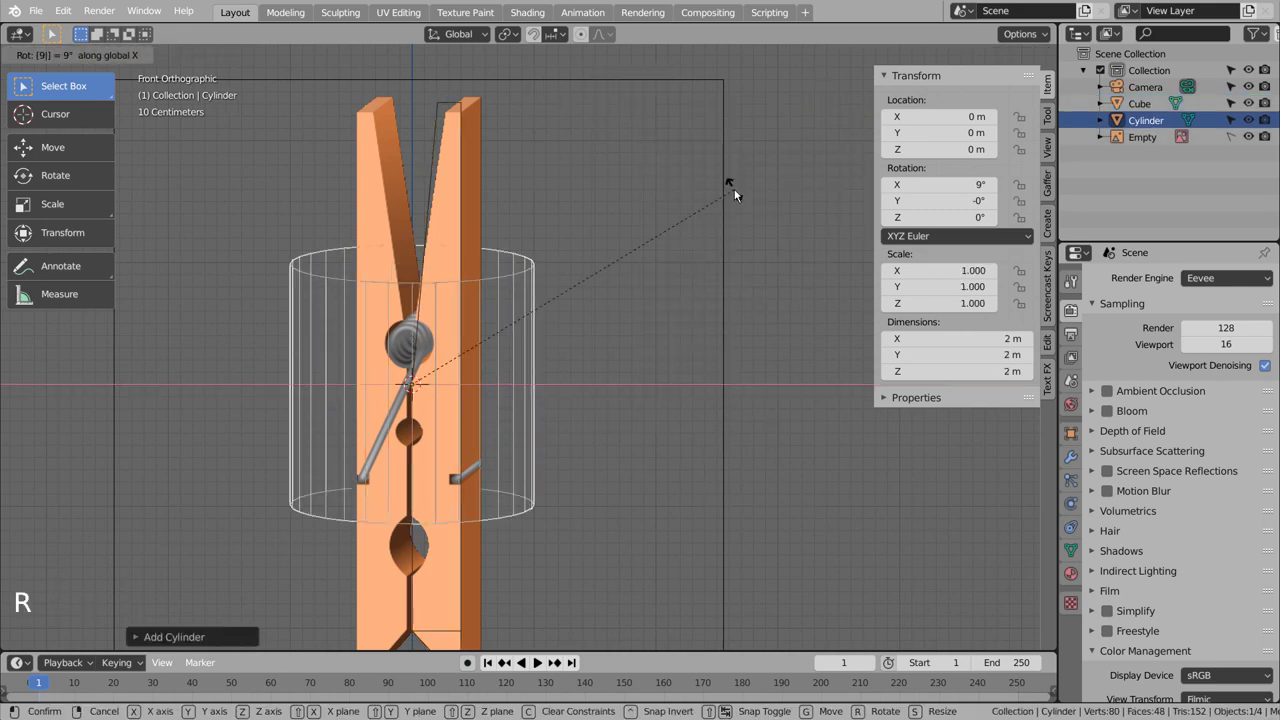
key("s")
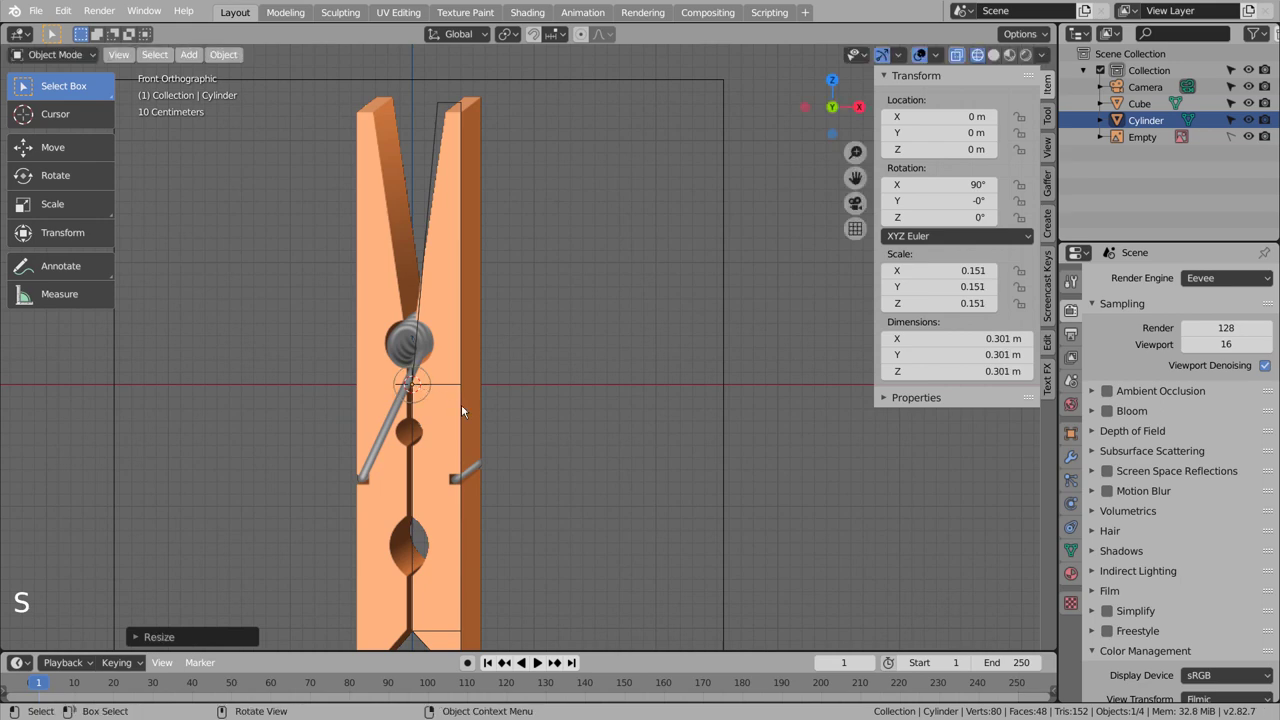
key("g")
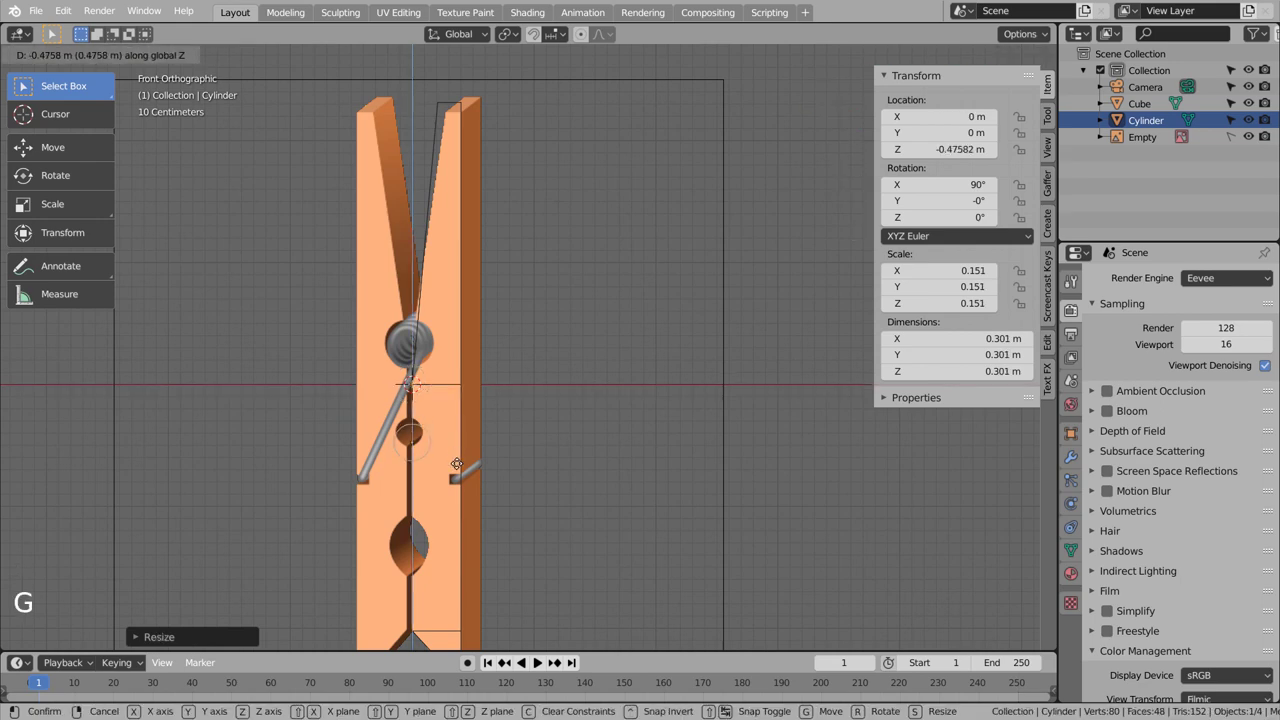
key("s")
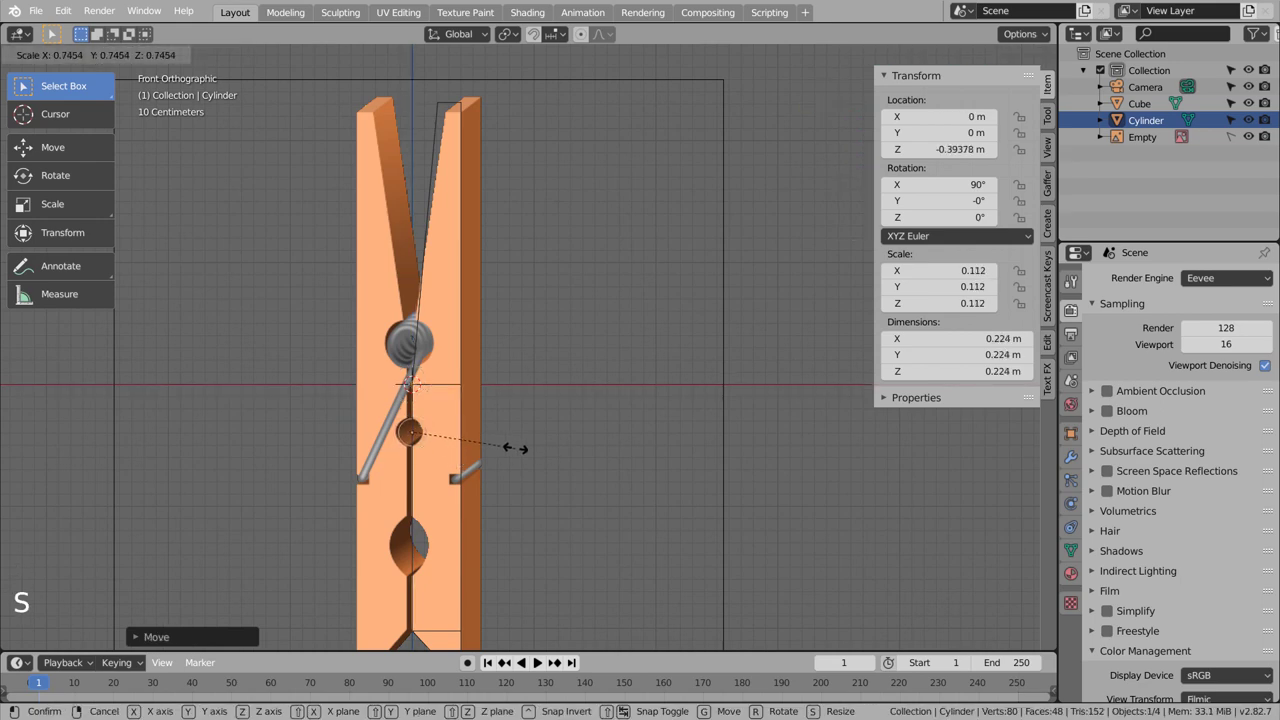
Step: Duplicate the cylinder into a stretched lower copy and a larger raised copy of about 0.37 m
key("shift+d")
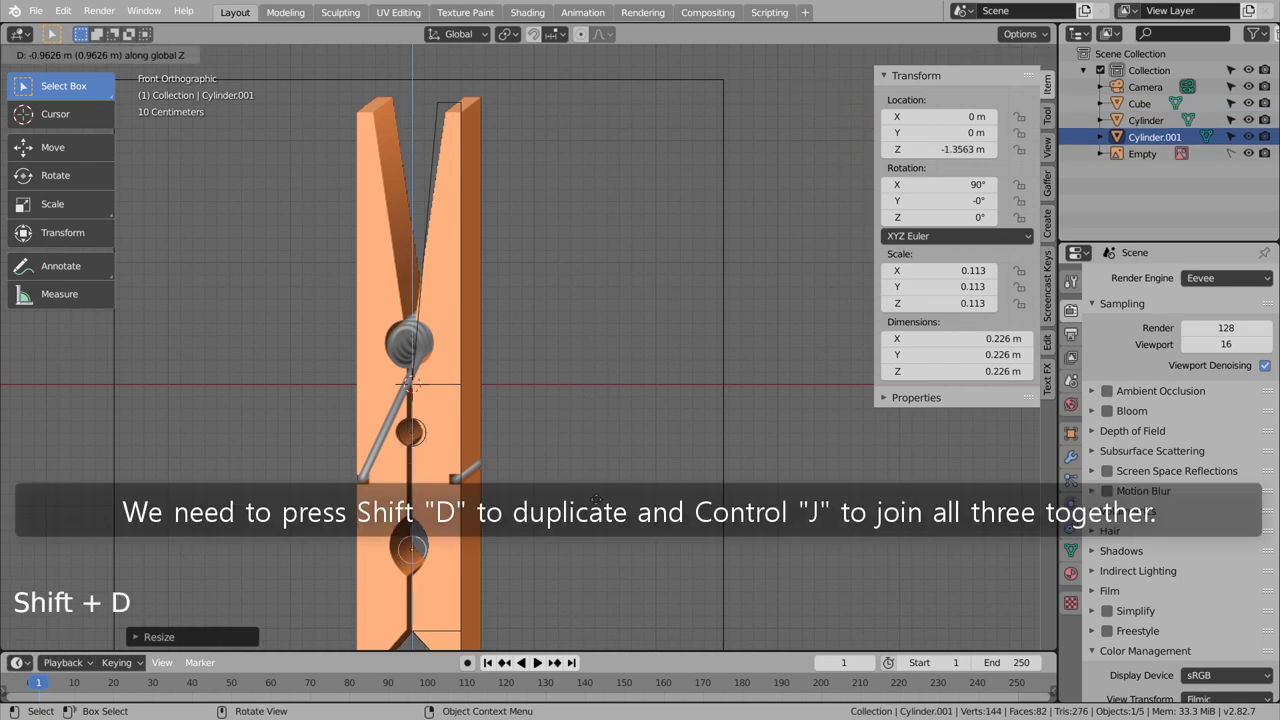
key("s")
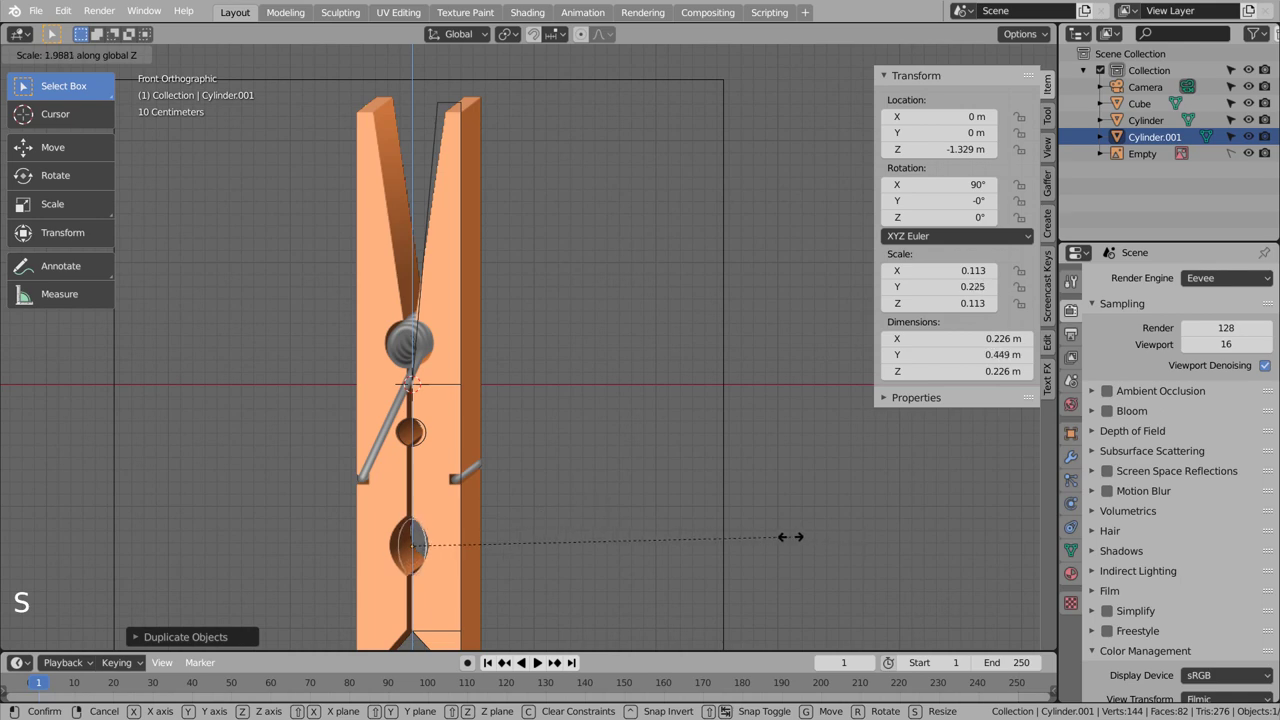
key("s")
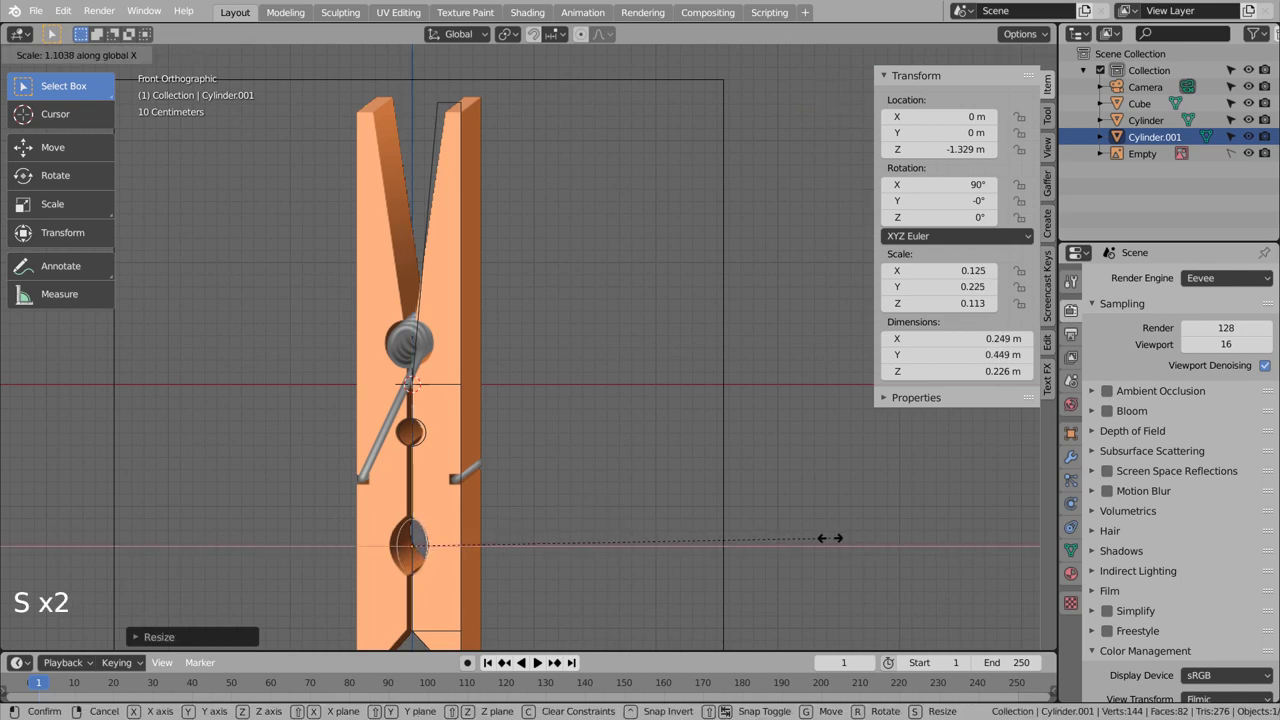
left_click(430, 430)
key("shift+d")
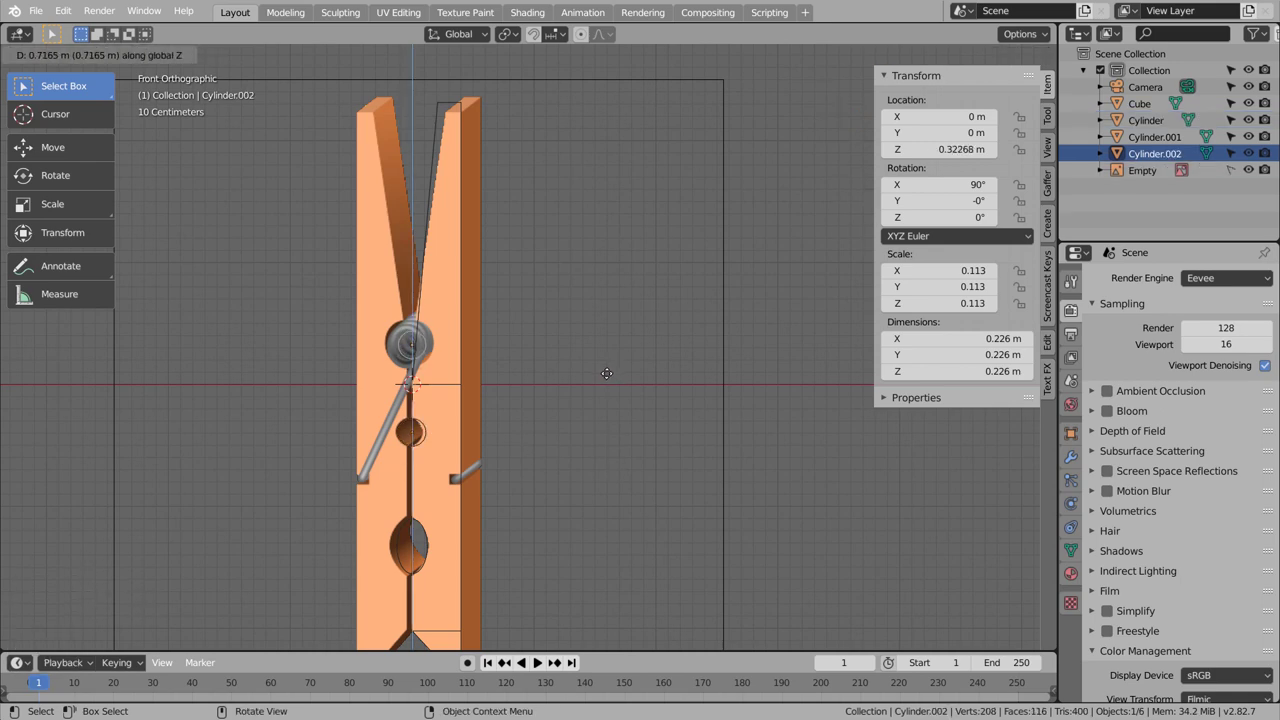
Step: Enlarge the upper hinge cylinder and select all three cylinders together
key("s")
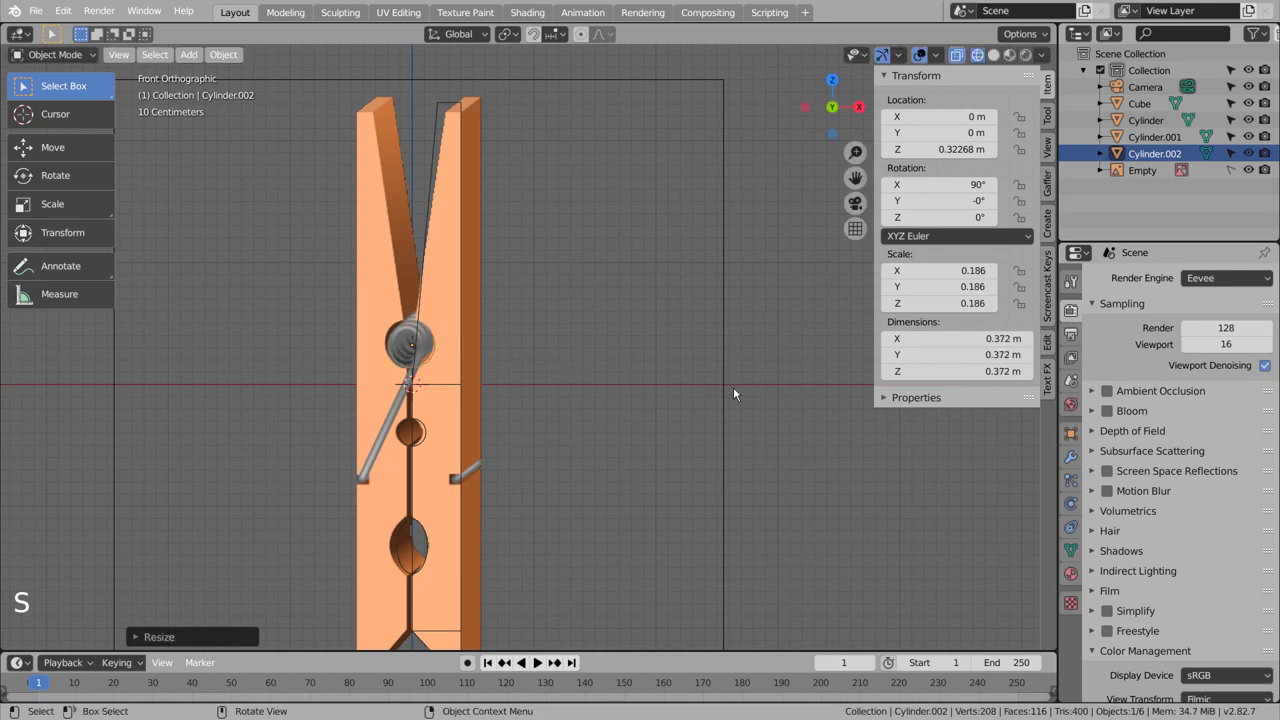
middle_click(575, 421)
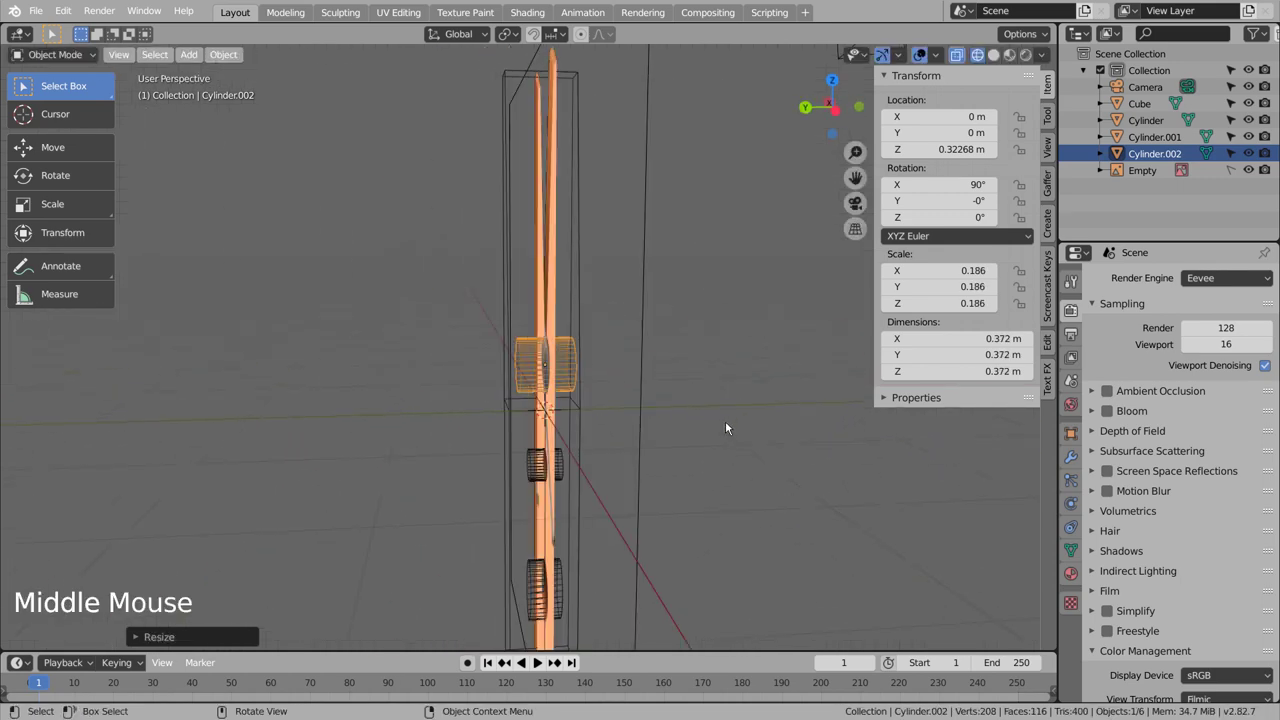
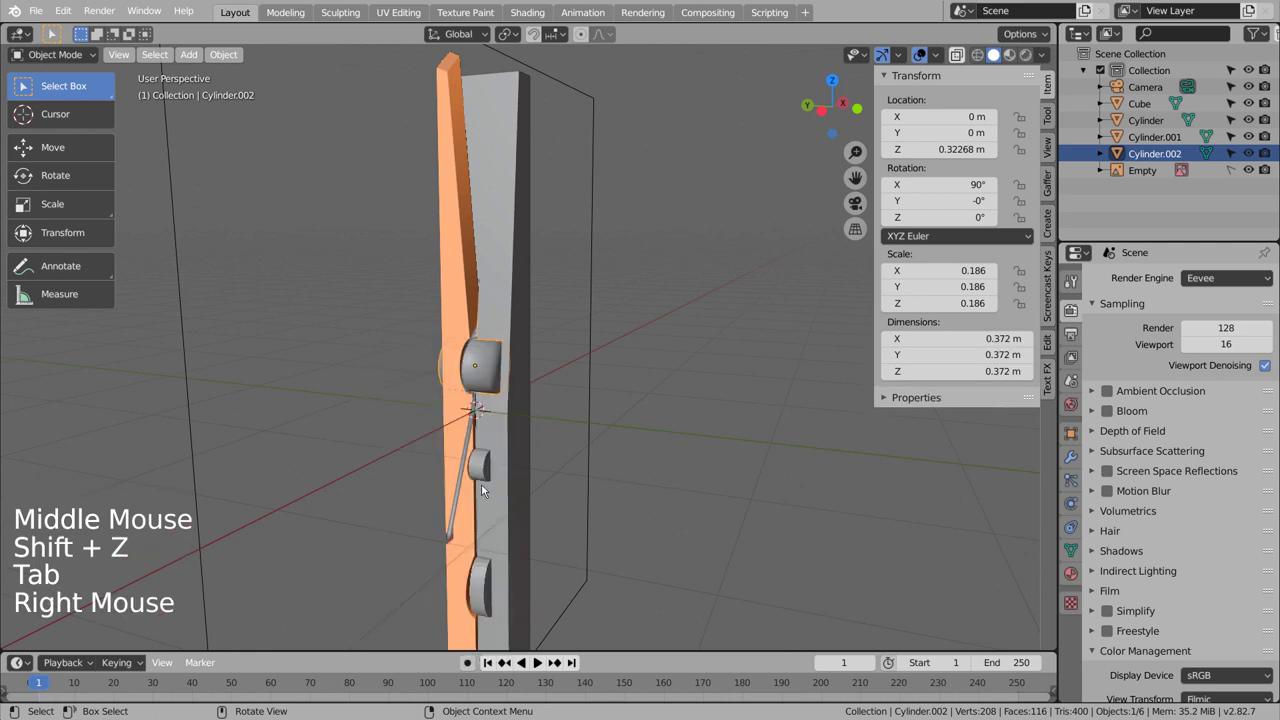
left_click(484, 478)
right_click(484, 478)
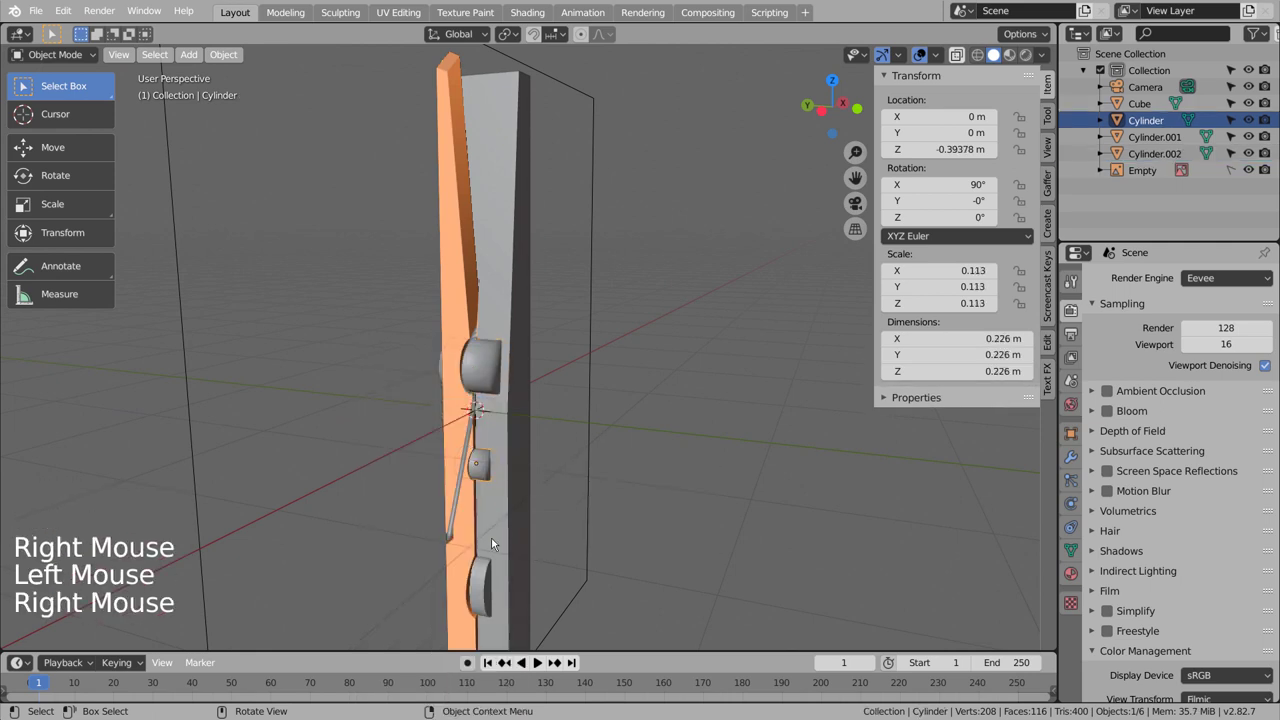
left_click(475, 586)
right_click(473, 589)
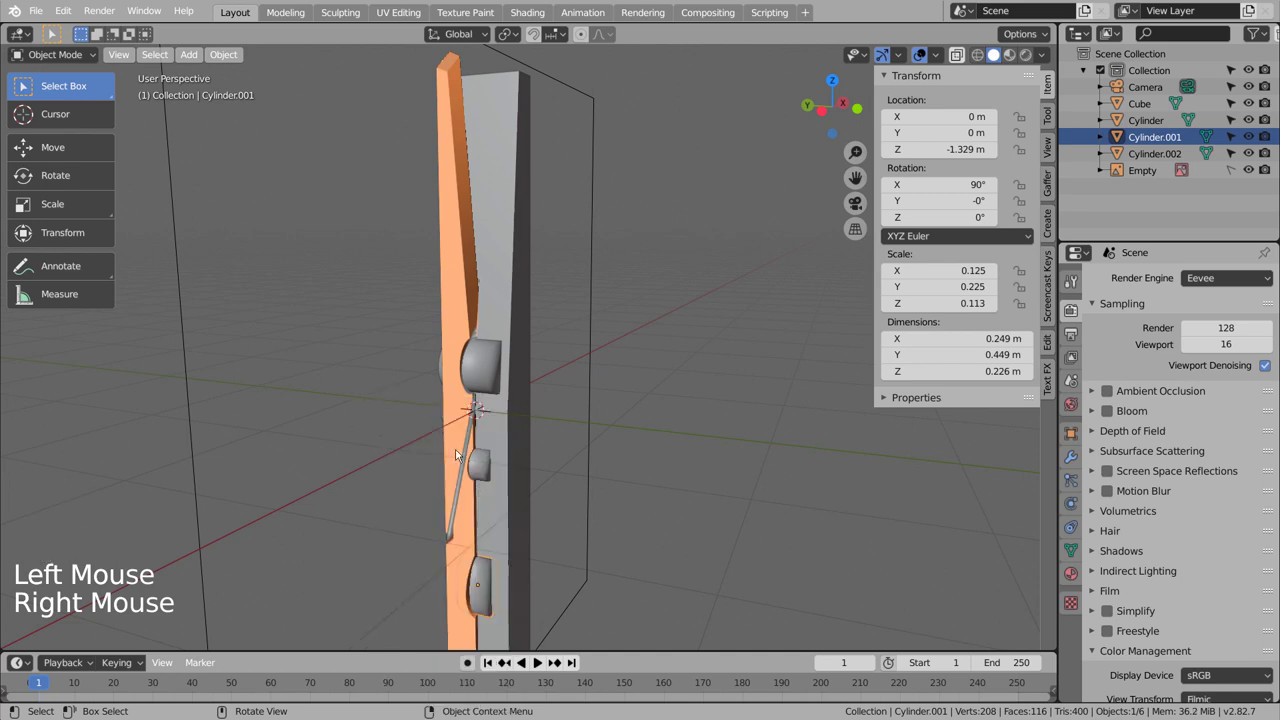
left_click(487, 473)
double_click(487, 377)
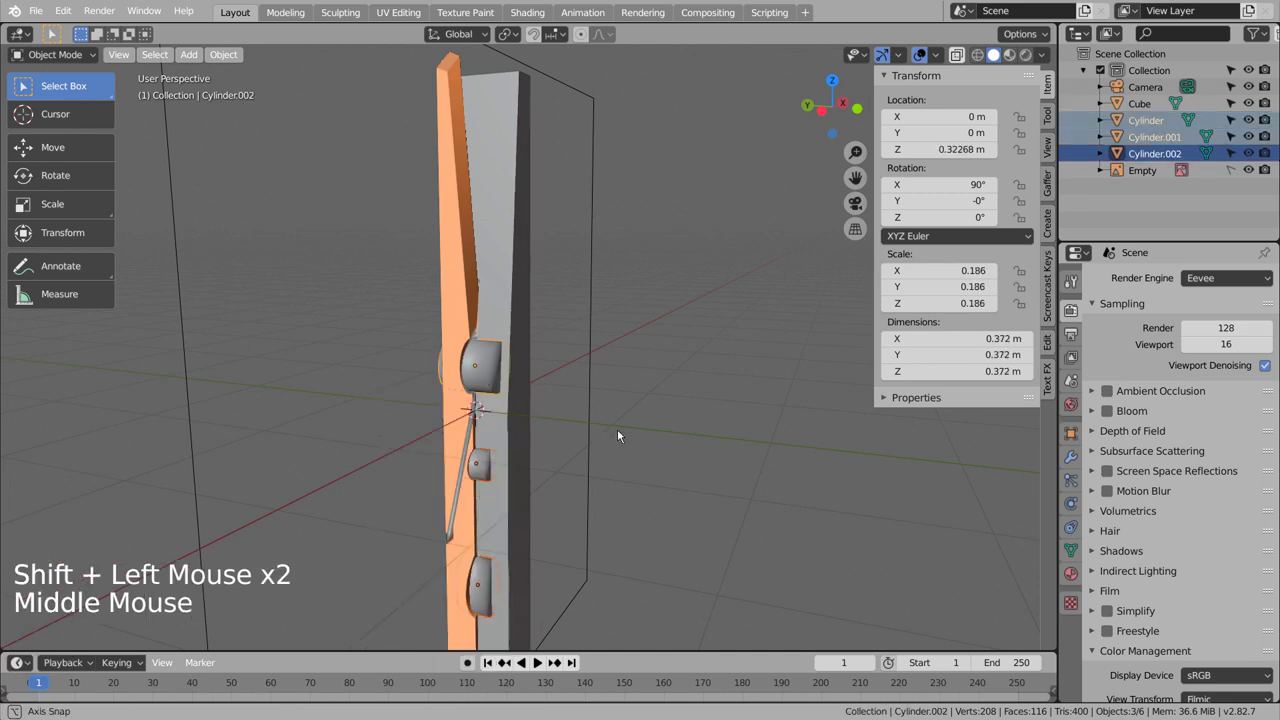
Step: Stretch the upper cylinder lengthwise to 2.2 m so it spans both clothespin halves
middle_click(649, 434)
key("s")
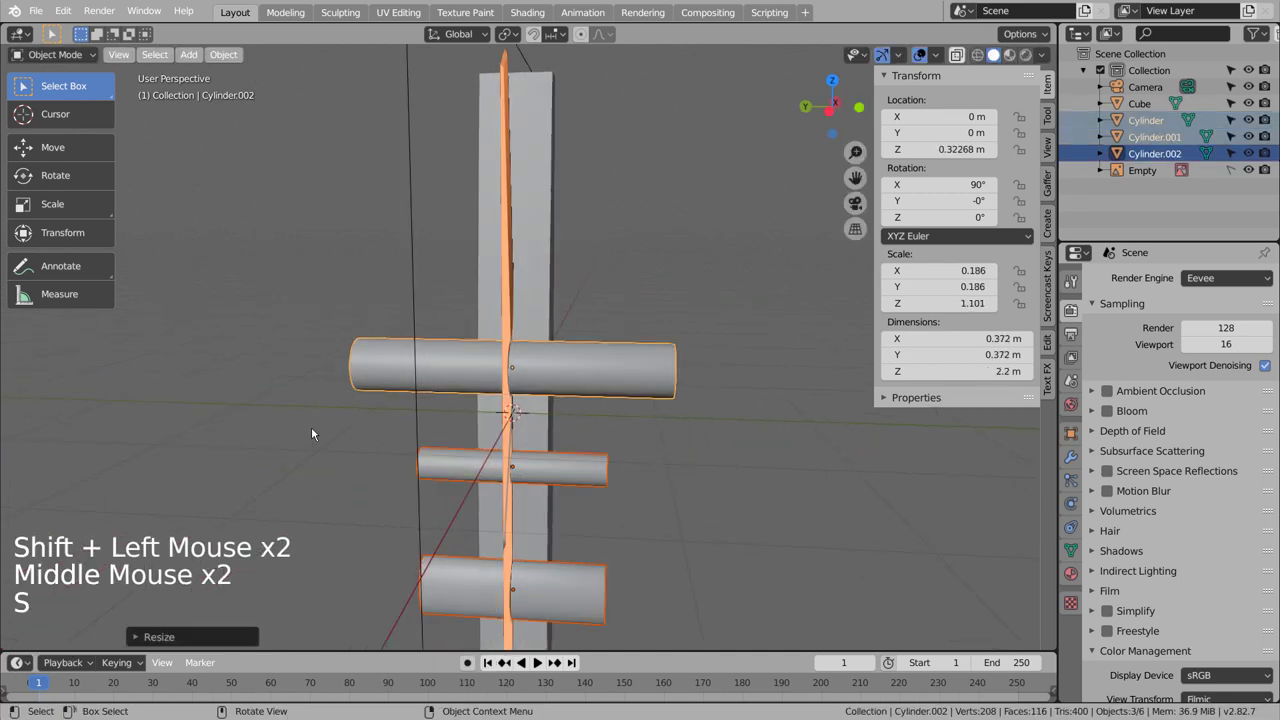
middle_click(730, 473)
middle_click(600, 478)
middle_click(545, 447)
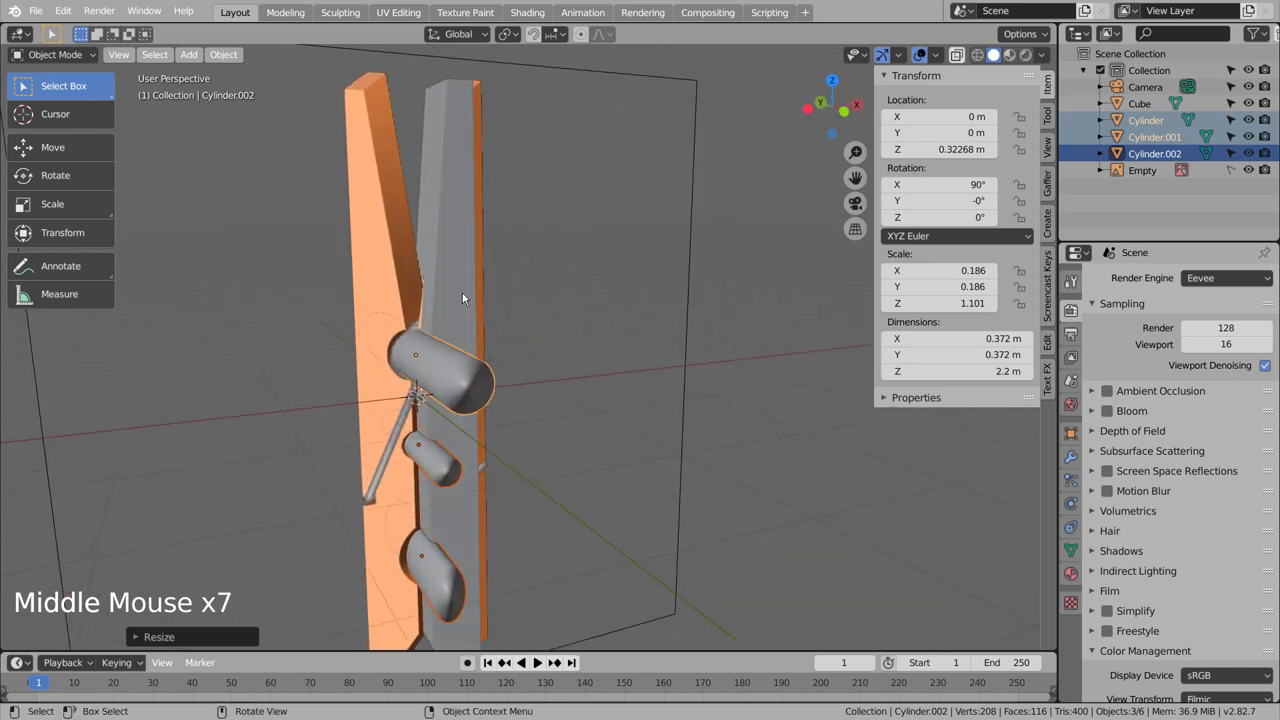
Step: Join the hinge cylinders into Cube and carve the hinge notch with an applied Boolean from Cylinder.002
key("ctrl+j")
left_click(461, 318)
left_click(1077, 462)
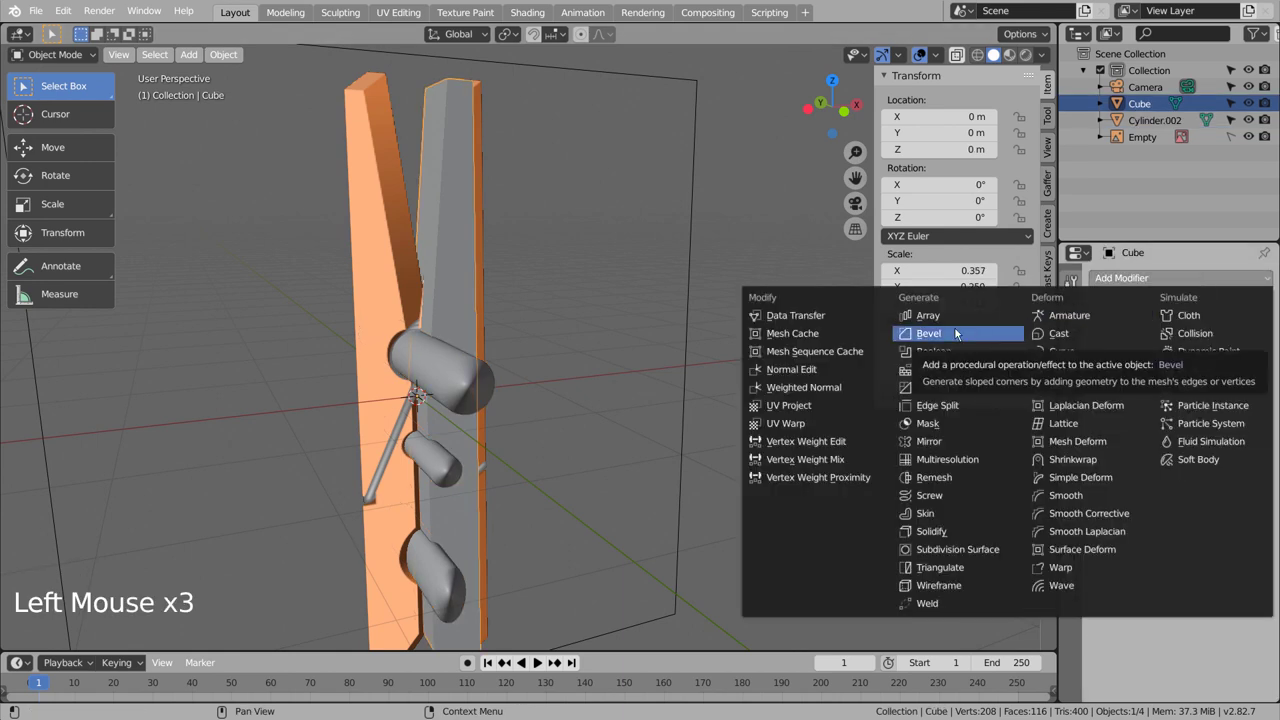
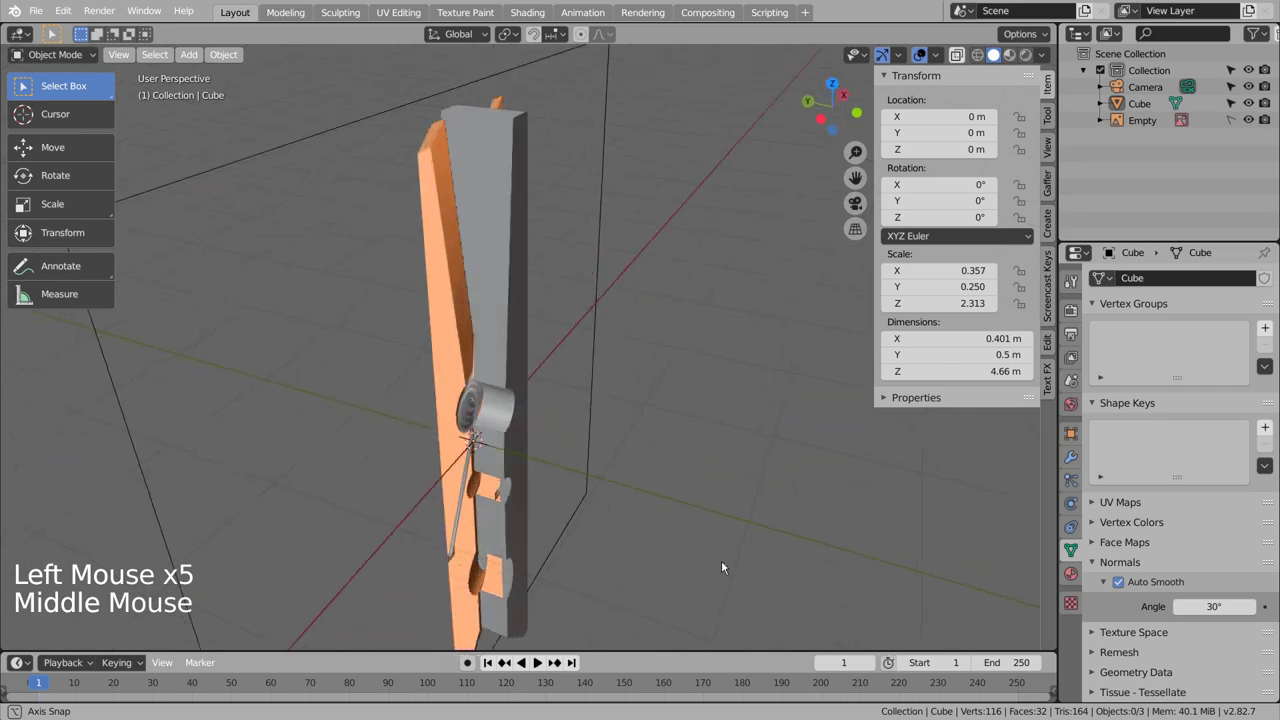
left_click(461, 464)
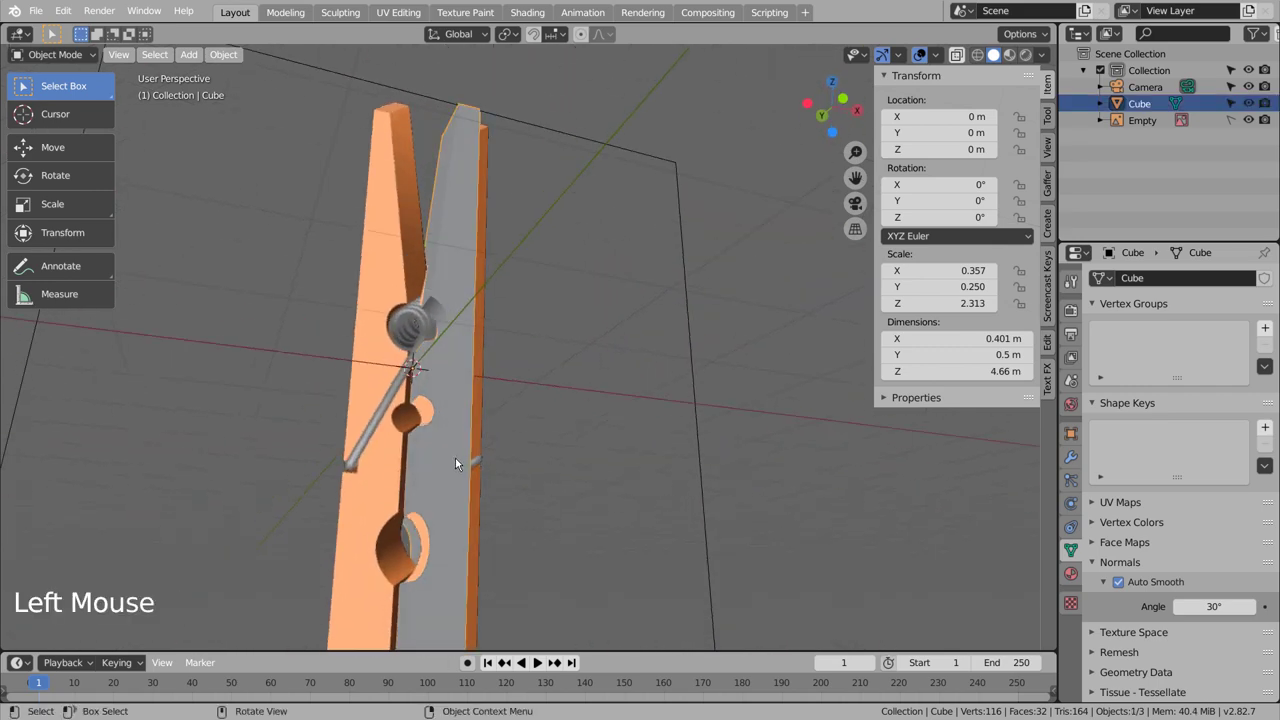
Step: Mirror the half across X and shift the piece along X in front view
key("KP_1")
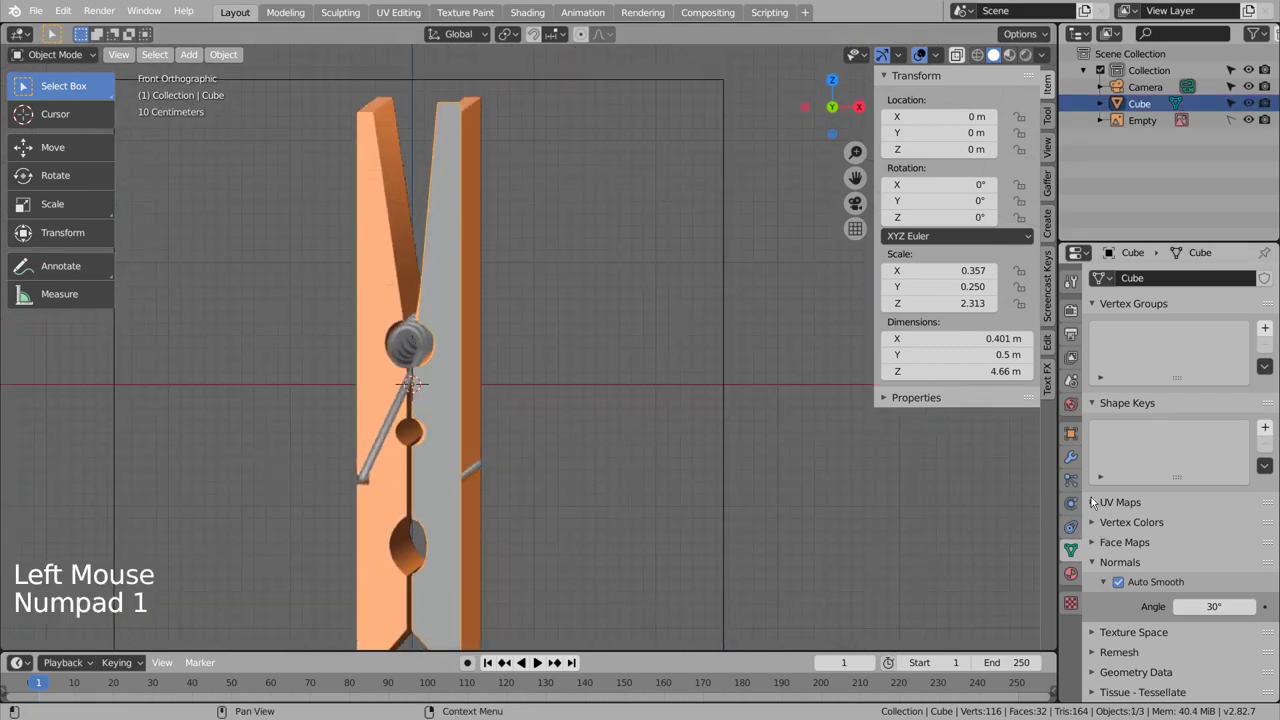
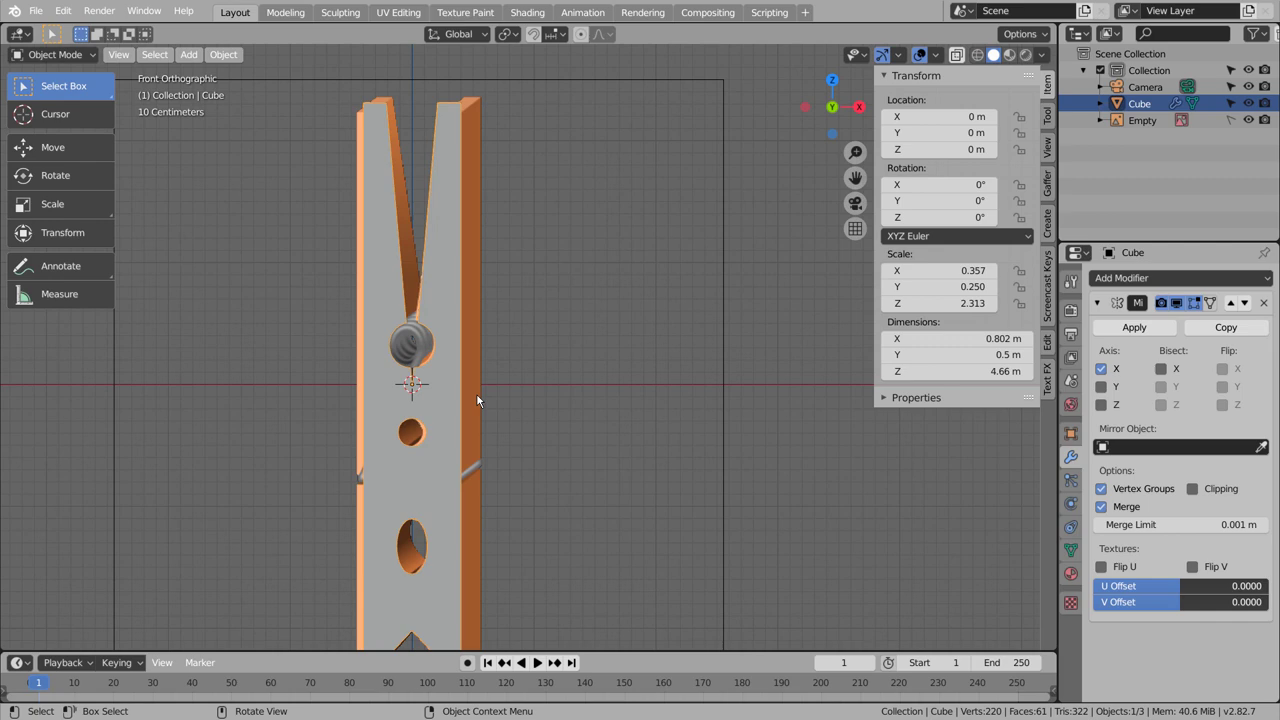
scroll("up", 3)
middle_click(477, 392)
left_click(463, 299)
key("g")
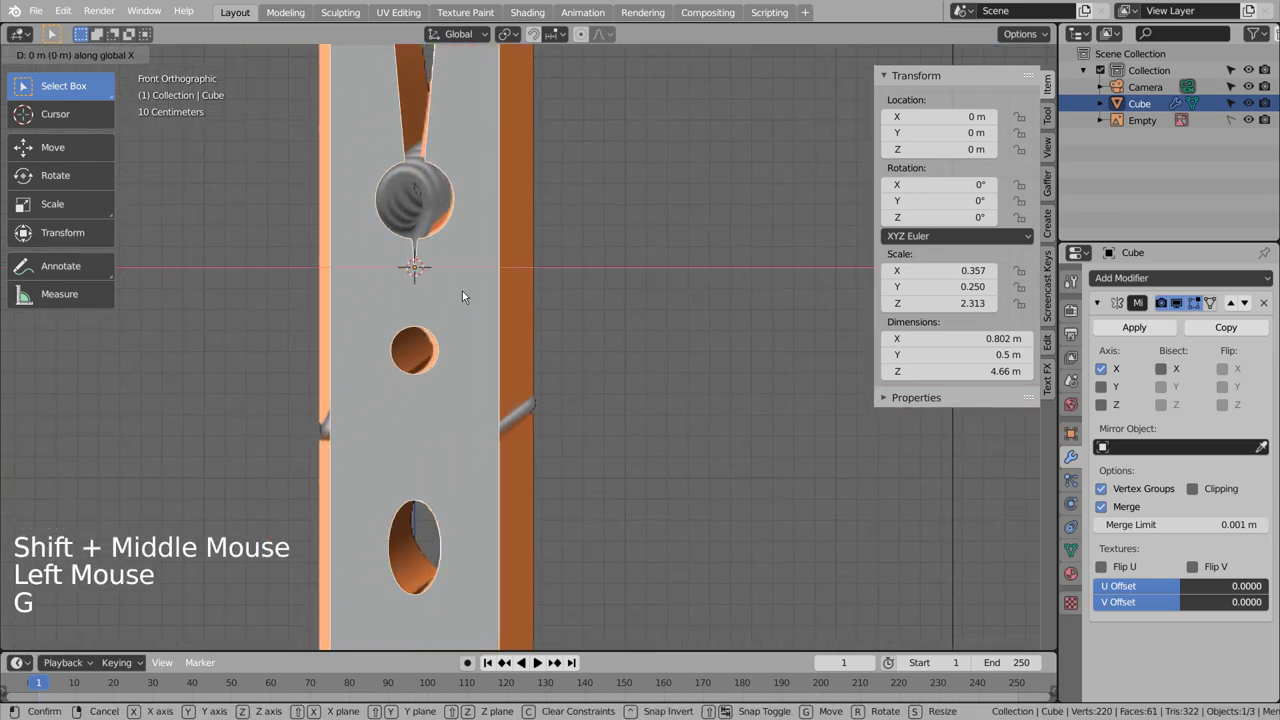
key("ctrl+z")
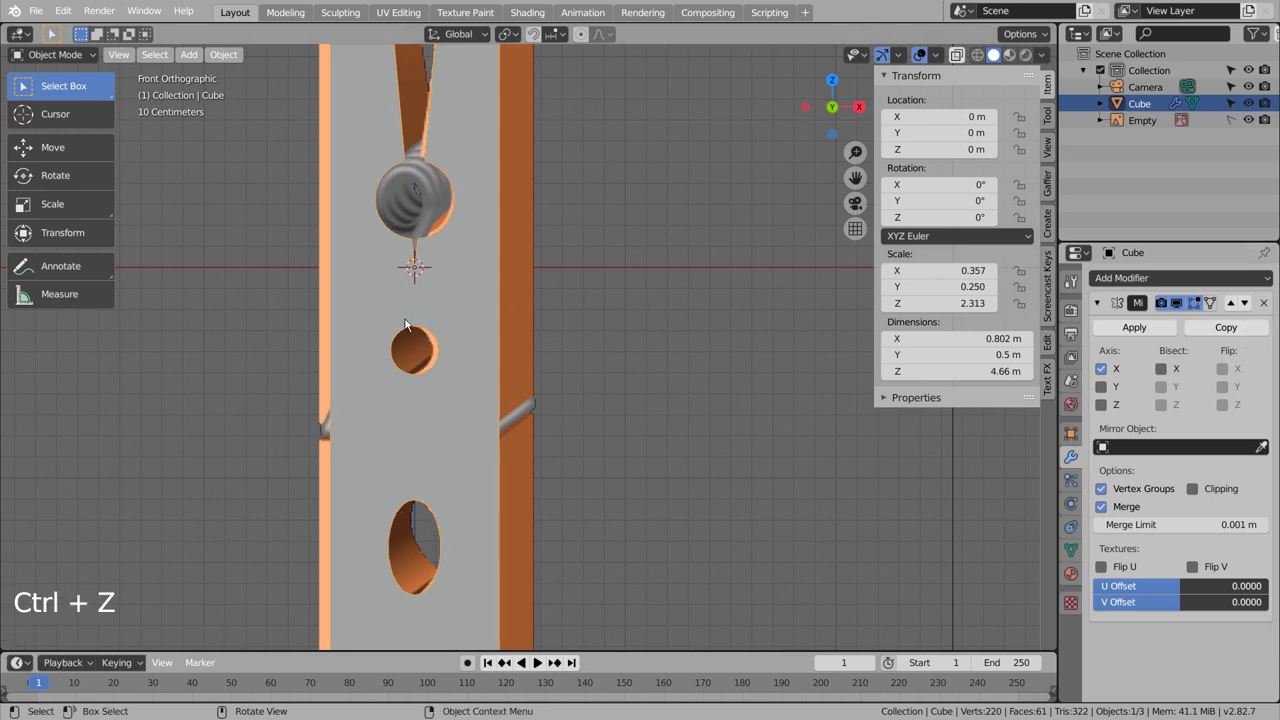
Step: Nudge the lower hinge-area vertices along X and tilt them slightly in Edit Mode
key("Tab")
key("a")
key("g")
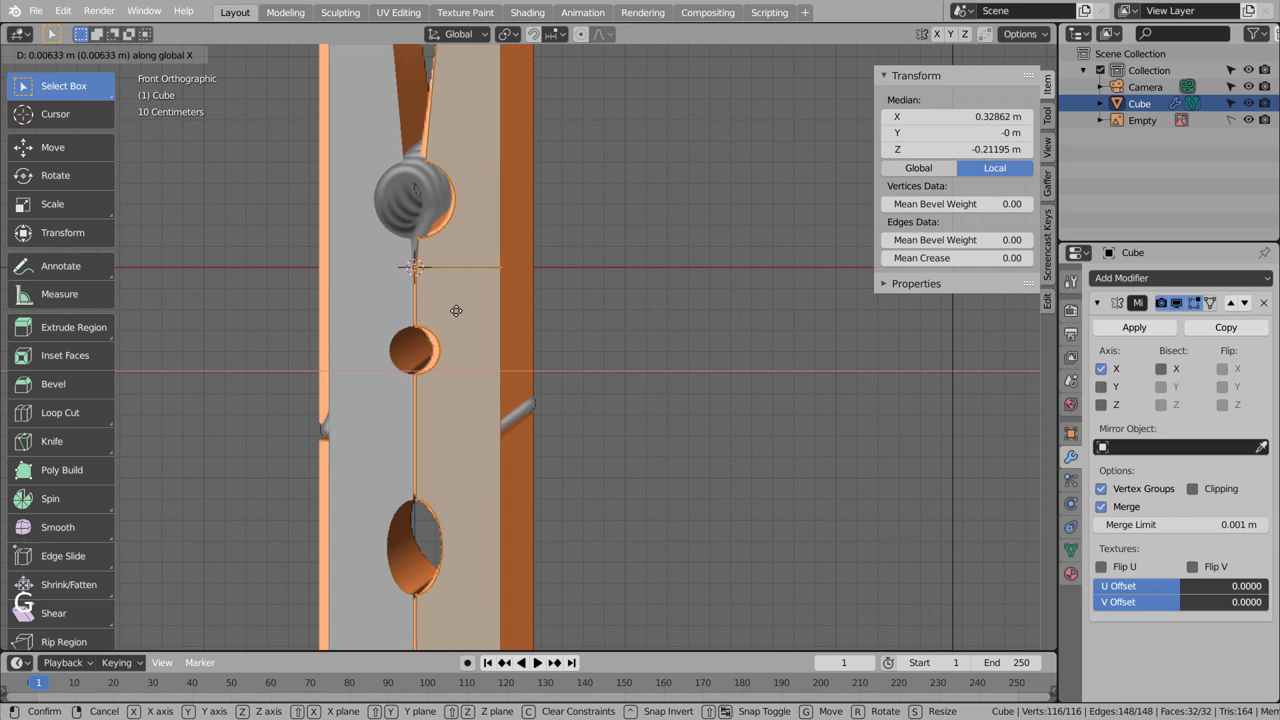
key("r")
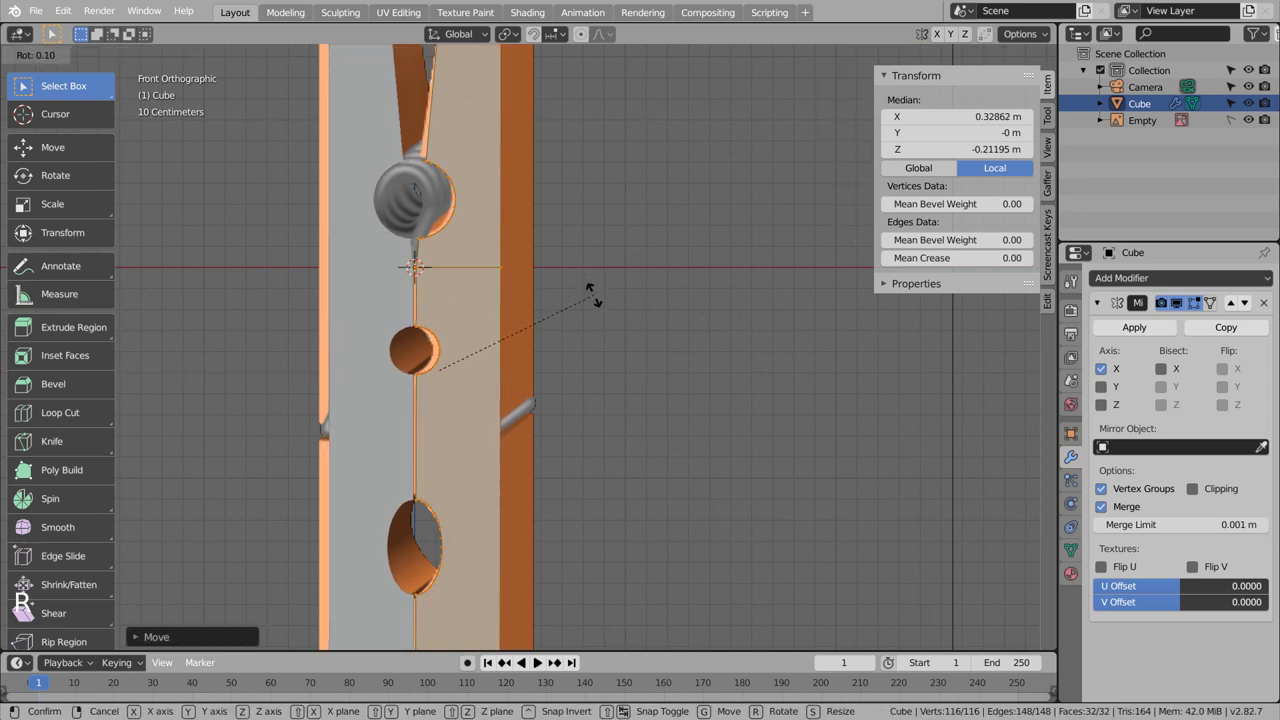
key("Tab")
Step: Orbit around the mirrored clothespin to check it, ending back in front view
scroll("down", 3)
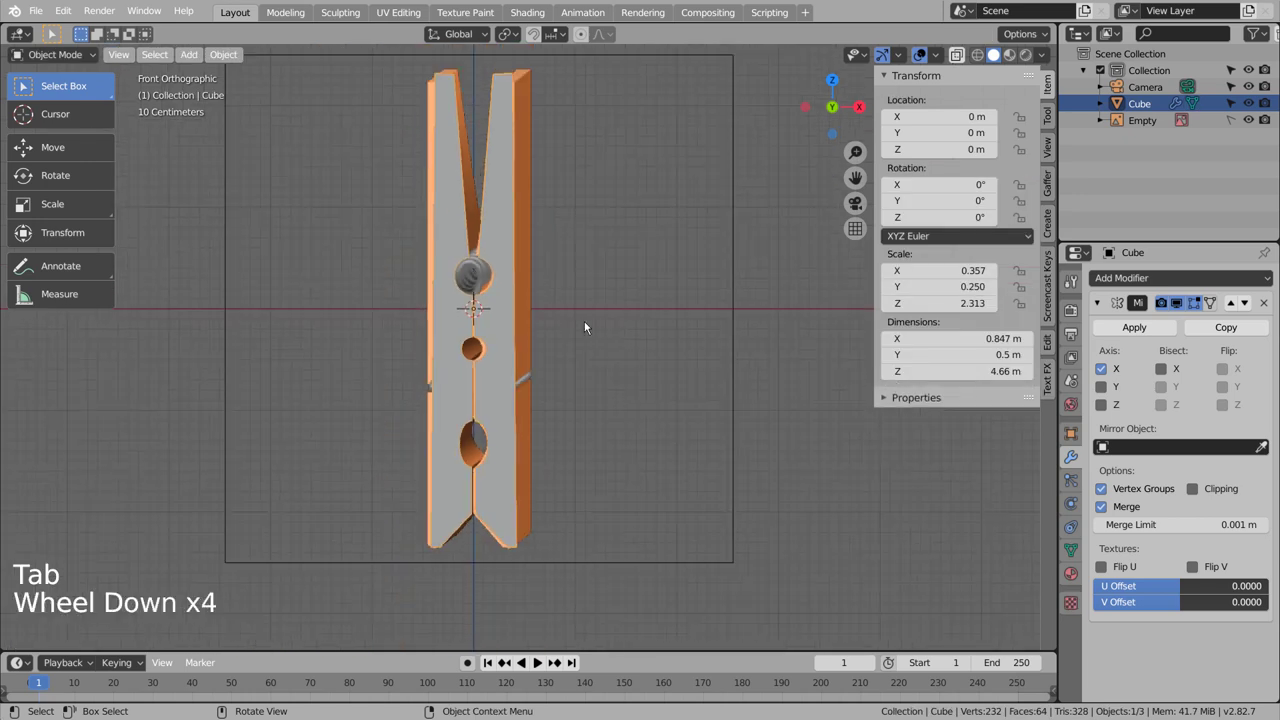
left_click(589, 310)
middle_click(574, 410)
middle_click(549, 410)
middle_click(451, 400)
middle_click(585, 436)
middle_click(437, 411)
middle_click(433, 408)
middle_click(432, 387)
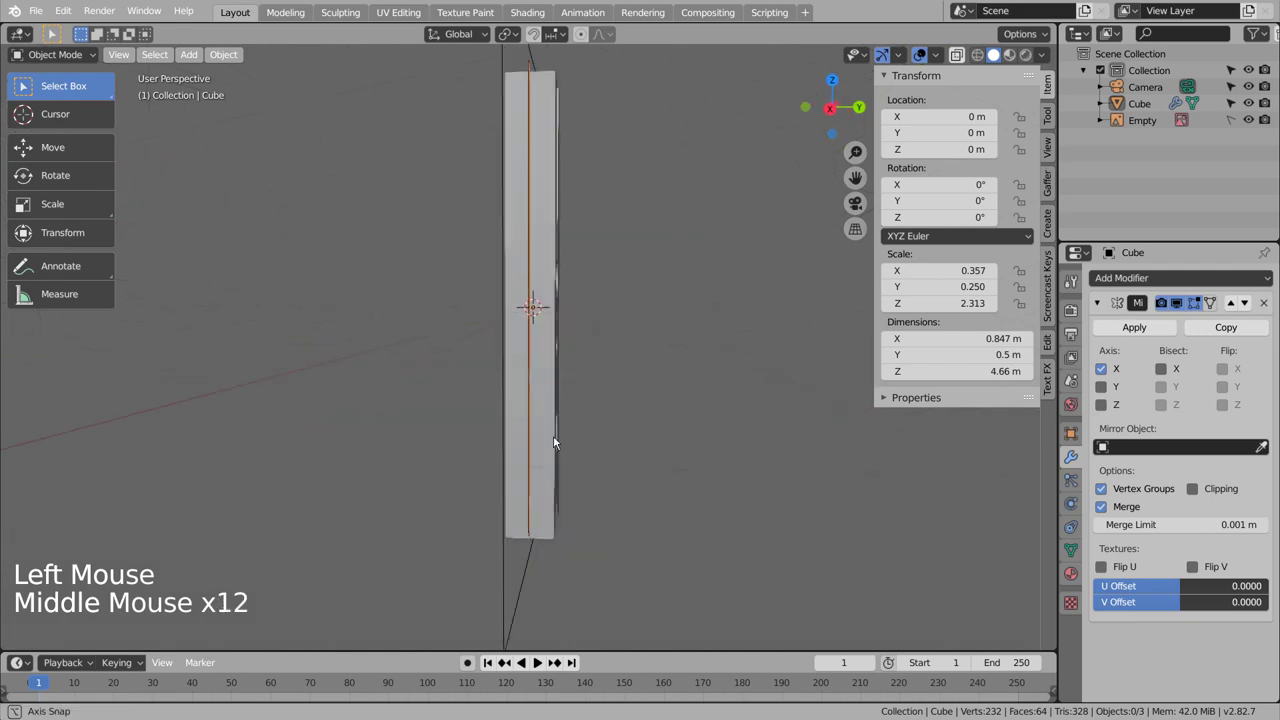
left_click(552, 415)
middle_click(655, 429)
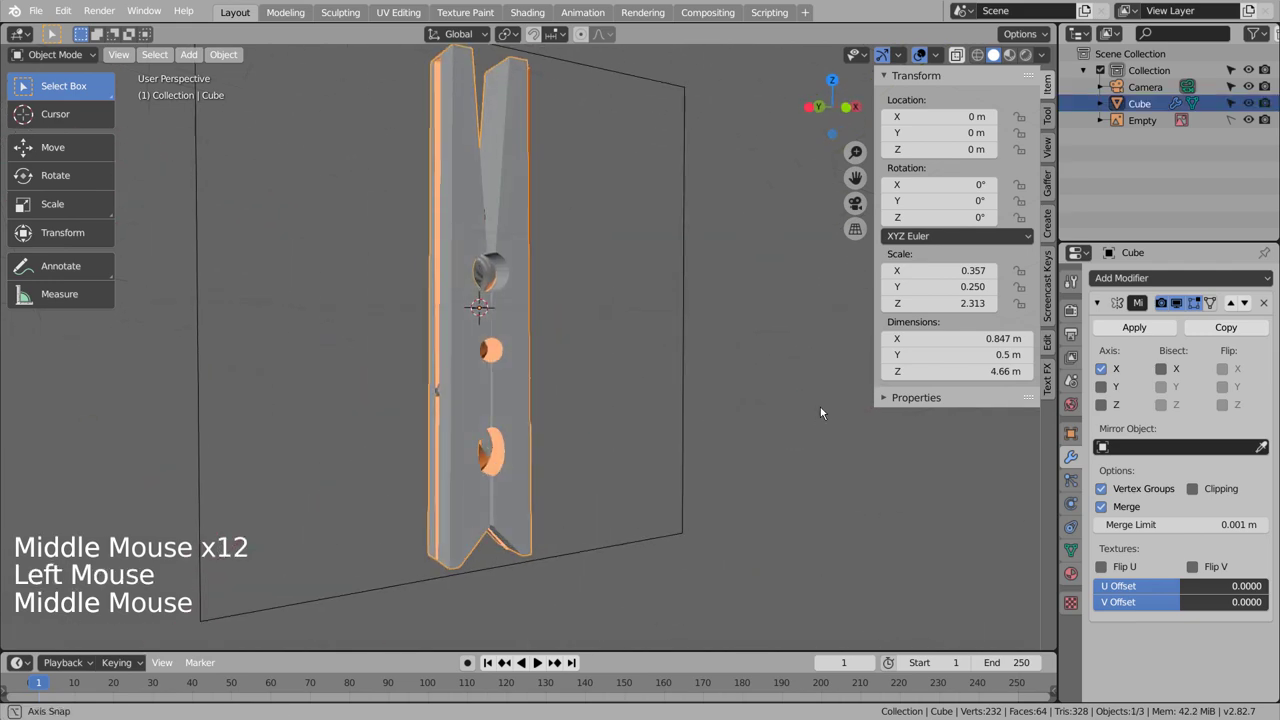
middle_click(768, 418)
key("KP_1")
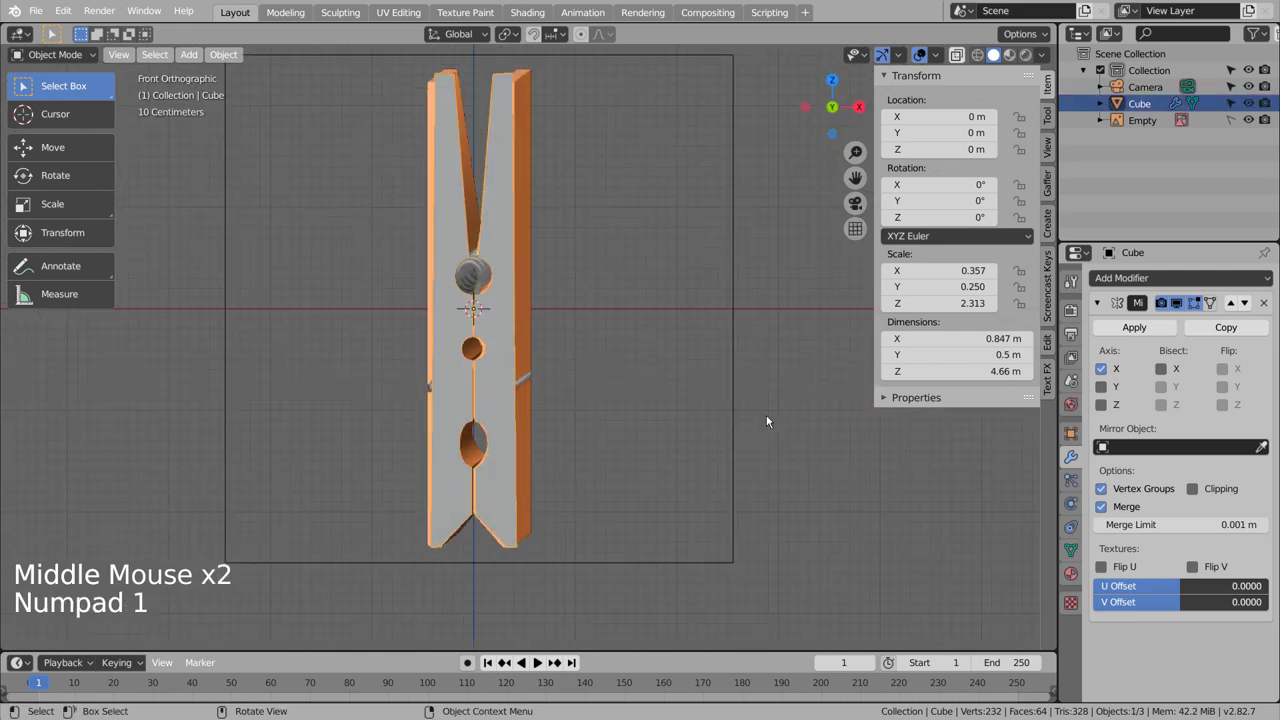
Step: Add a Curve Spirals object at the hinge with 5 turns, radius 0.16 and height 0.05
middle_click(635, 436)
left_click(570, 419)
key("shift+a")
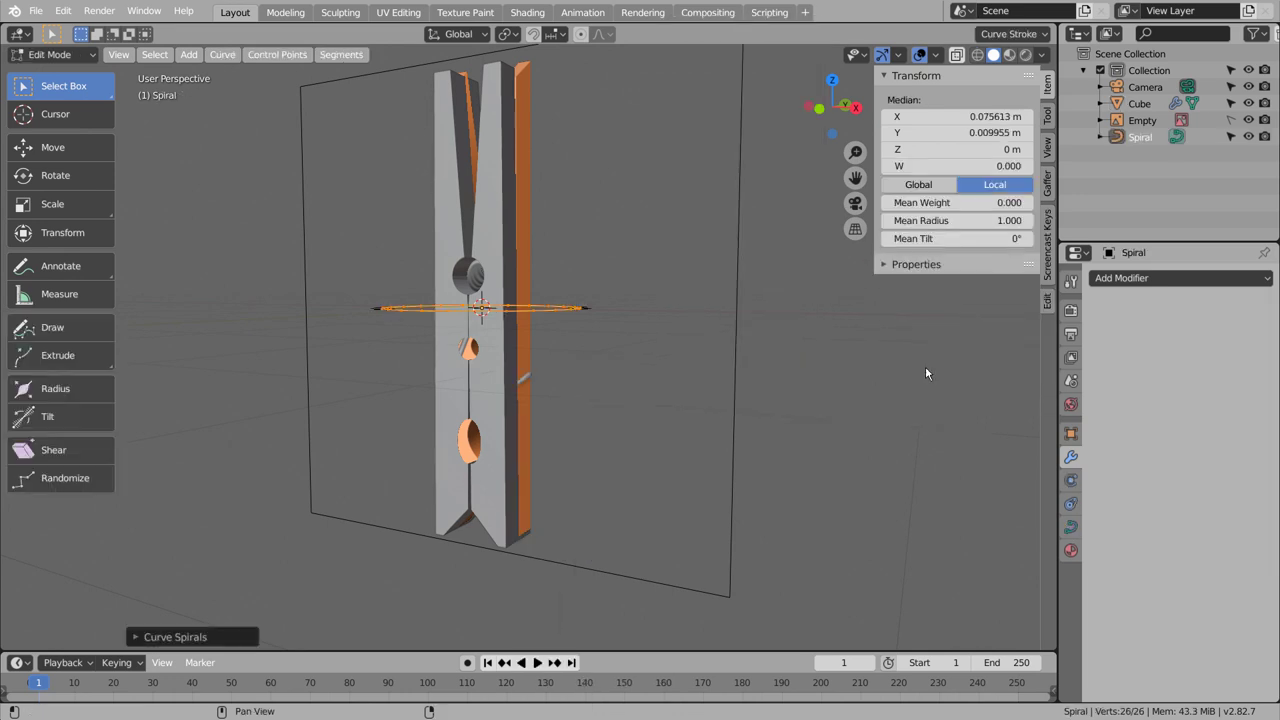
left_click(202, 646)
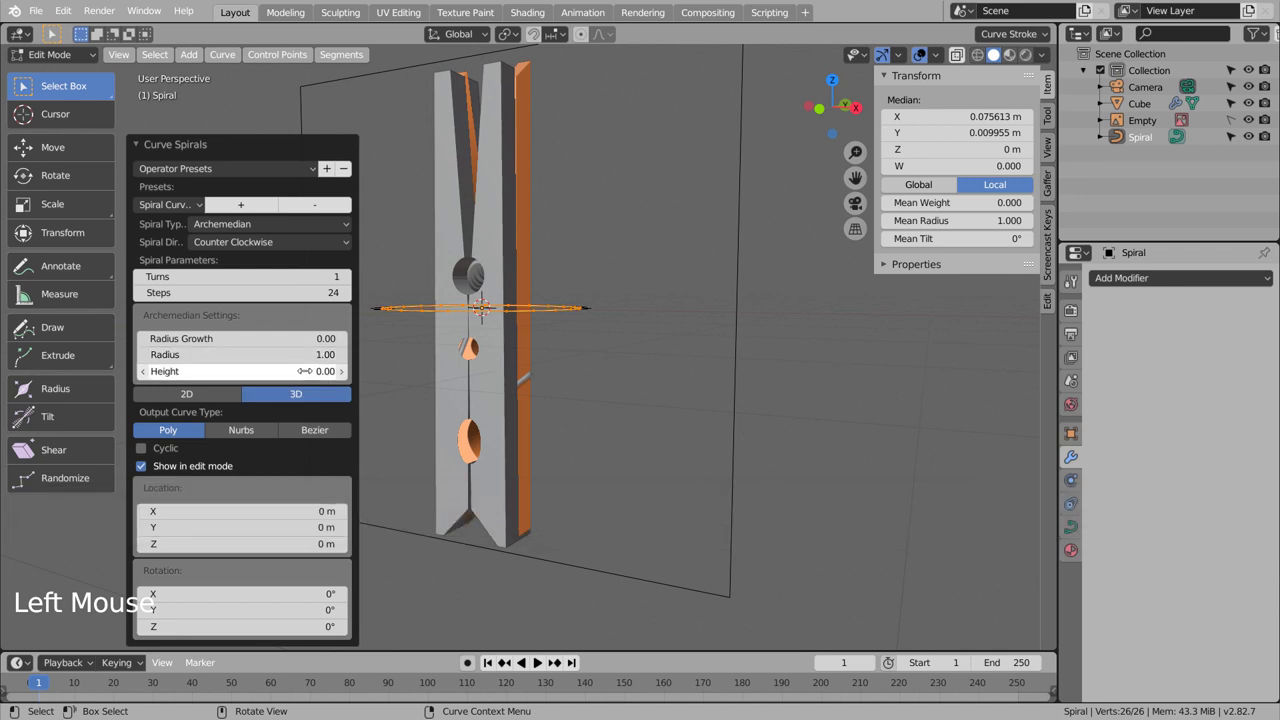
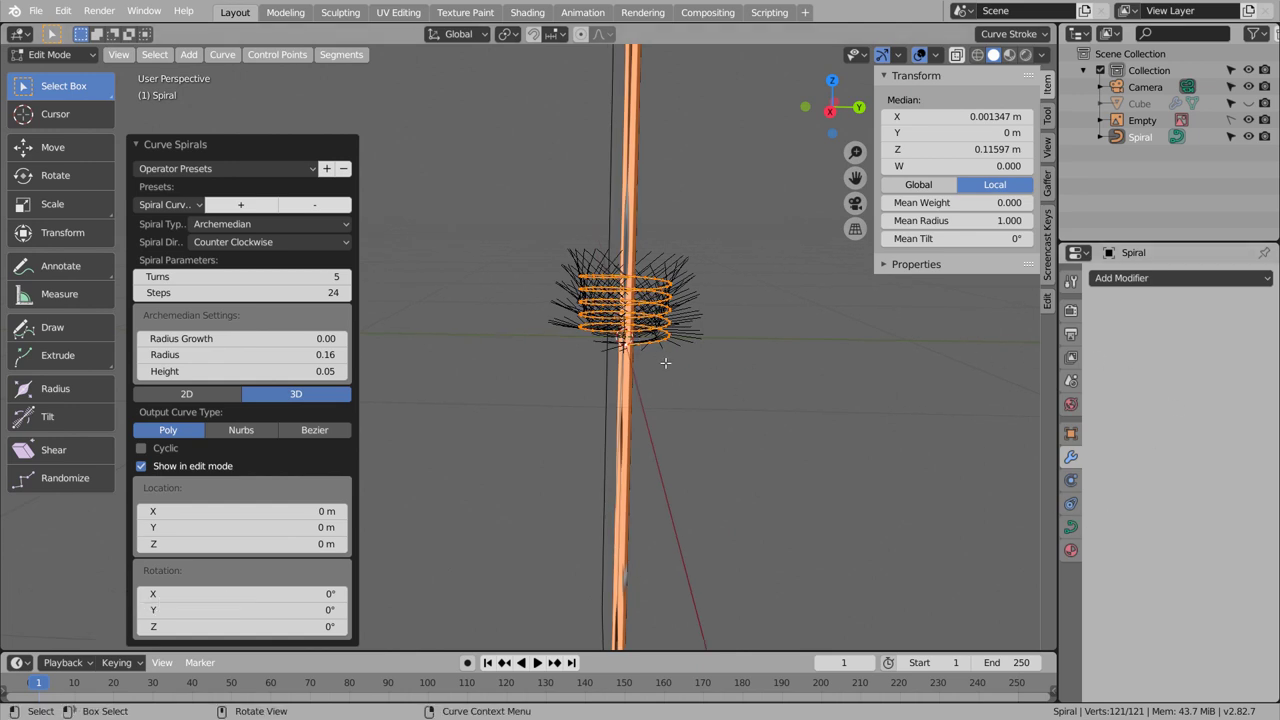
Step: Turn the spiral 90° sideways from the Right view
key("KP_1")
key("KP_3")
key("KP_3")
key("r")
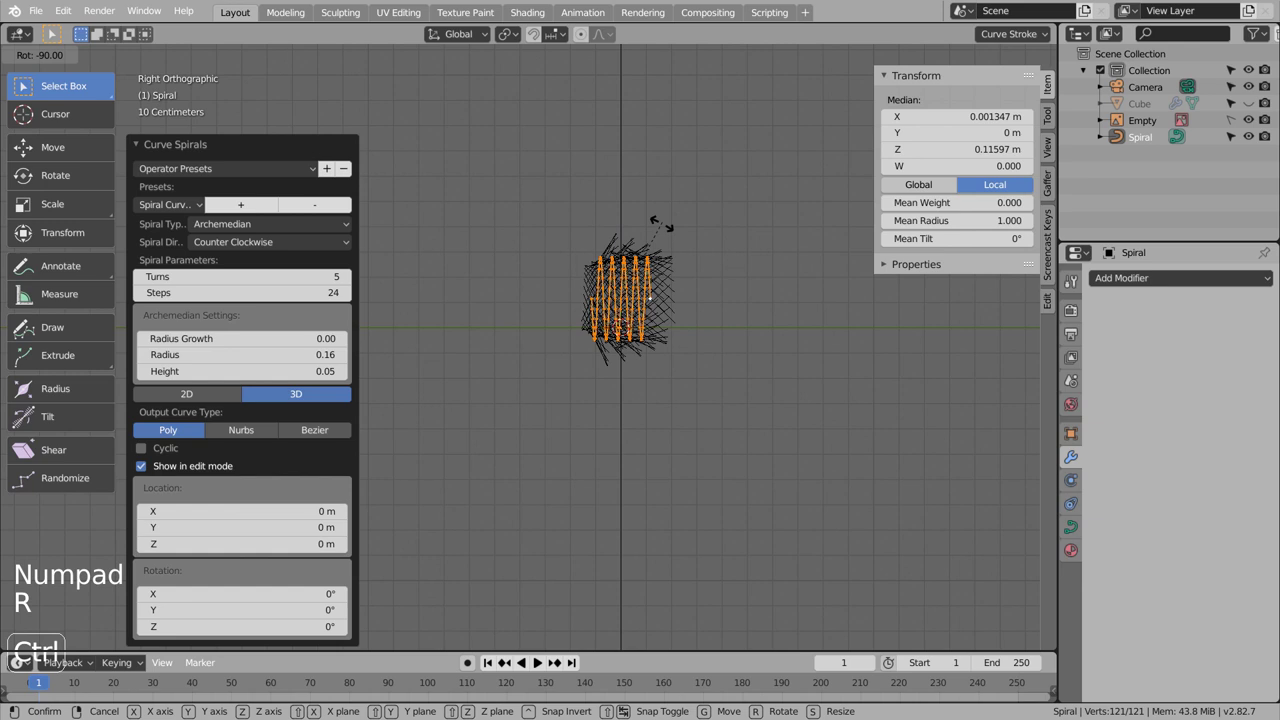
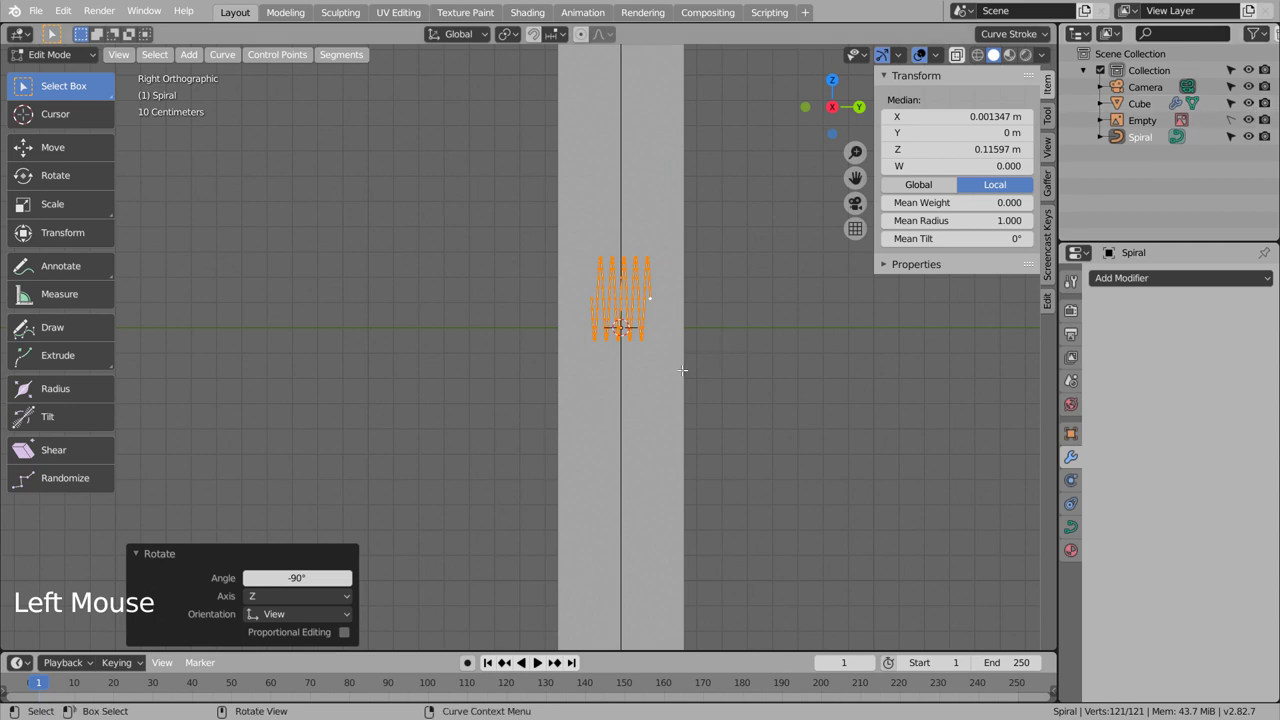
Step: Stretch the spiral along Y and raise it about 0.21 m to wrap the hinge
key("s")
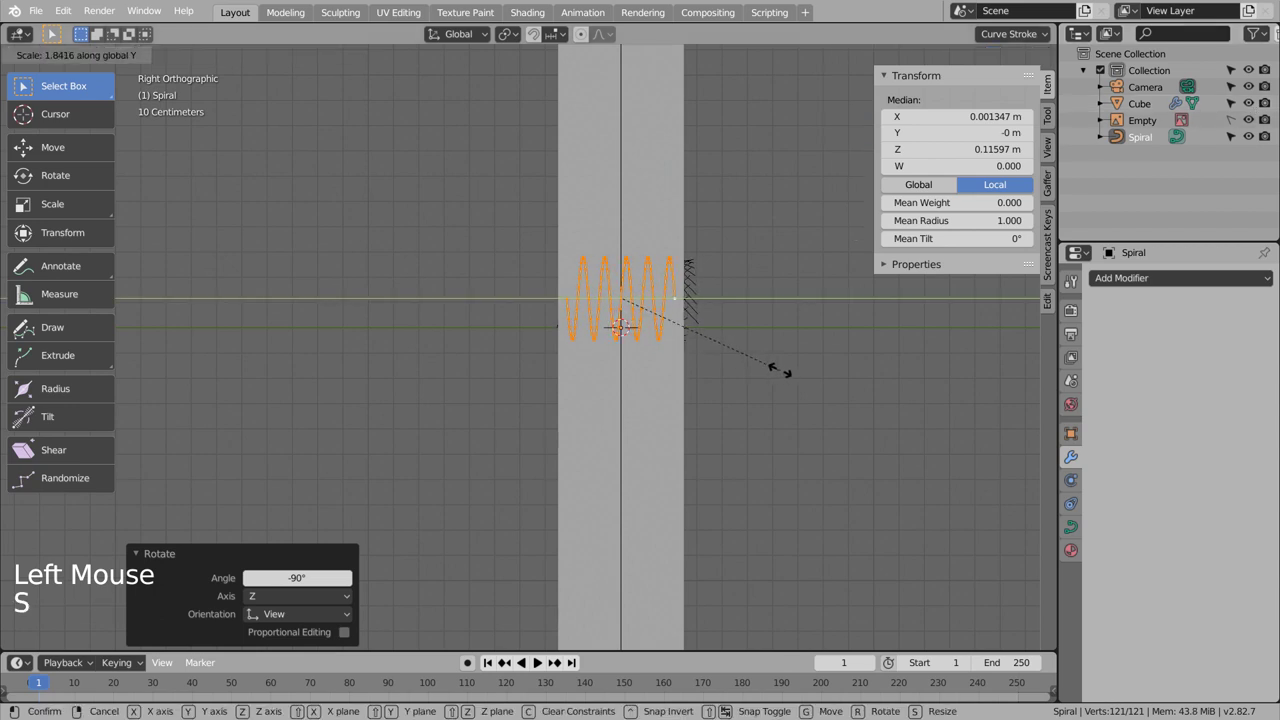
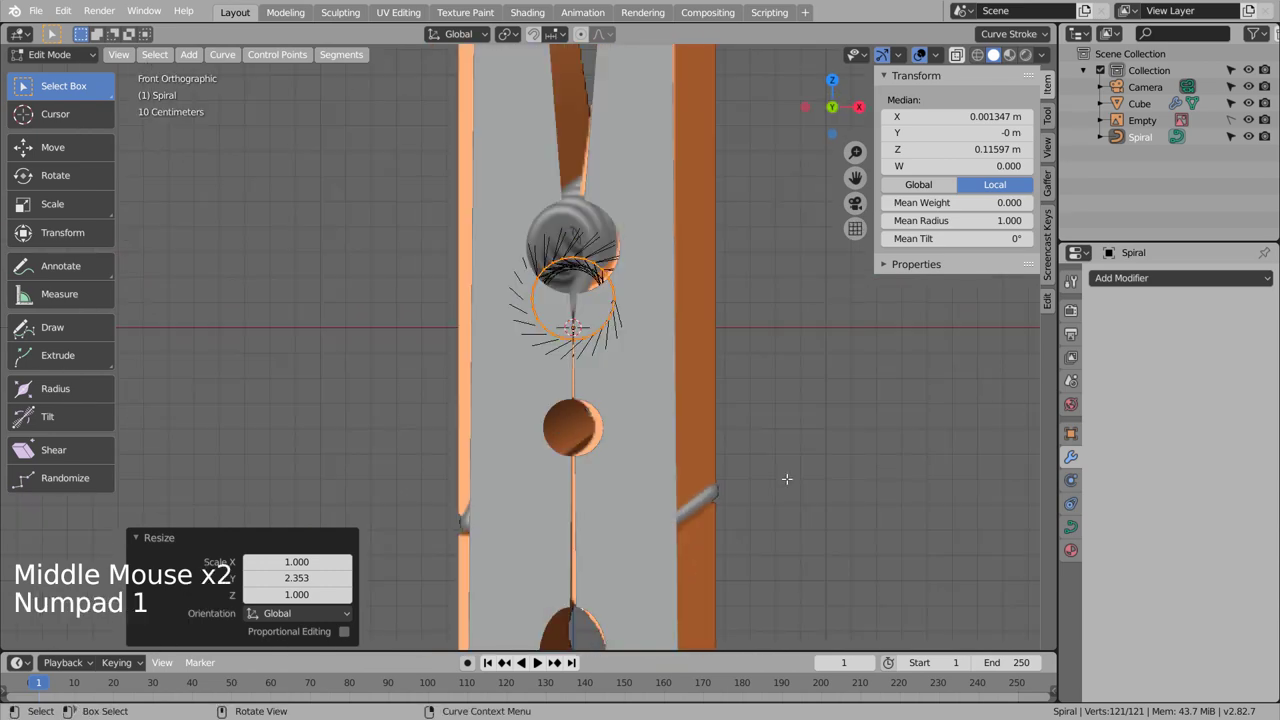
key("g")
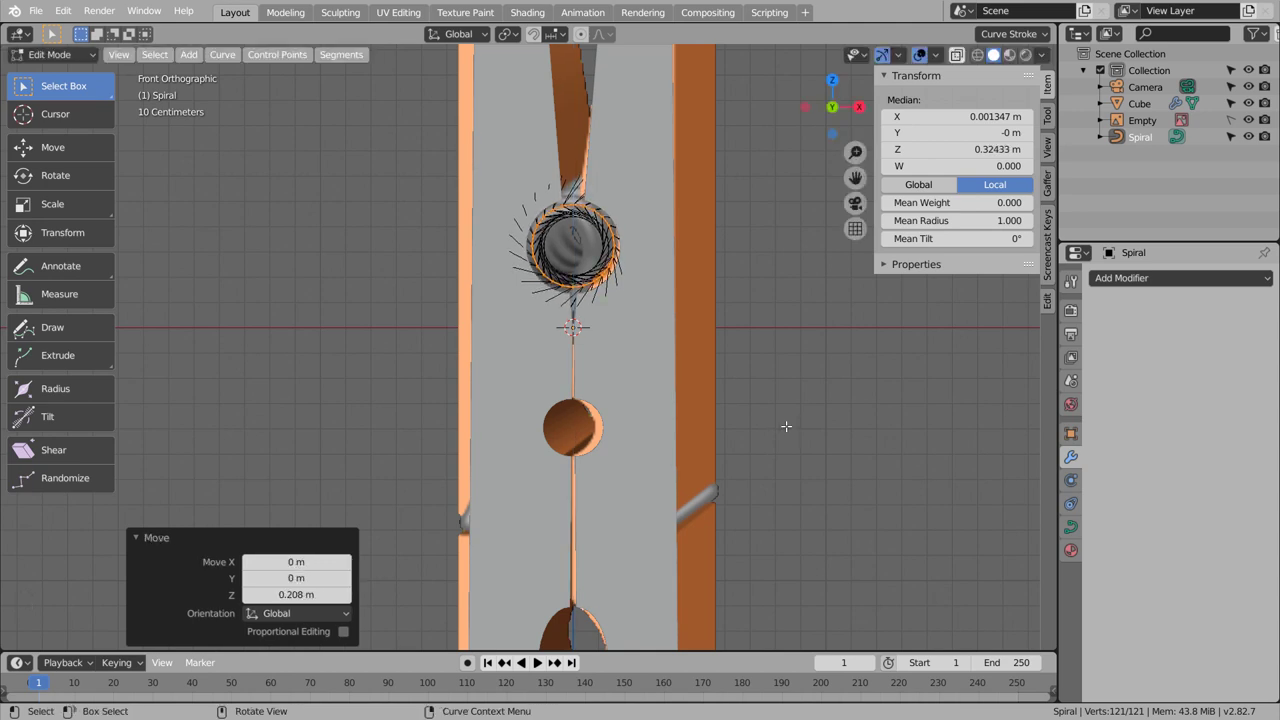
key("s")
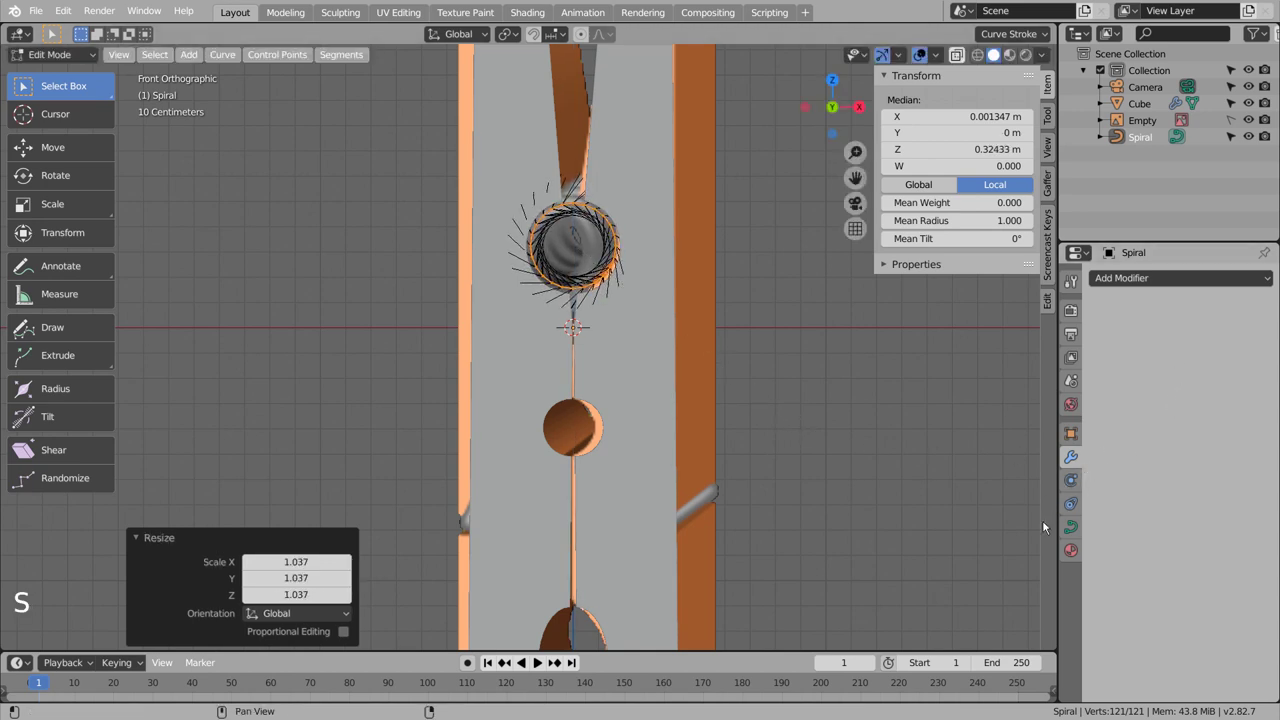
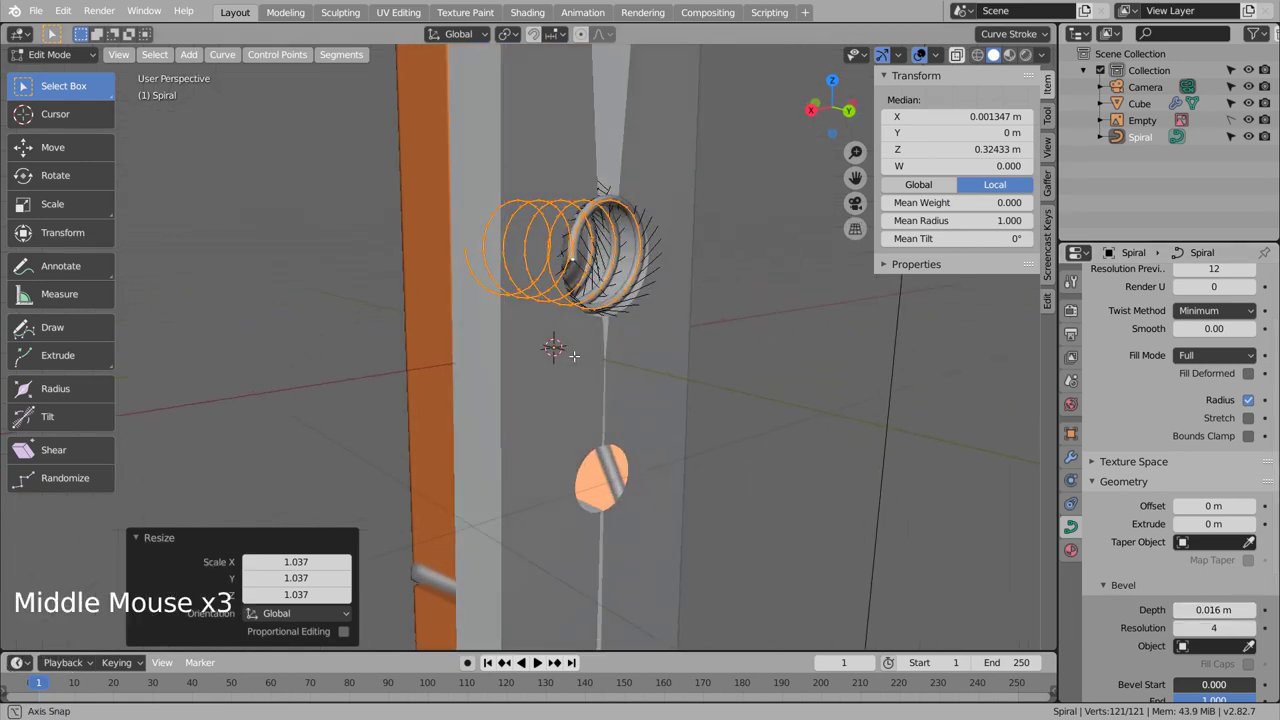
Step: Show the model see-through in wireframe and check the spring from the front view
key("shift+z")
key("shift+z")
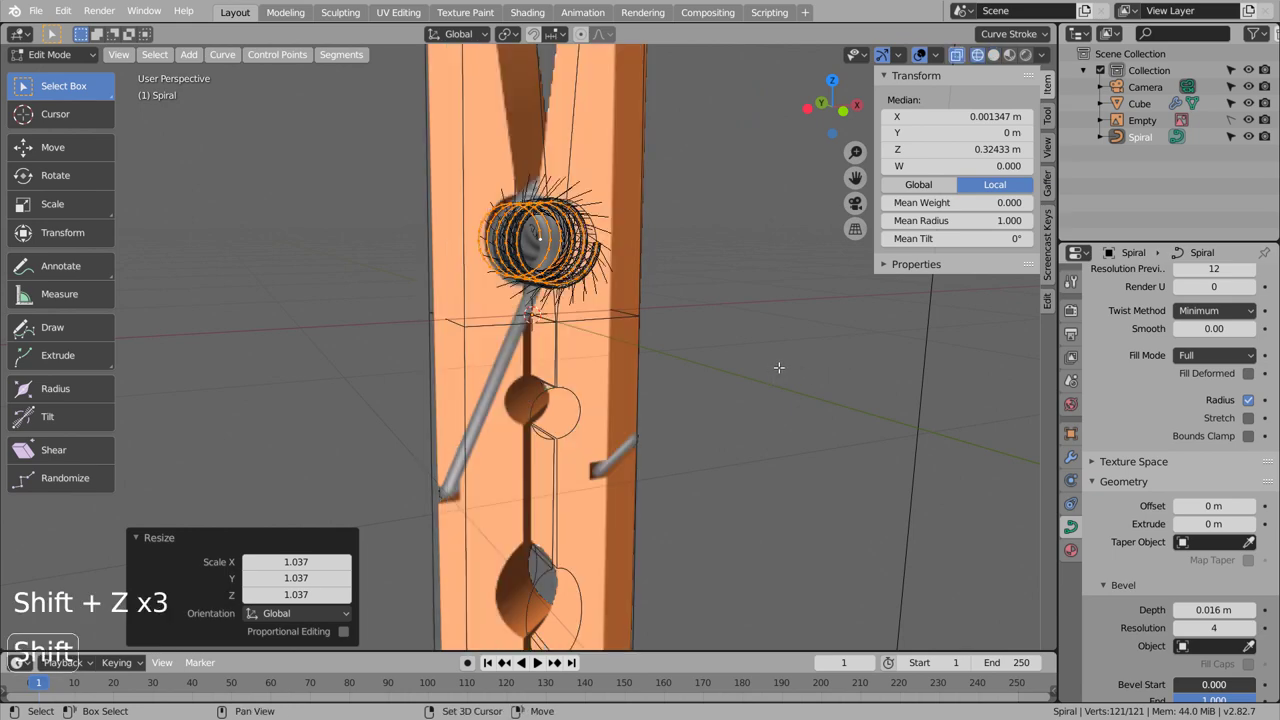
key("KP_1")
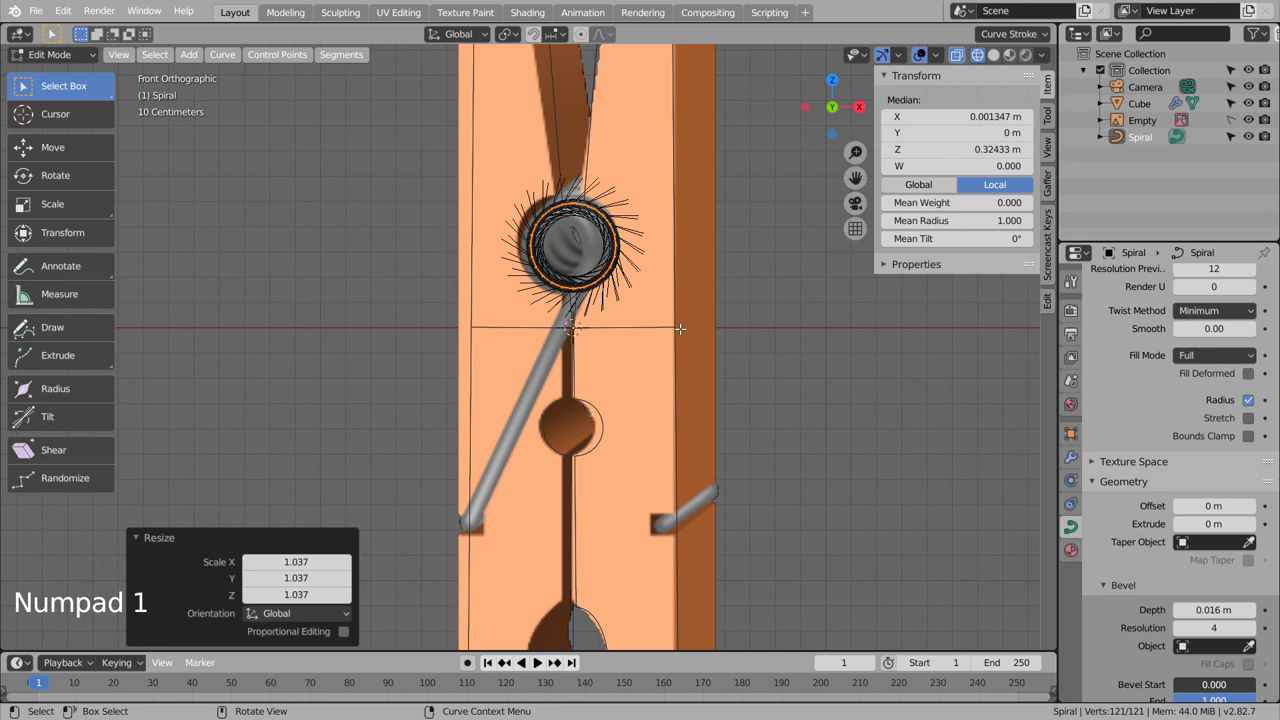
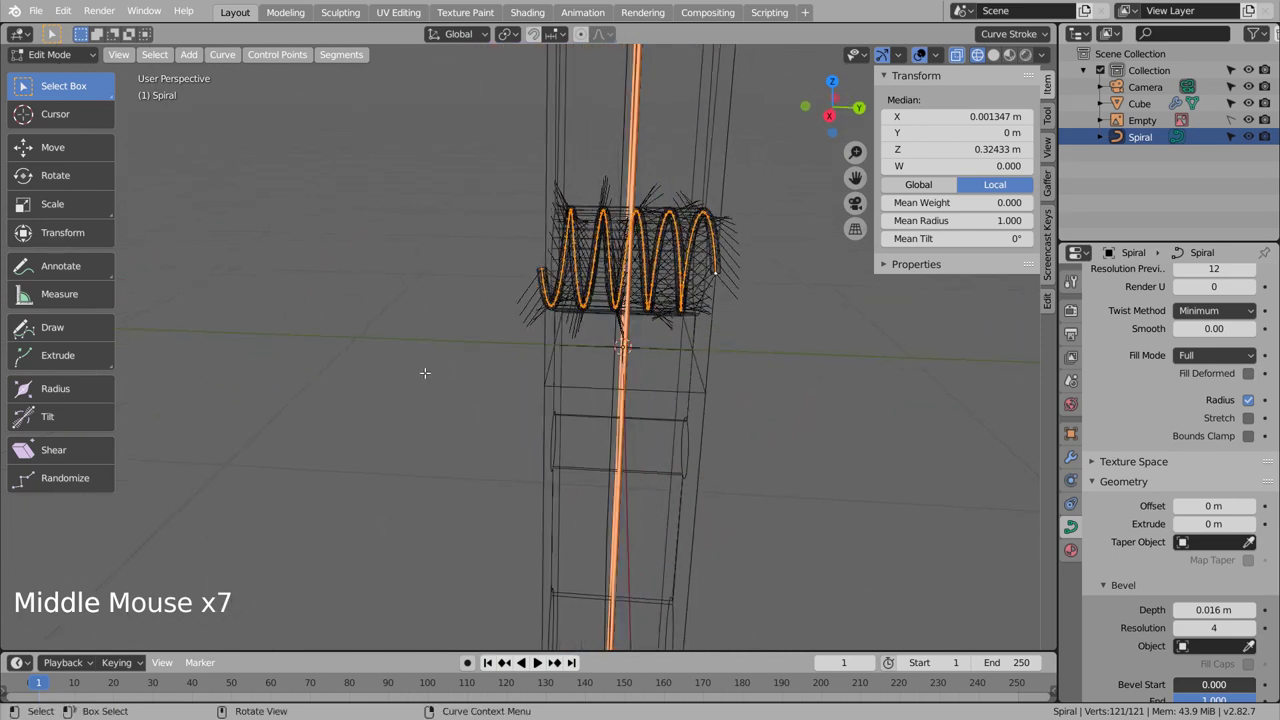
Step: Check the spring coil in side and front orthographic views and shrink the spiral to fit the hinge pin
key("KP_1")
key("KP_3")
key("shift+z")
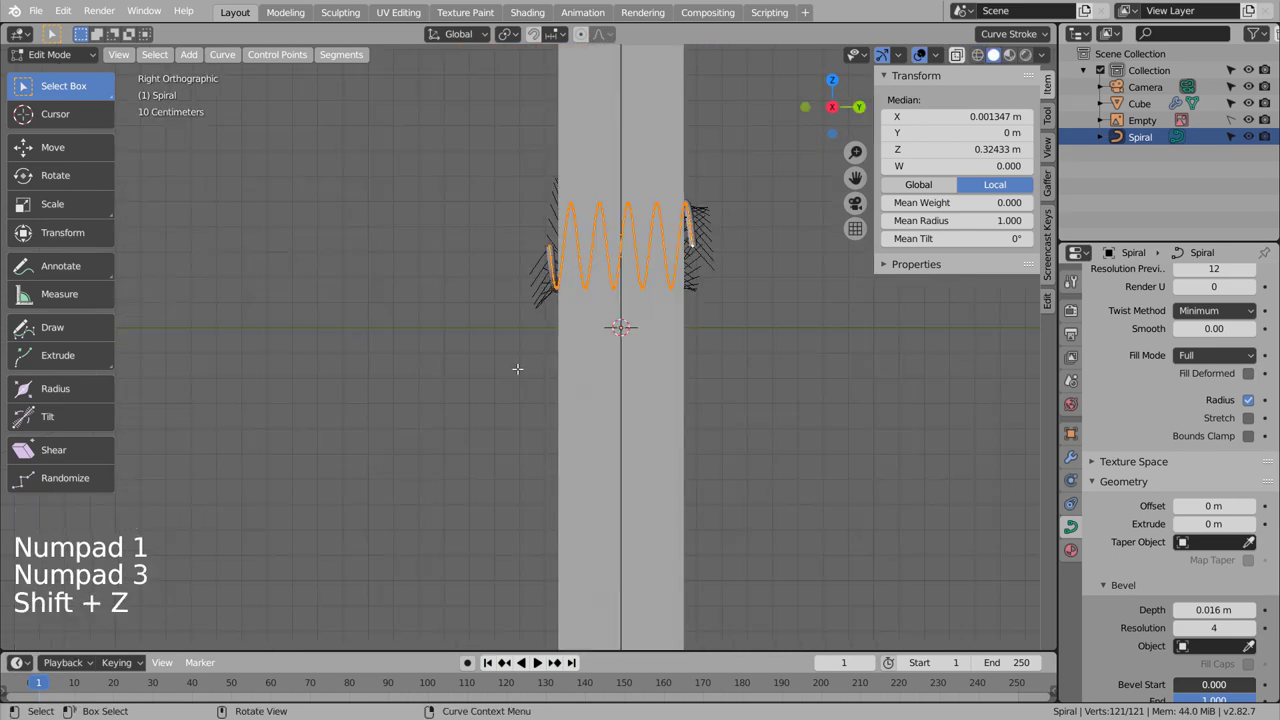
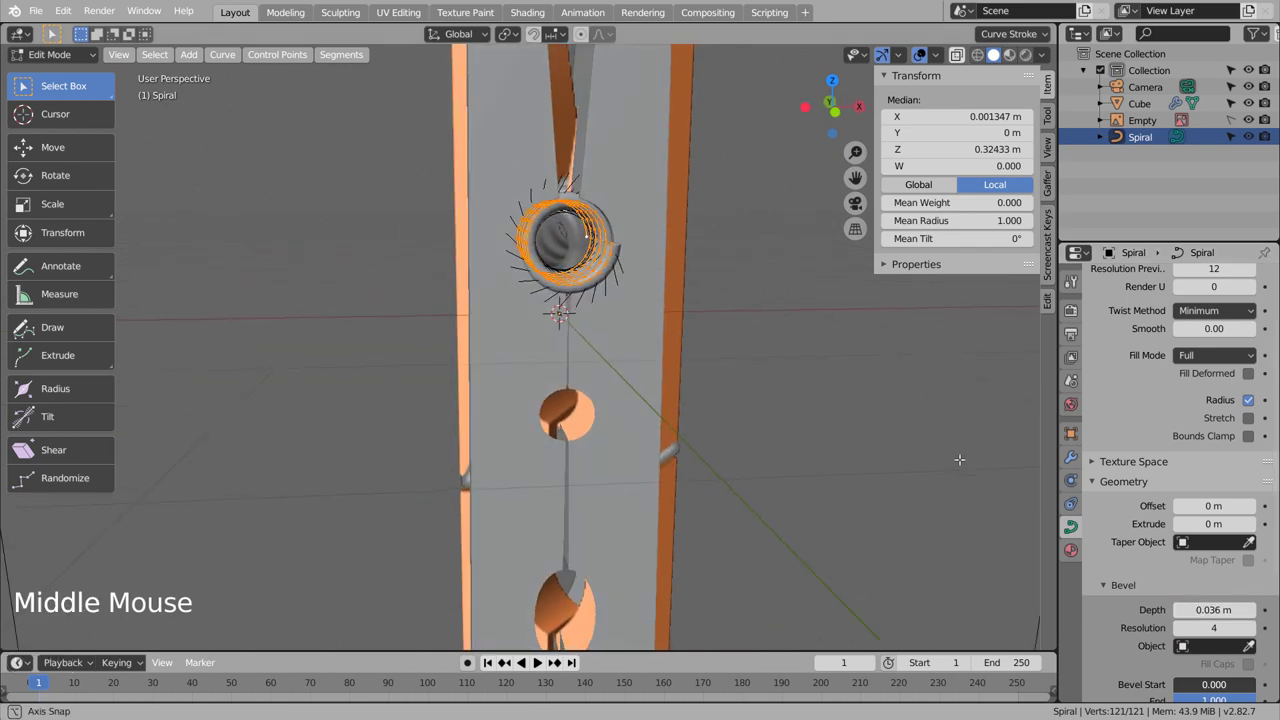
key("s")
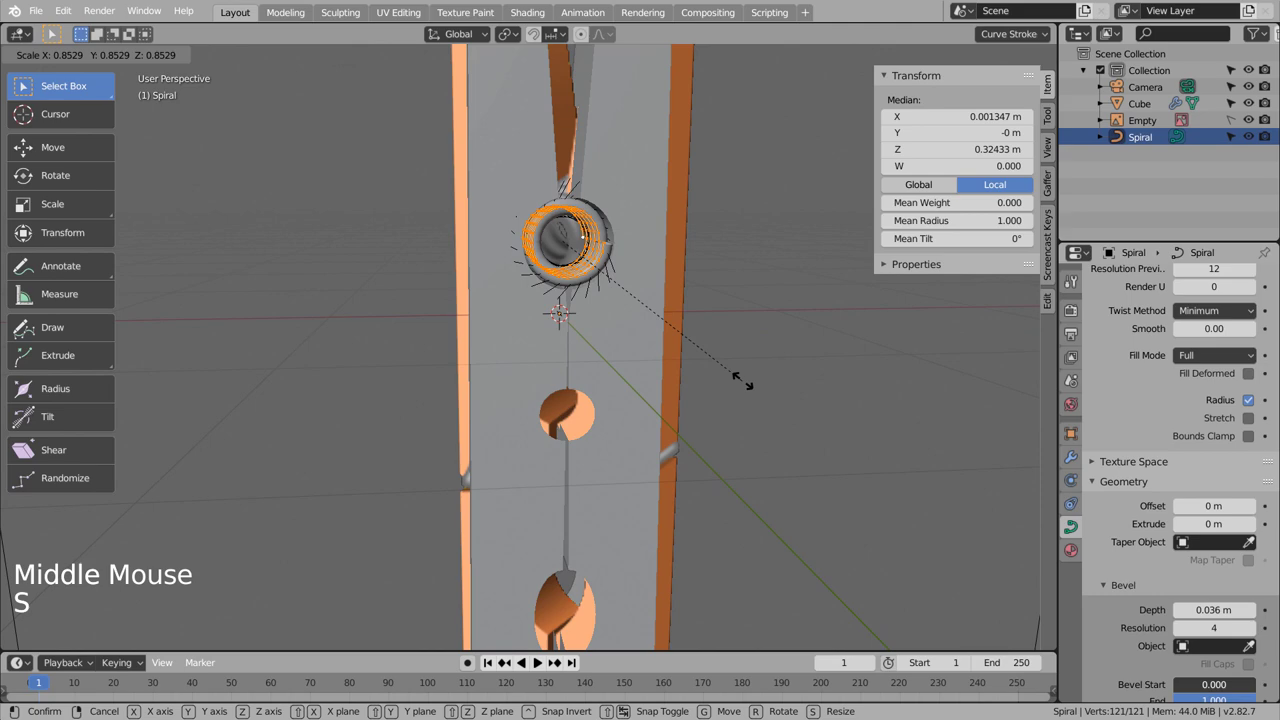
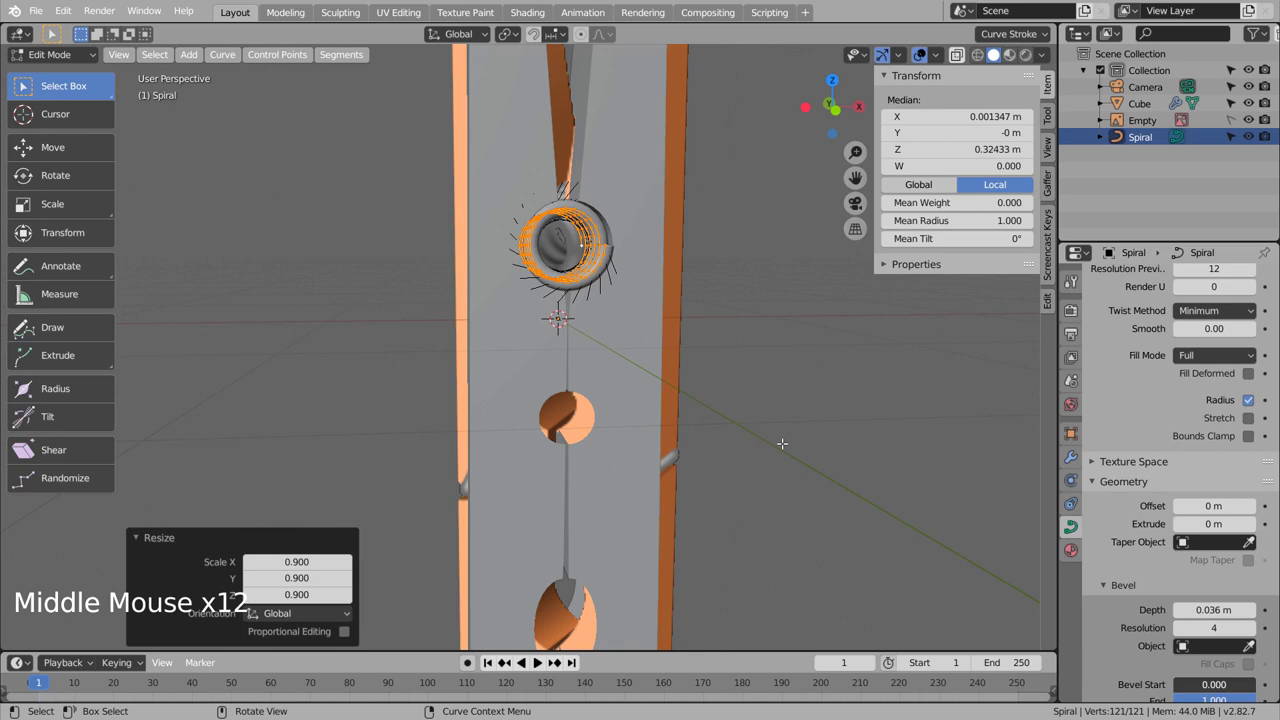
key("KP_1")
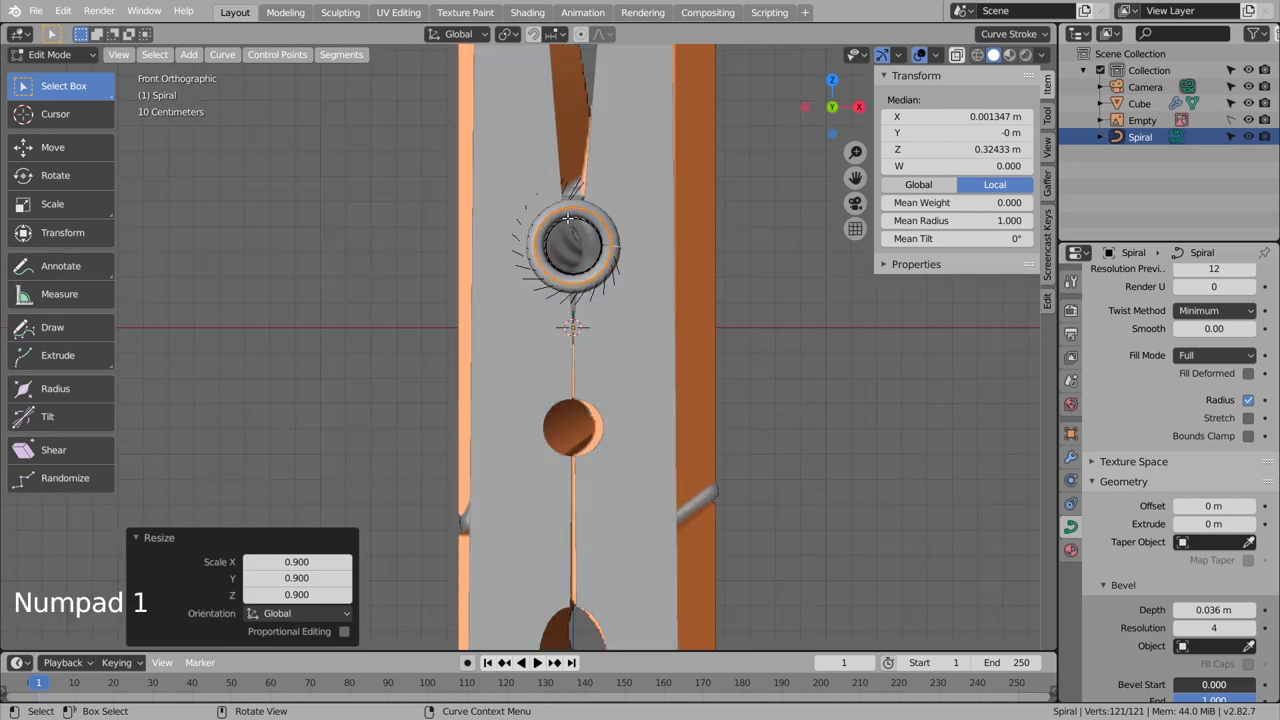
Step: Scale the Spiral by -1 on X so the coil winds the opposite way, then inspect it with X-ray off
key("shift+z")
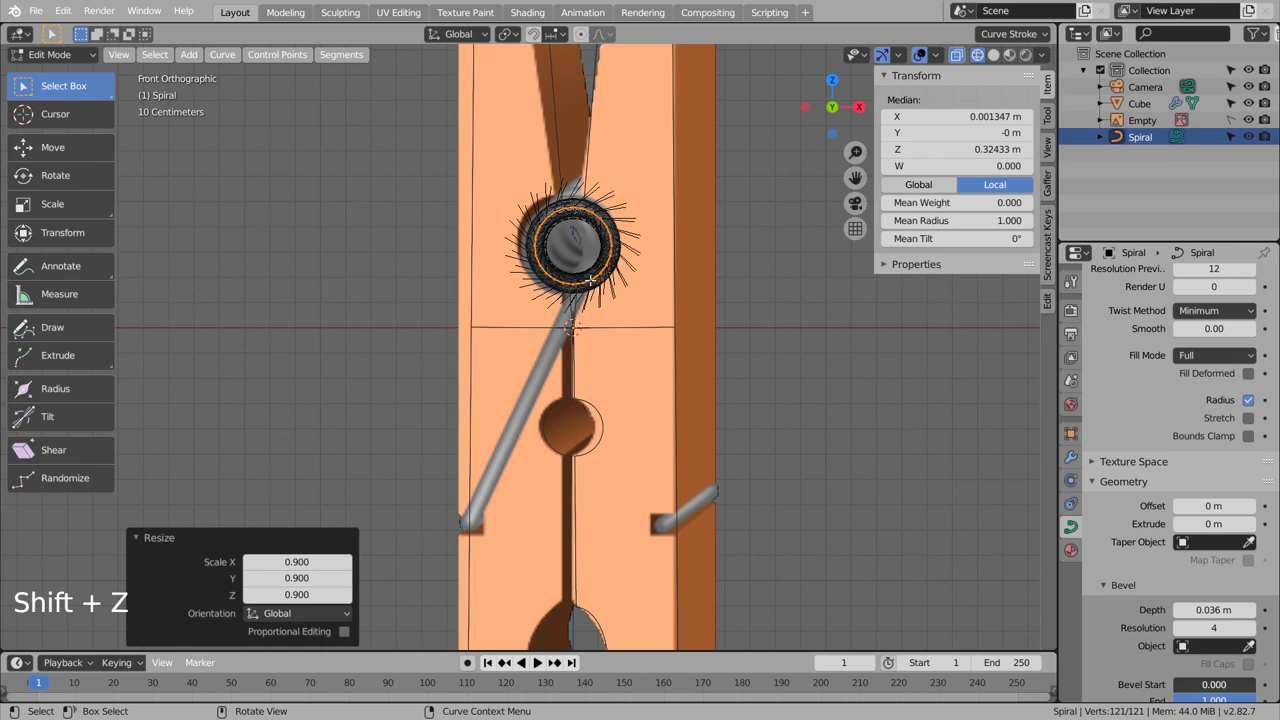
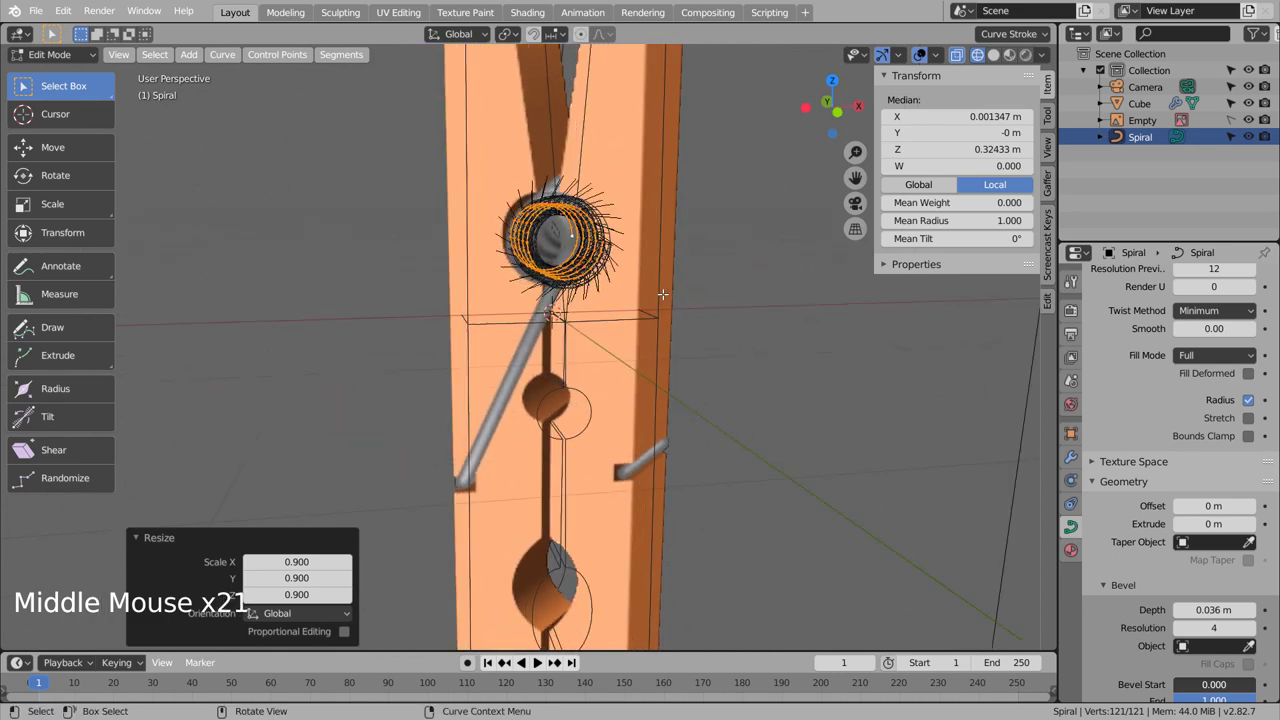
key("KP_1")
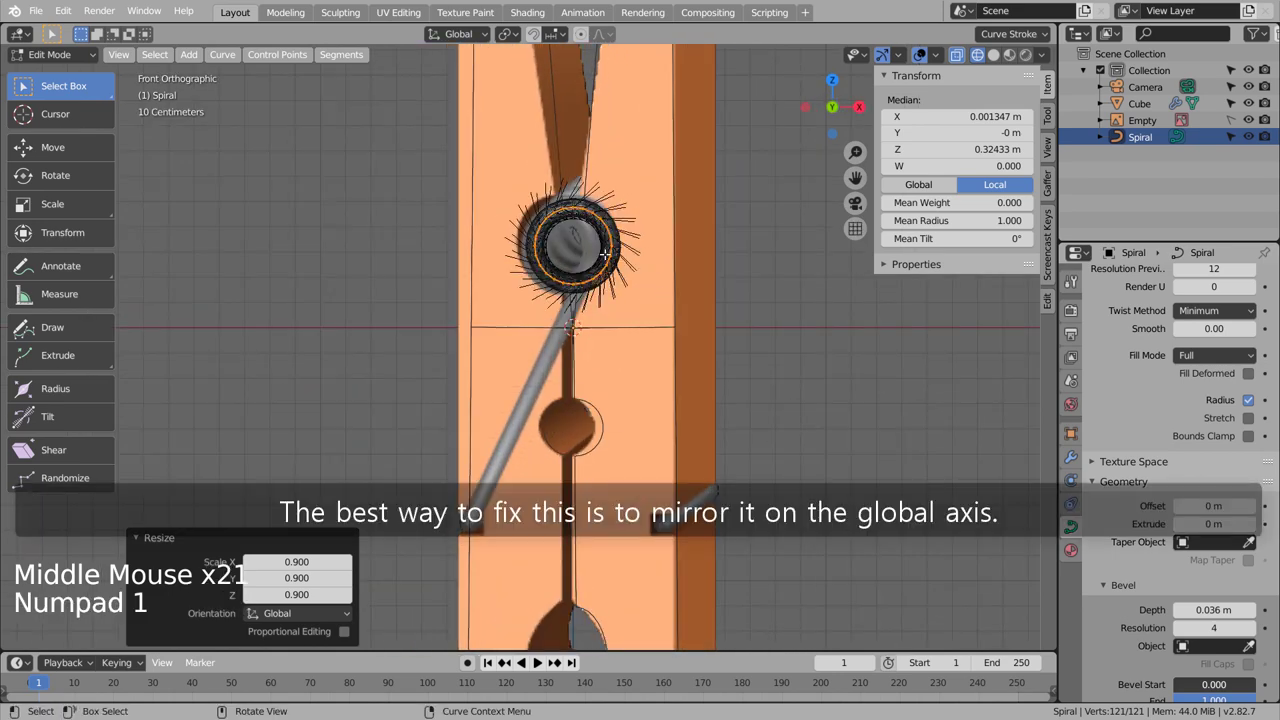
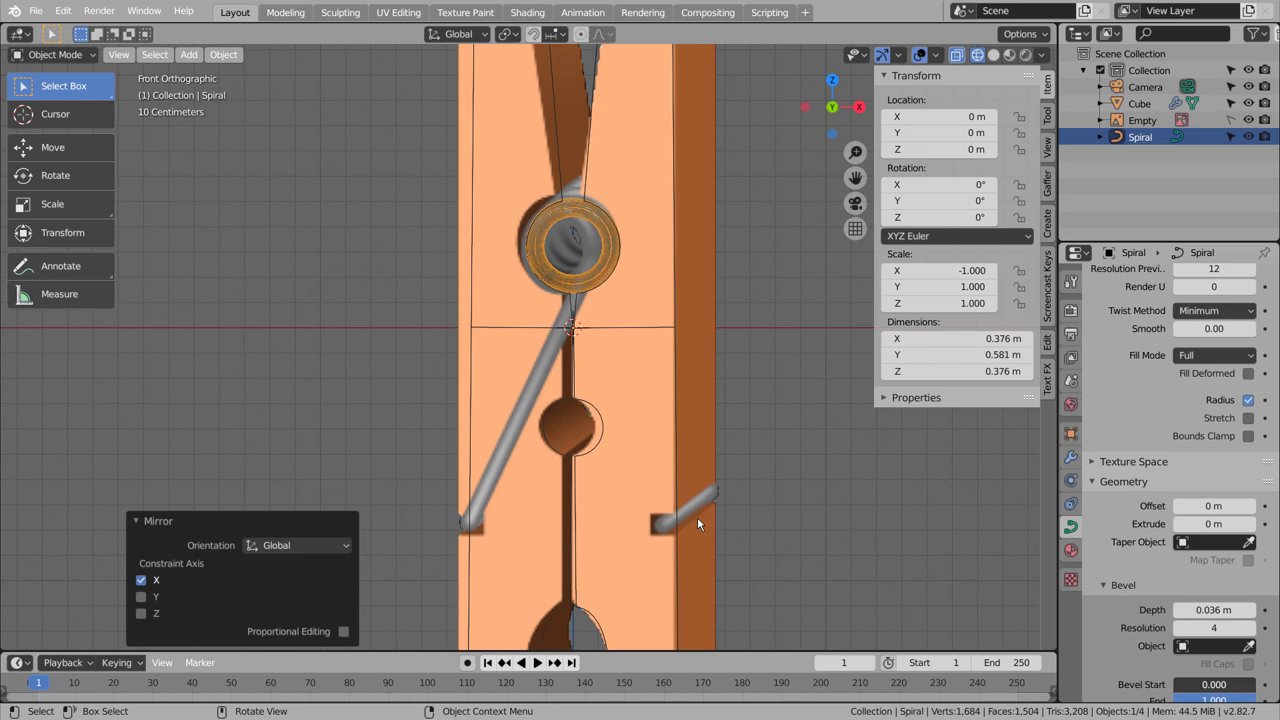
key("shift+z")
middle_click(597, 316)
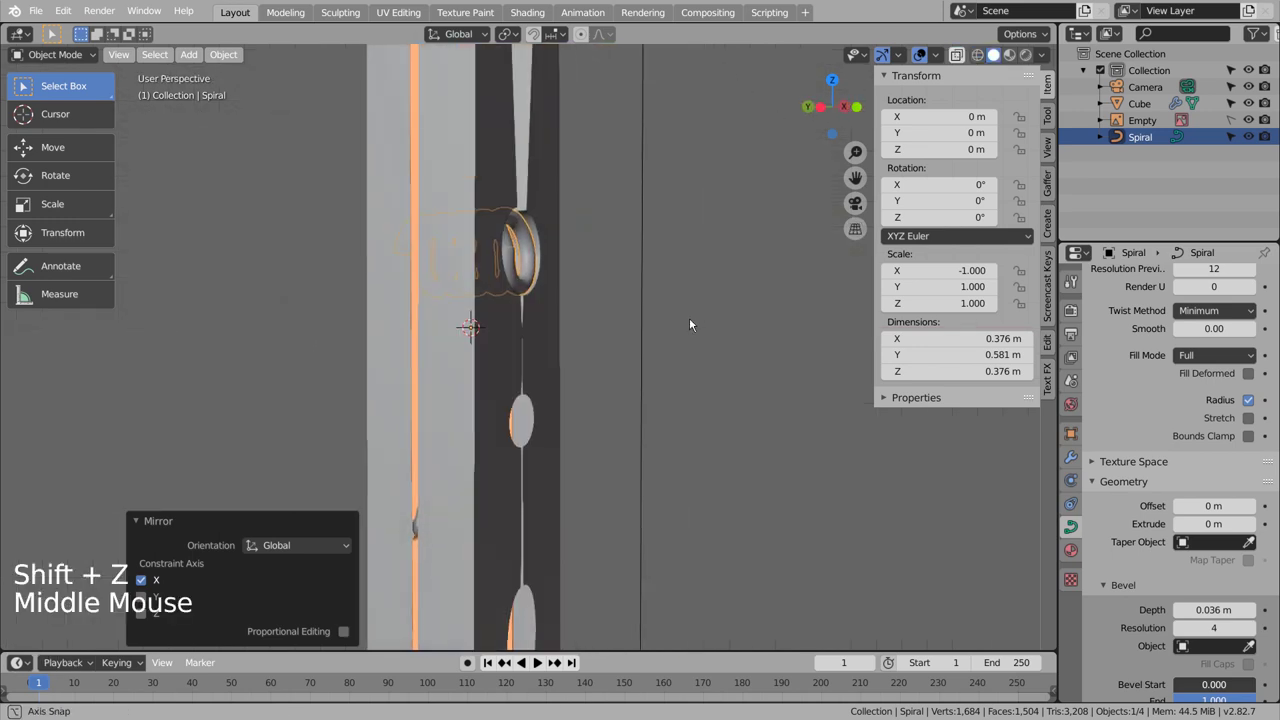
middle_click(668, 323)
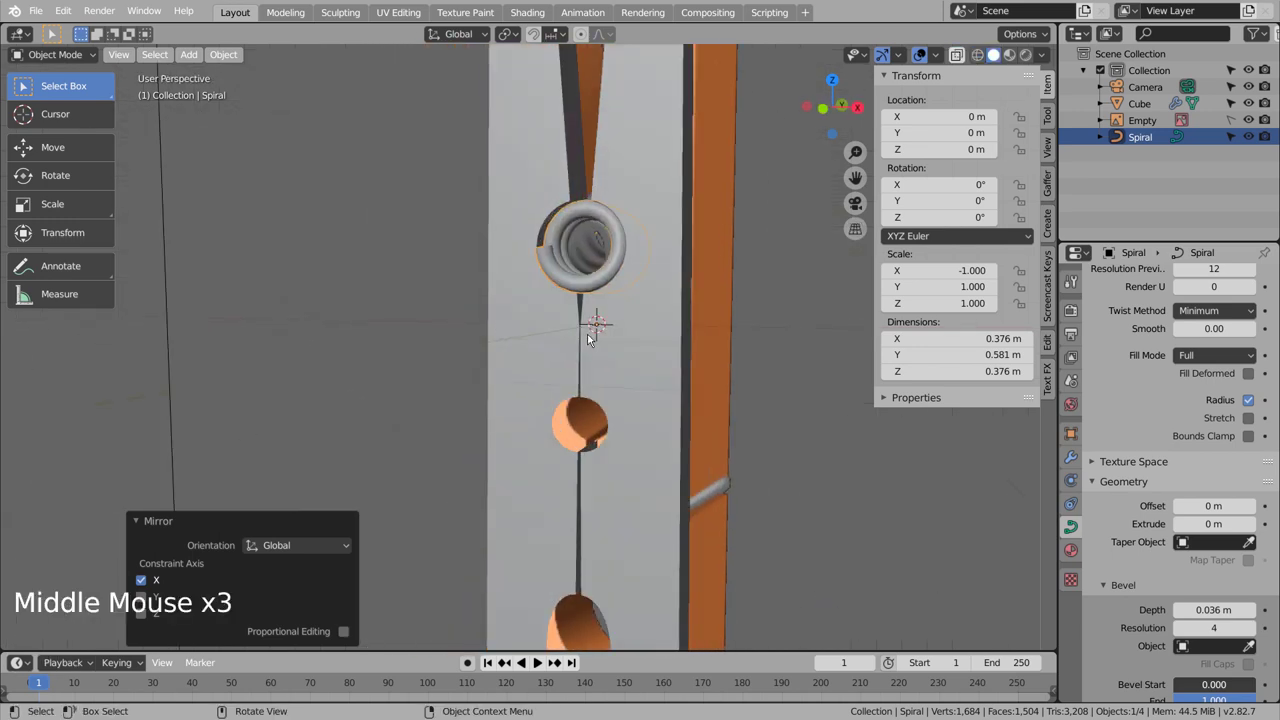
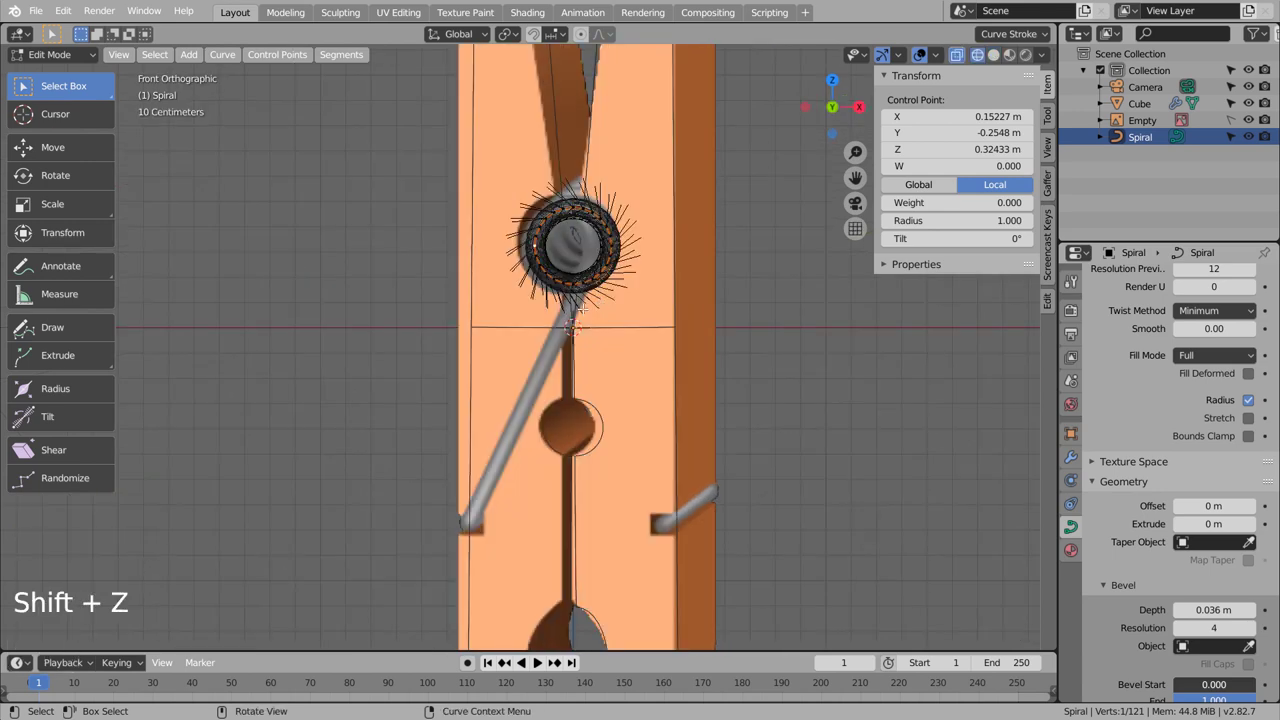
Step: Pull the coil's end control point outward with smooth proportional falloff to start the arm
left_click(586, 45)
key("g")
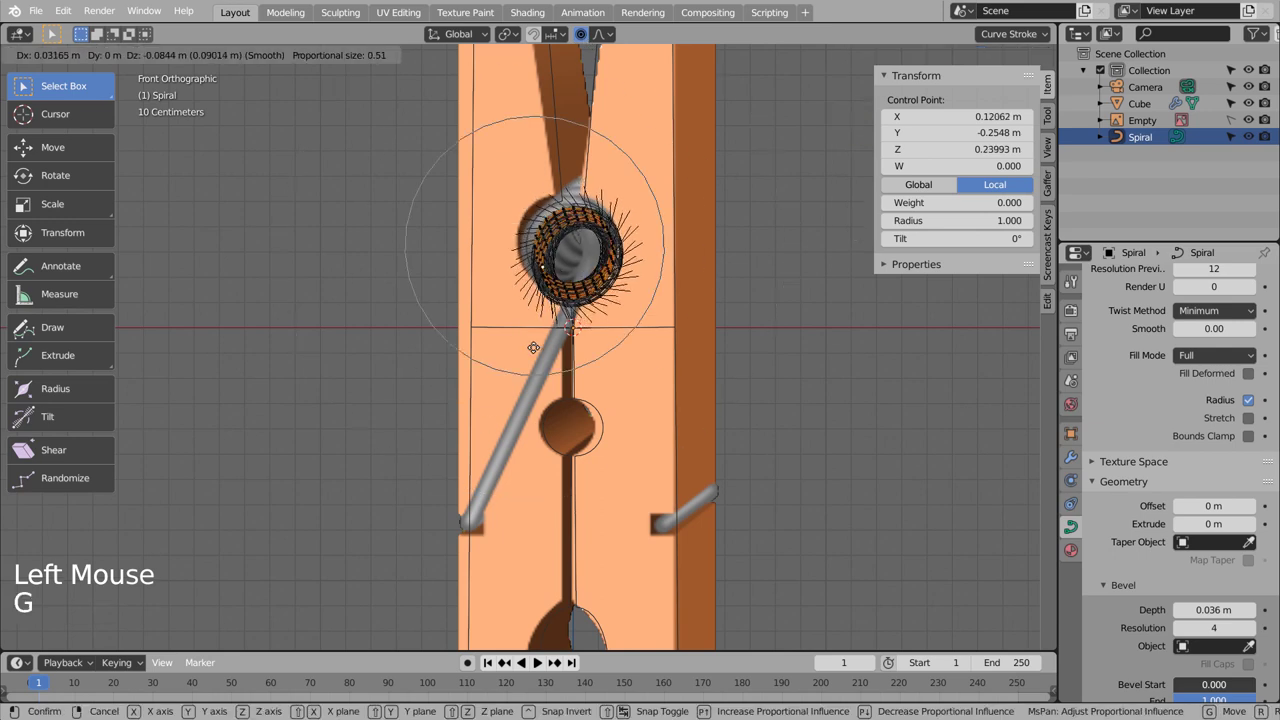
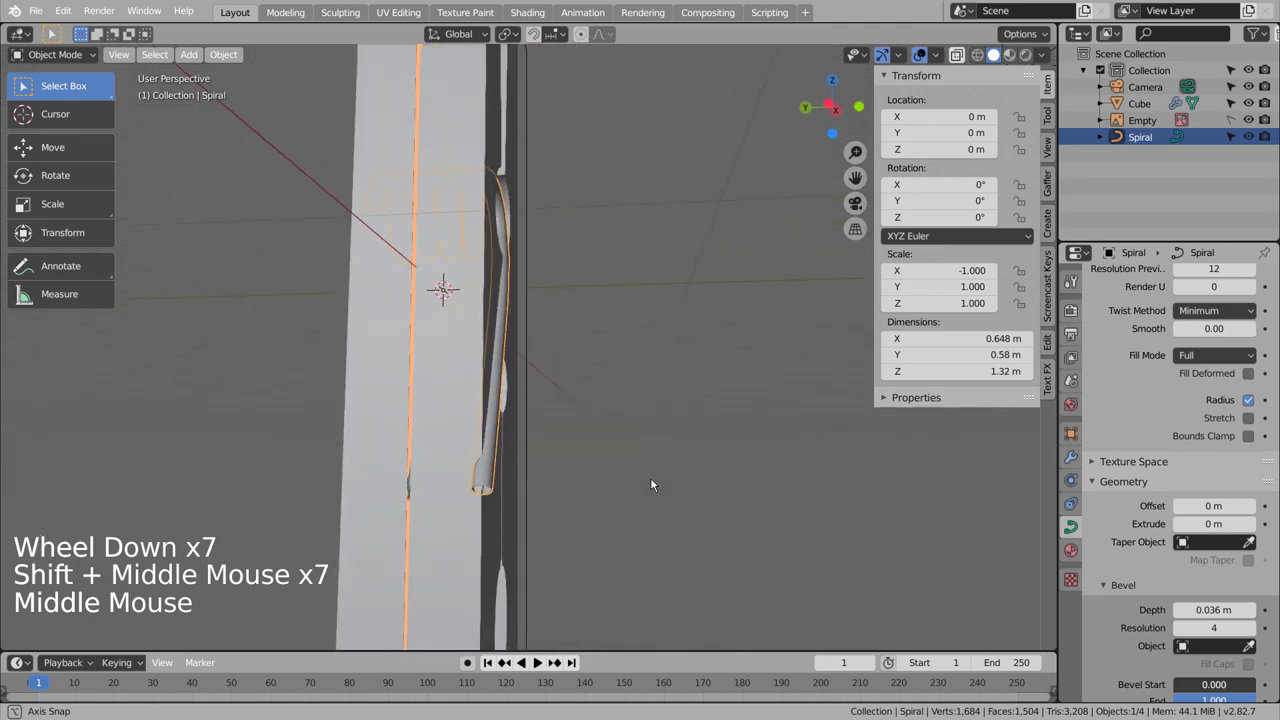
Step: Stretch the spiral about 1.246 along Y, reposition the arm's points down the clothespin and return to Object Mode
key("s")
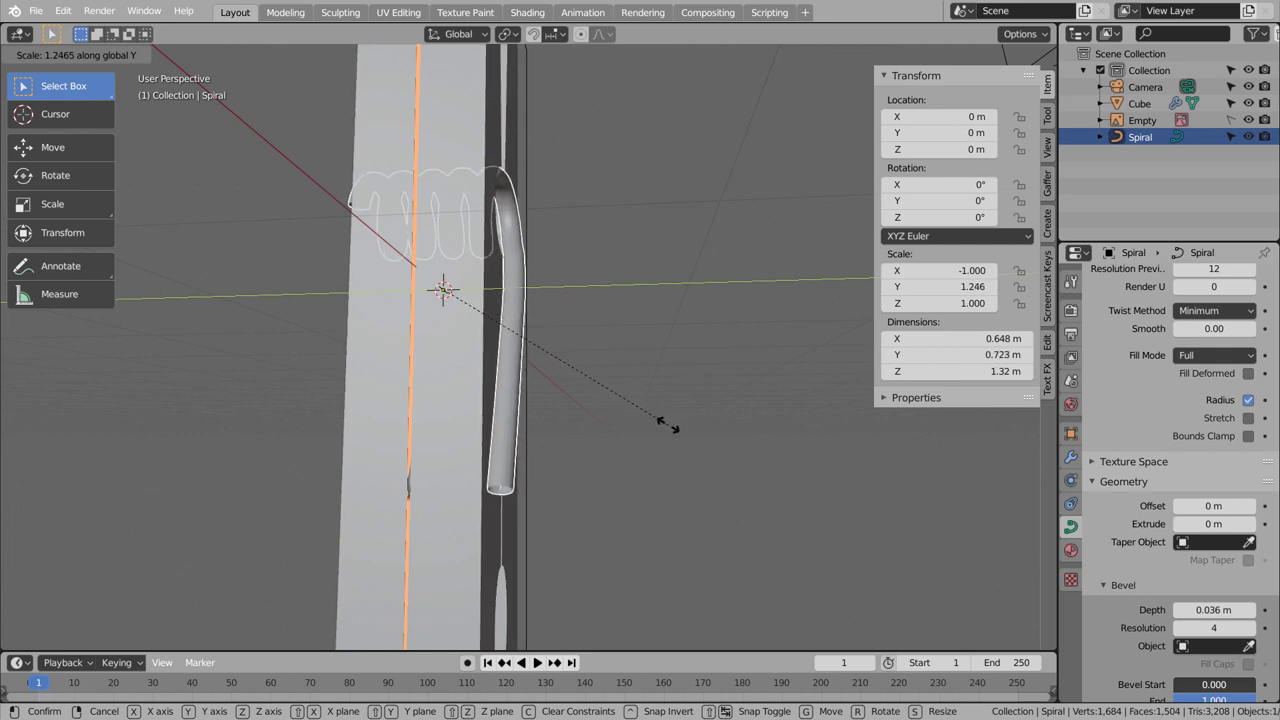
key("KP_1")
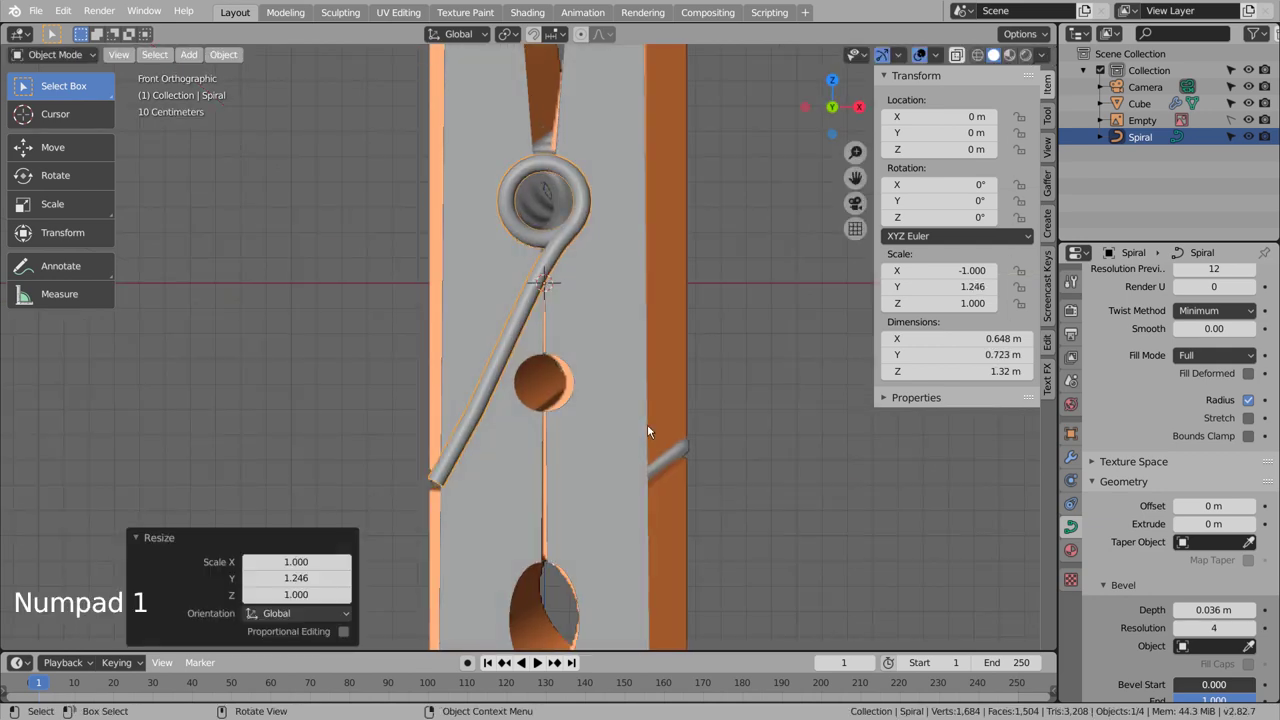
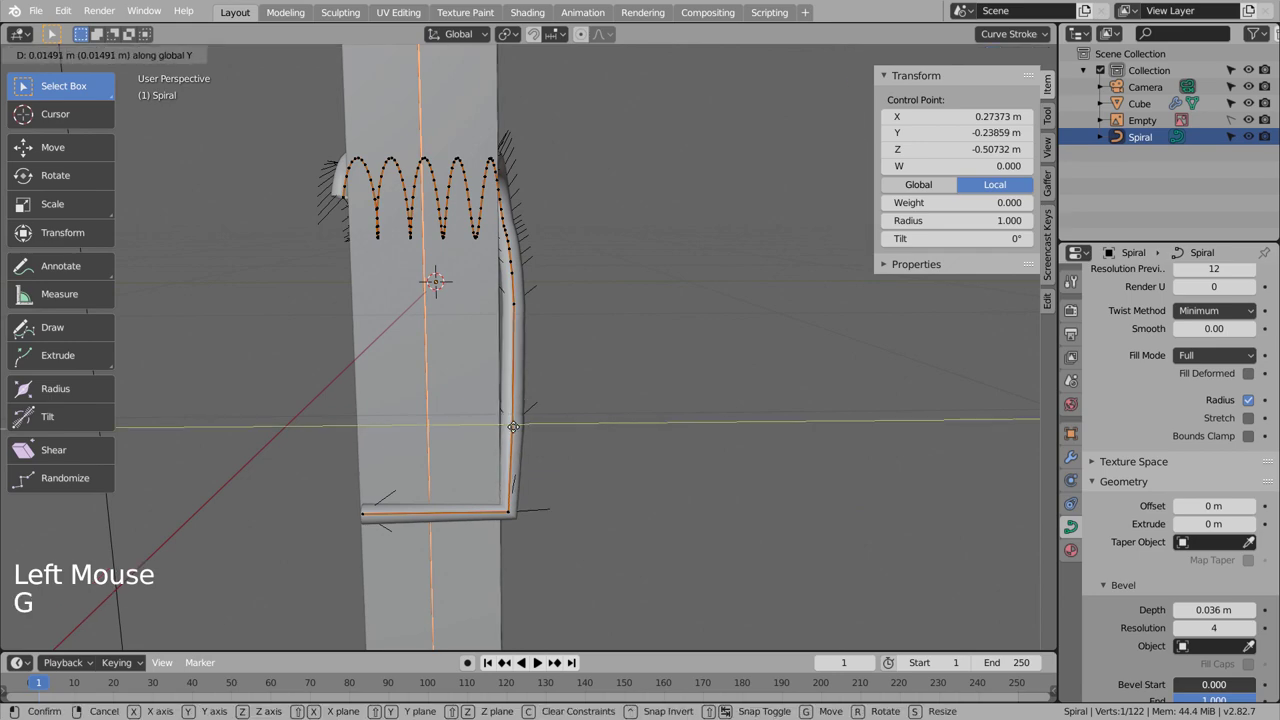
key("KP_1")
key("KP_3")
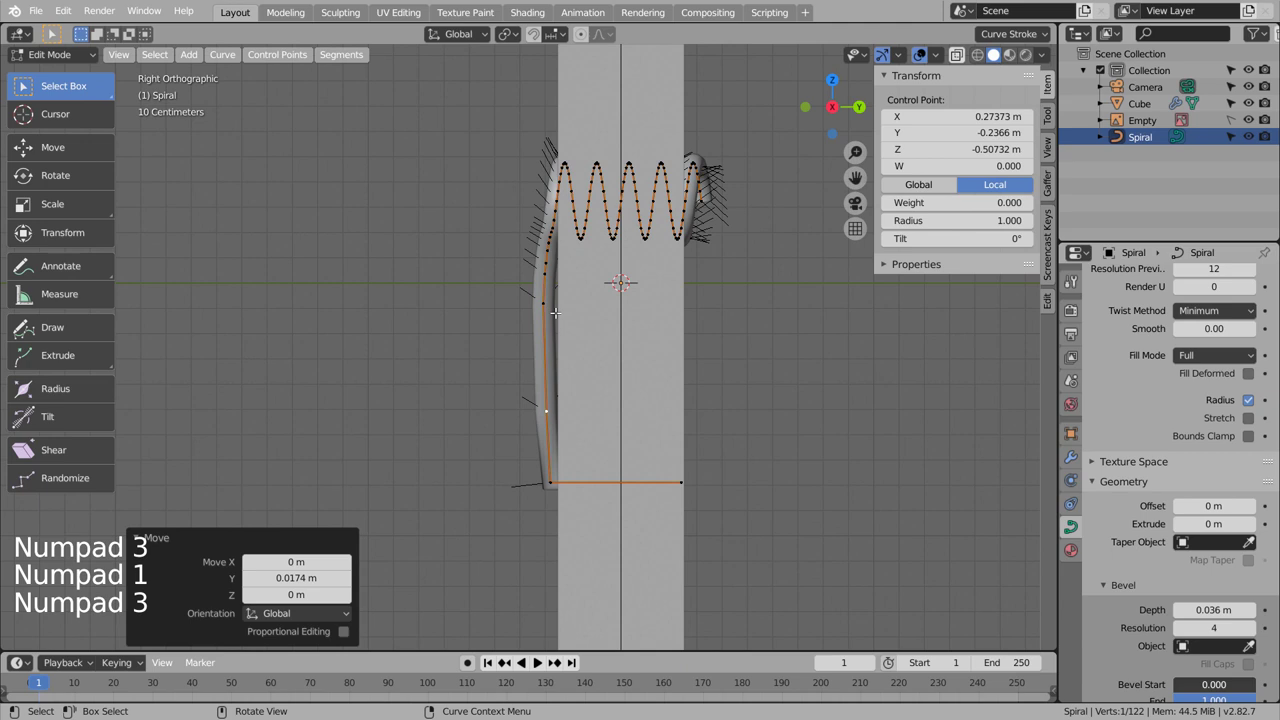
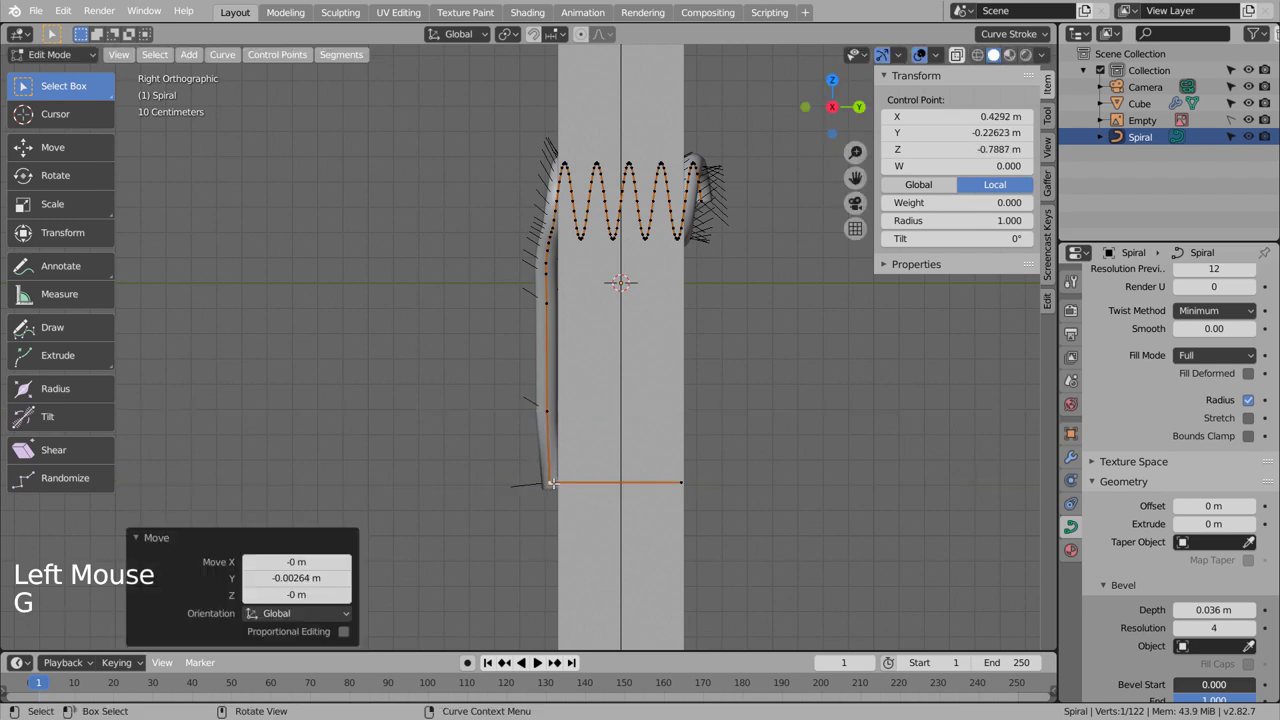
key("Tab")
Step: Orbit around the clothespin to review the first spring arm
middle_click(459, 412)
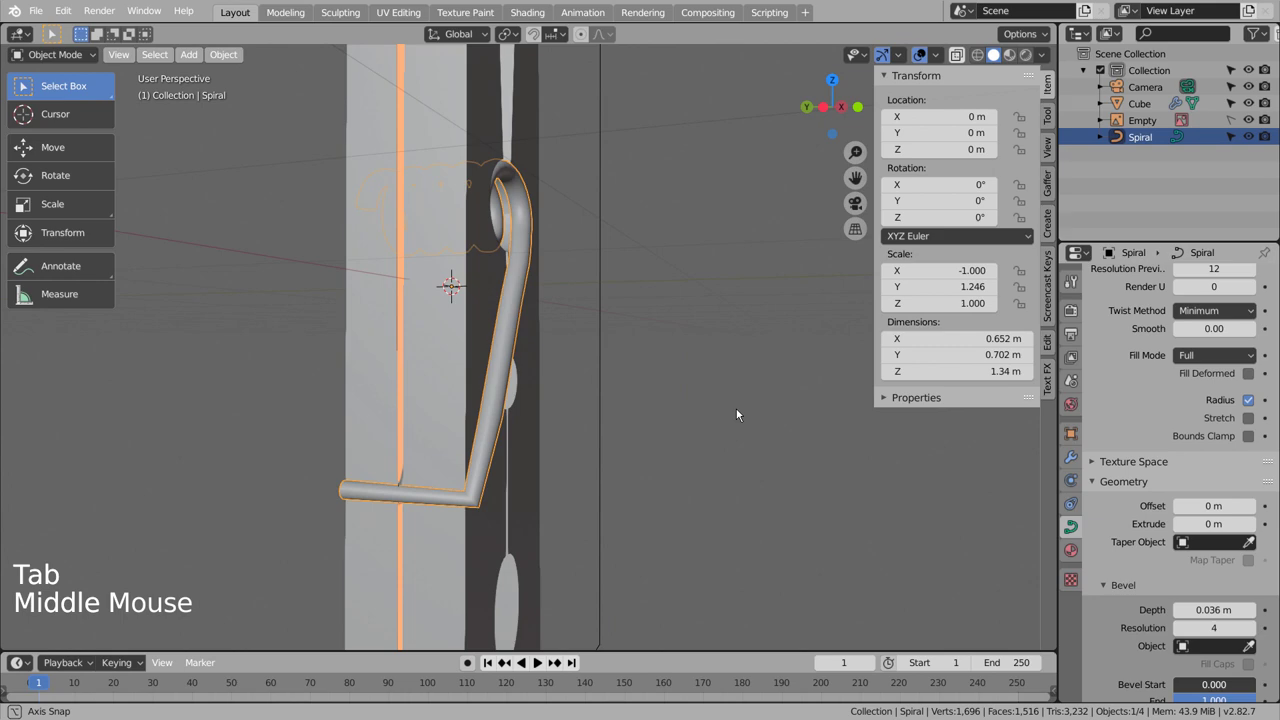
middle_click(622, 446)
middle_click(585, 440)
middle_click(545, 438)
middle_click(571, 472)
middle_click(538, 463)
middle_click(469, 450)
middle_click(693, 489)
middle_click(726, 485)
middle_click(733, 489)
Step: View the coil see-through from the front and enter Edit Mode on the Spiral for the second arm
key("KP_1")
key("shift+z")
middle_click(735, 471)
middle_click(611, 306)
middle_click(597, 332)
key("Tab")
key("Tab")
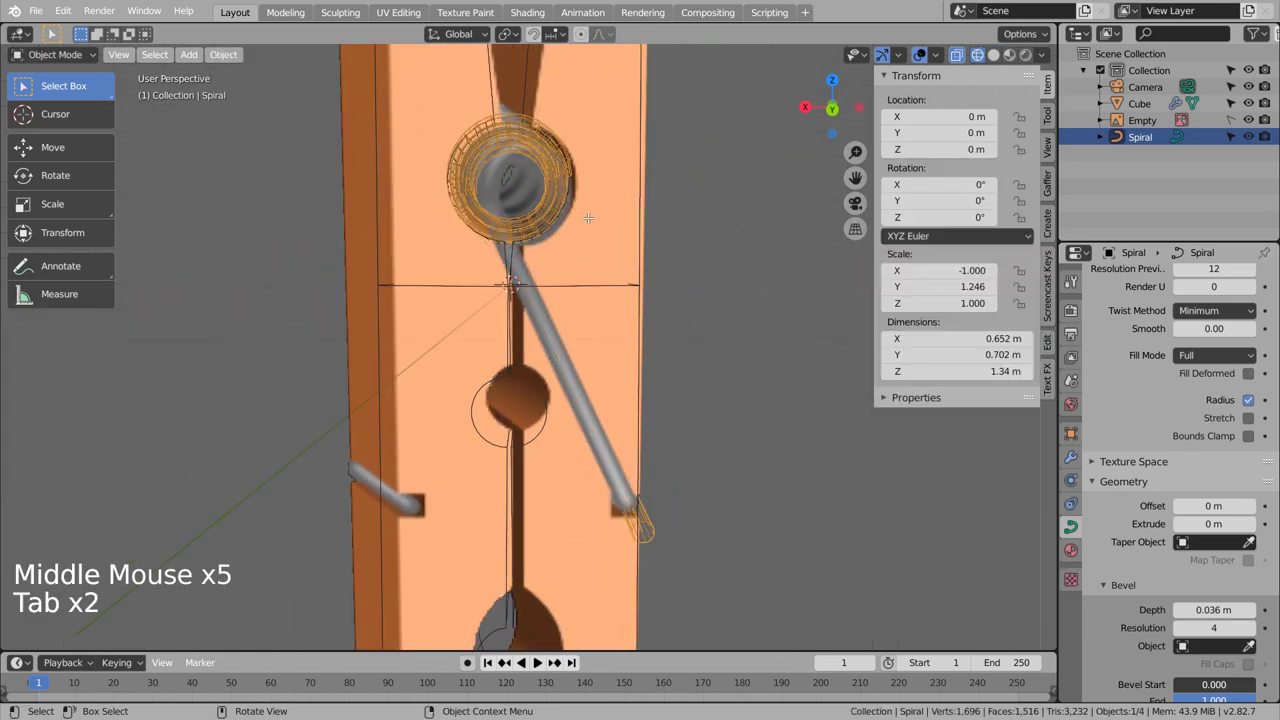
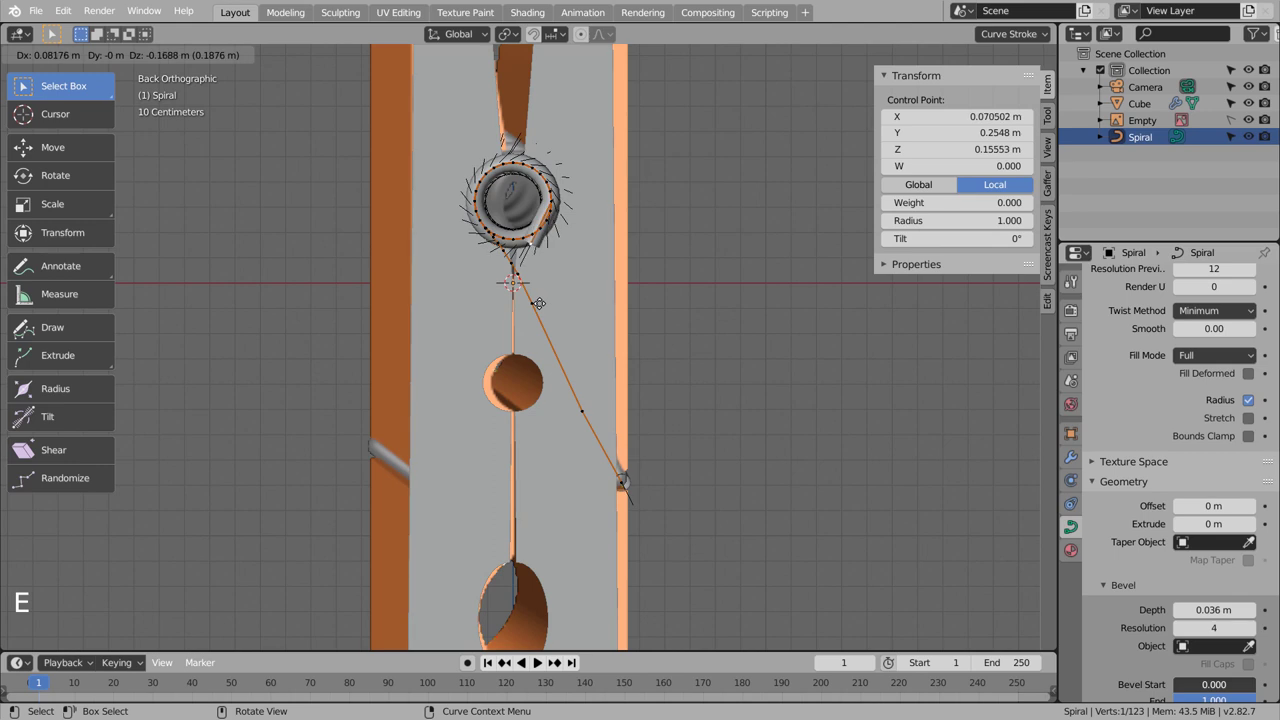
Step: Extrude new points from the coil's other end into a second arm running down and bending under the bottom
key("e")
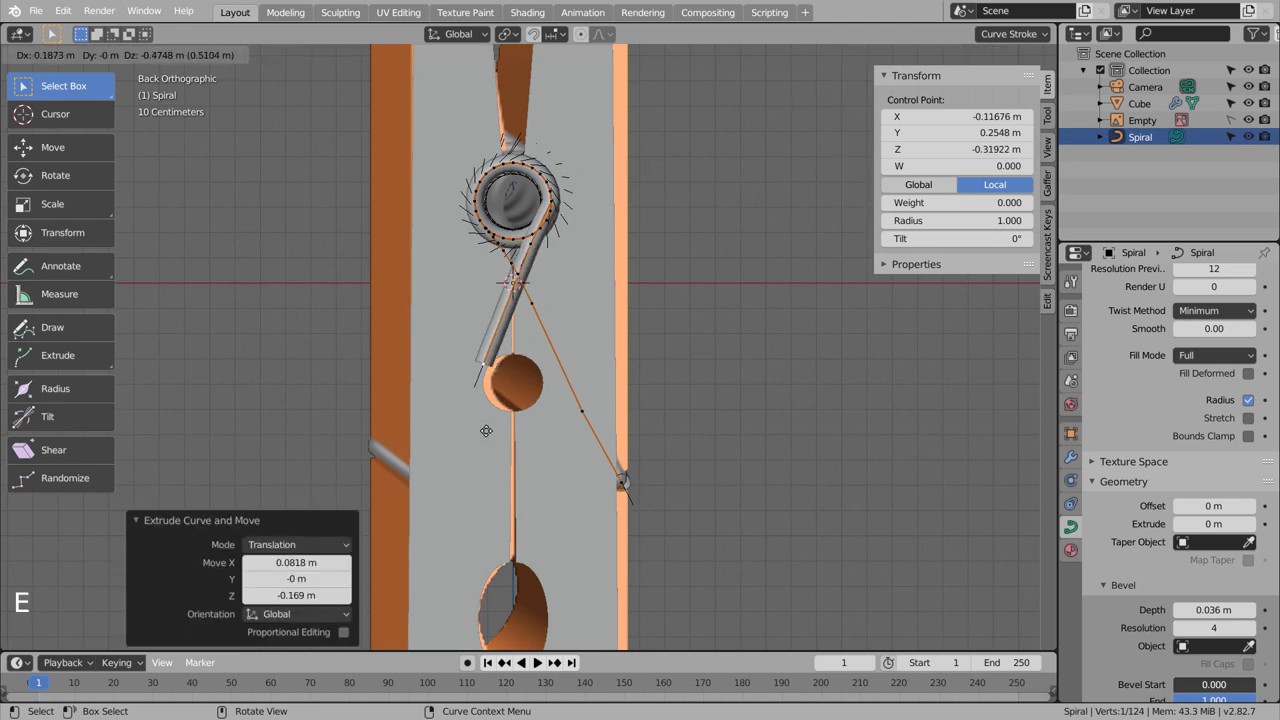
key("e")
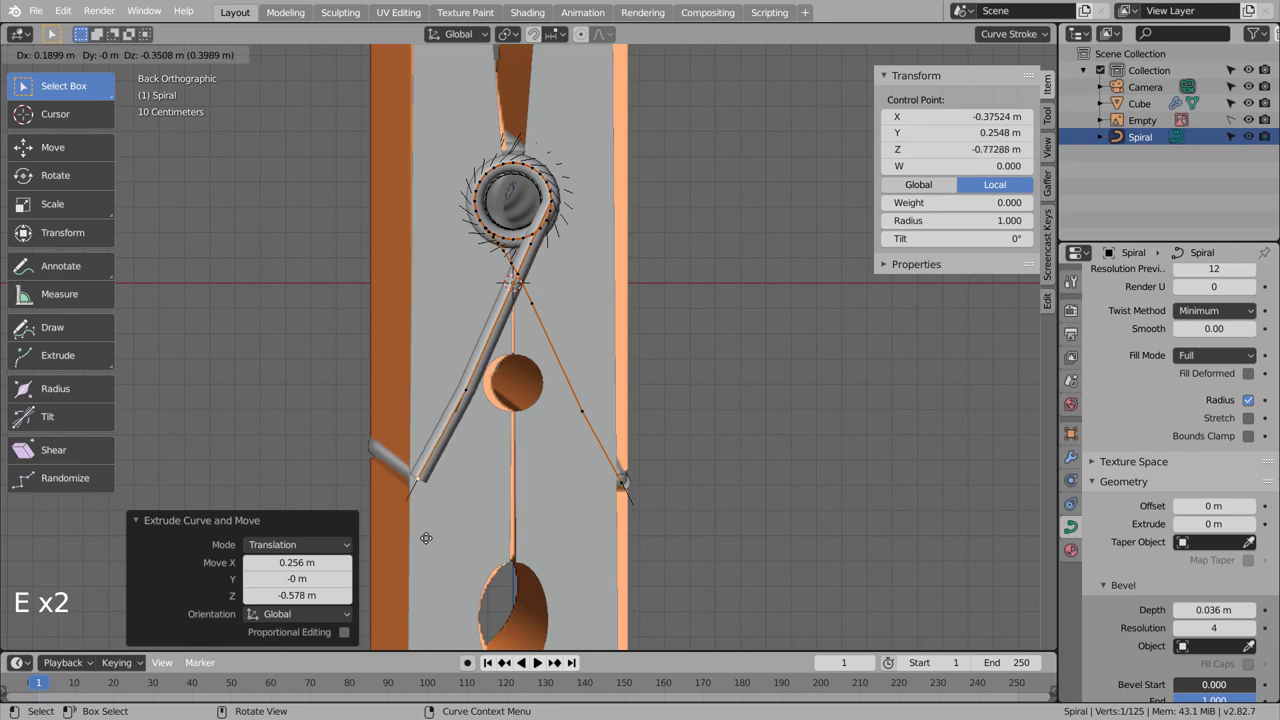
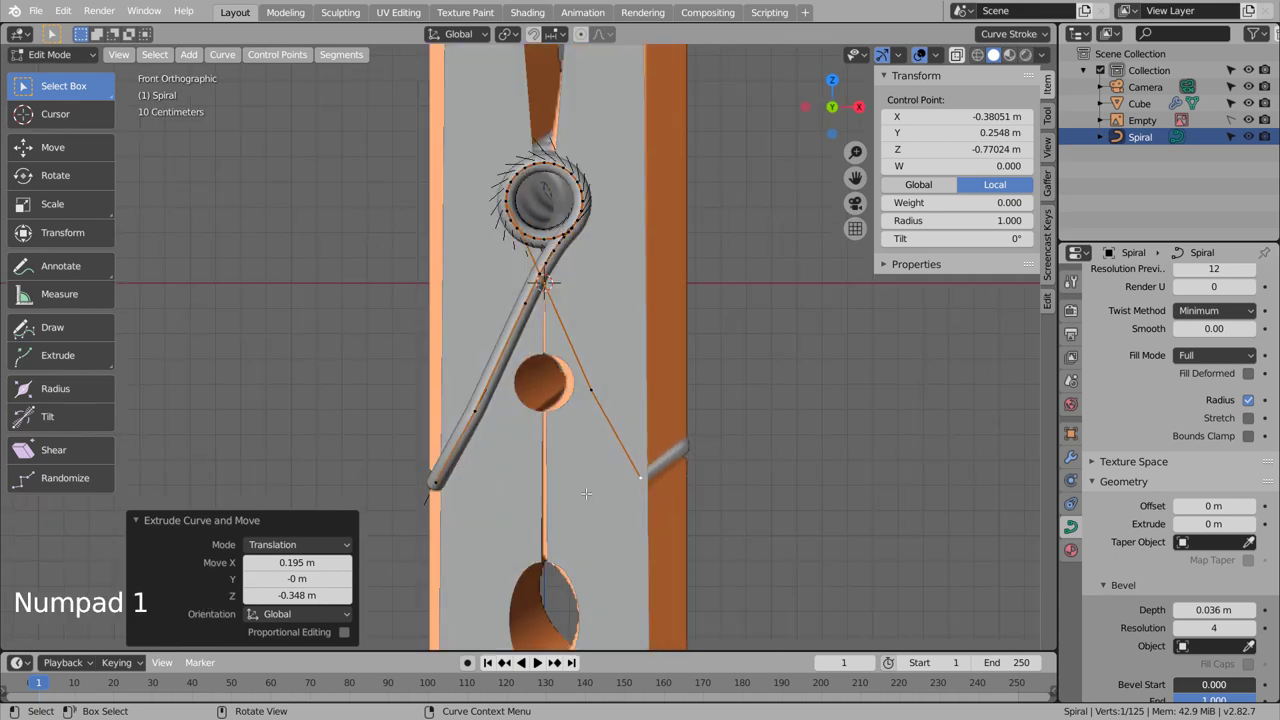
key("ctrl+KP_1")
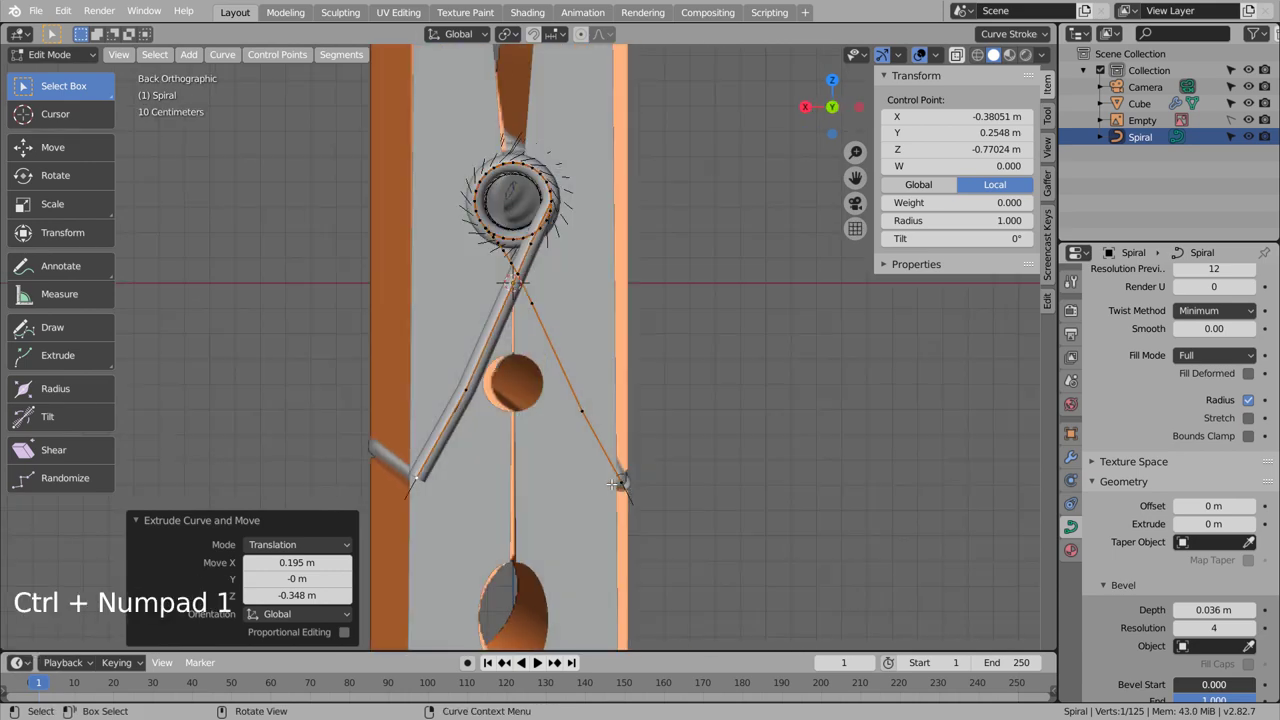
key("g")
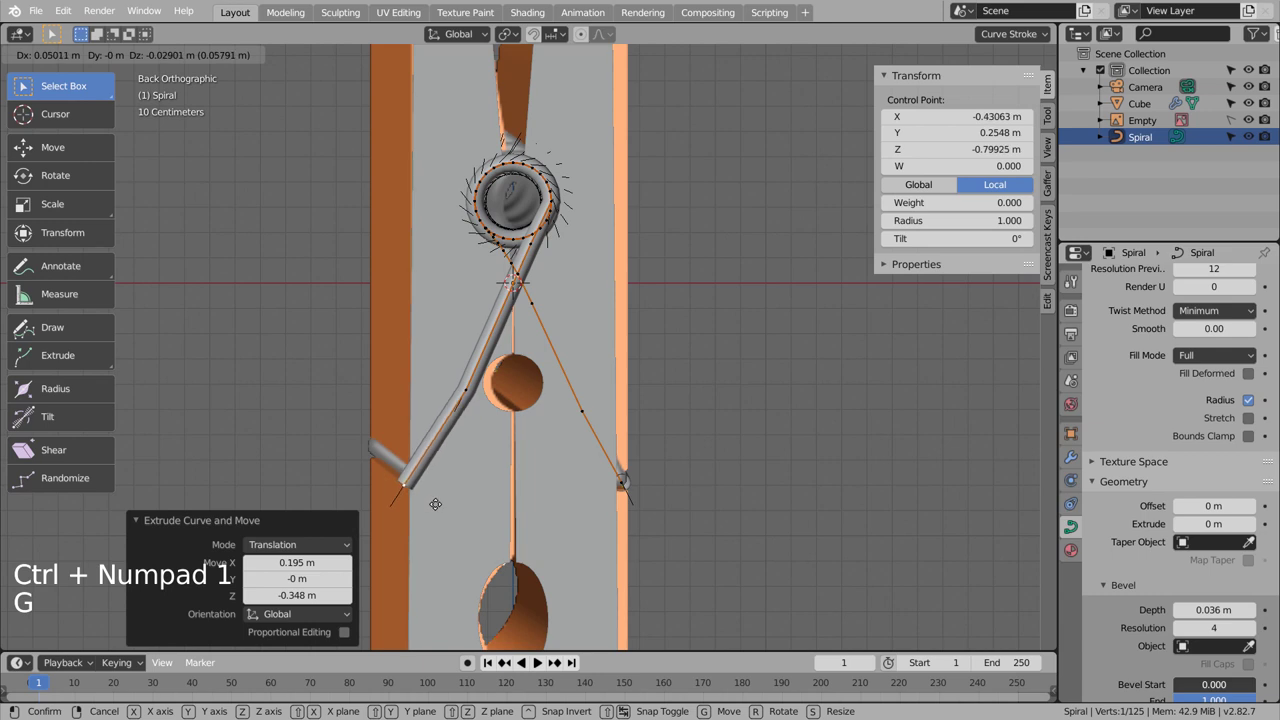
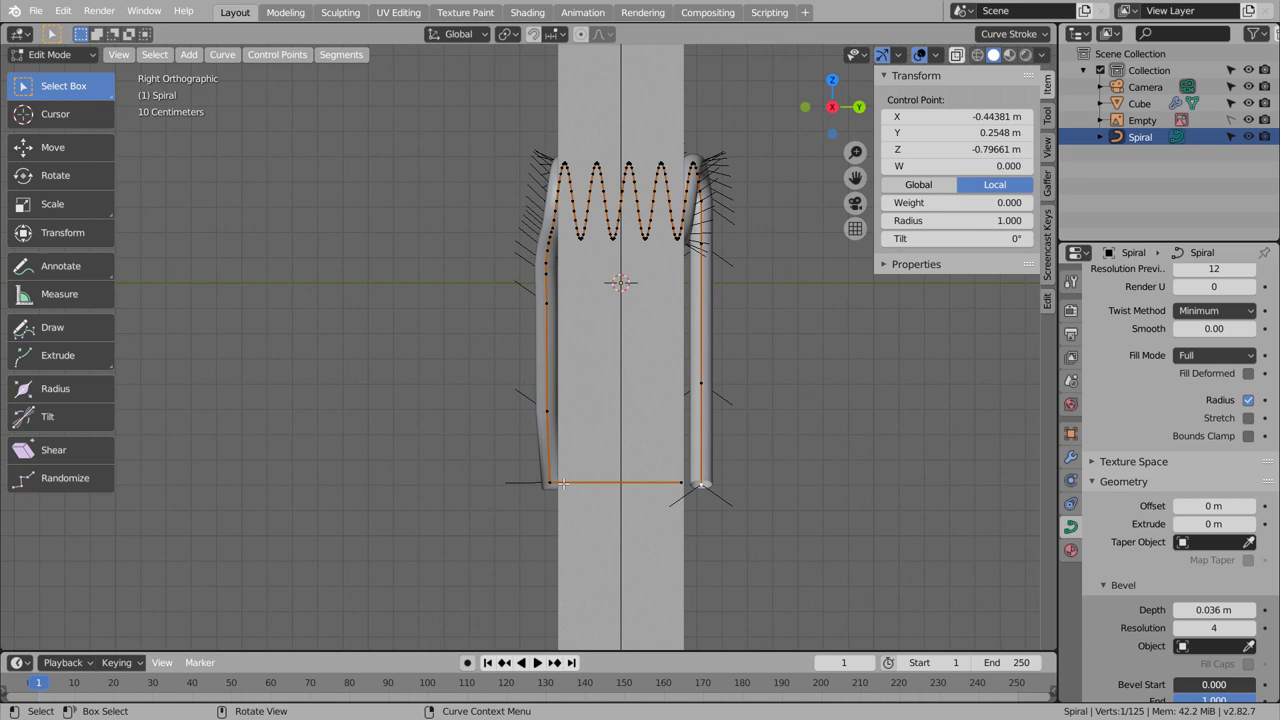
key("e")
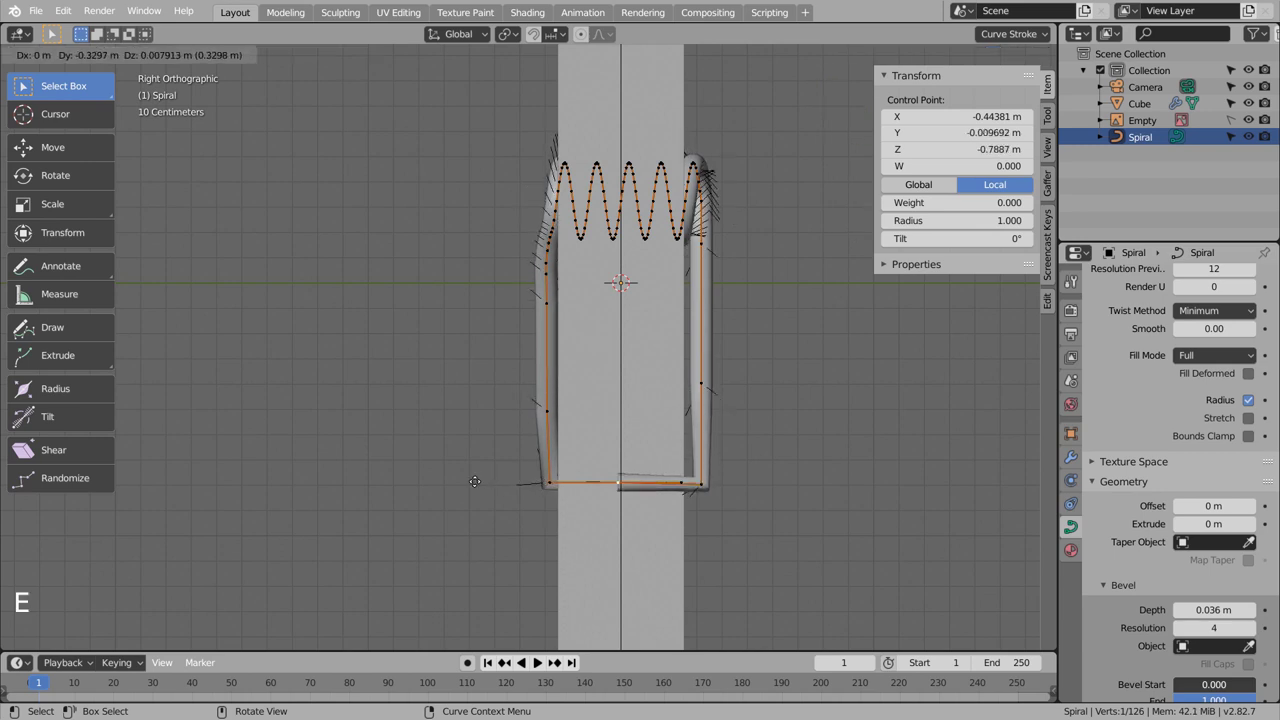
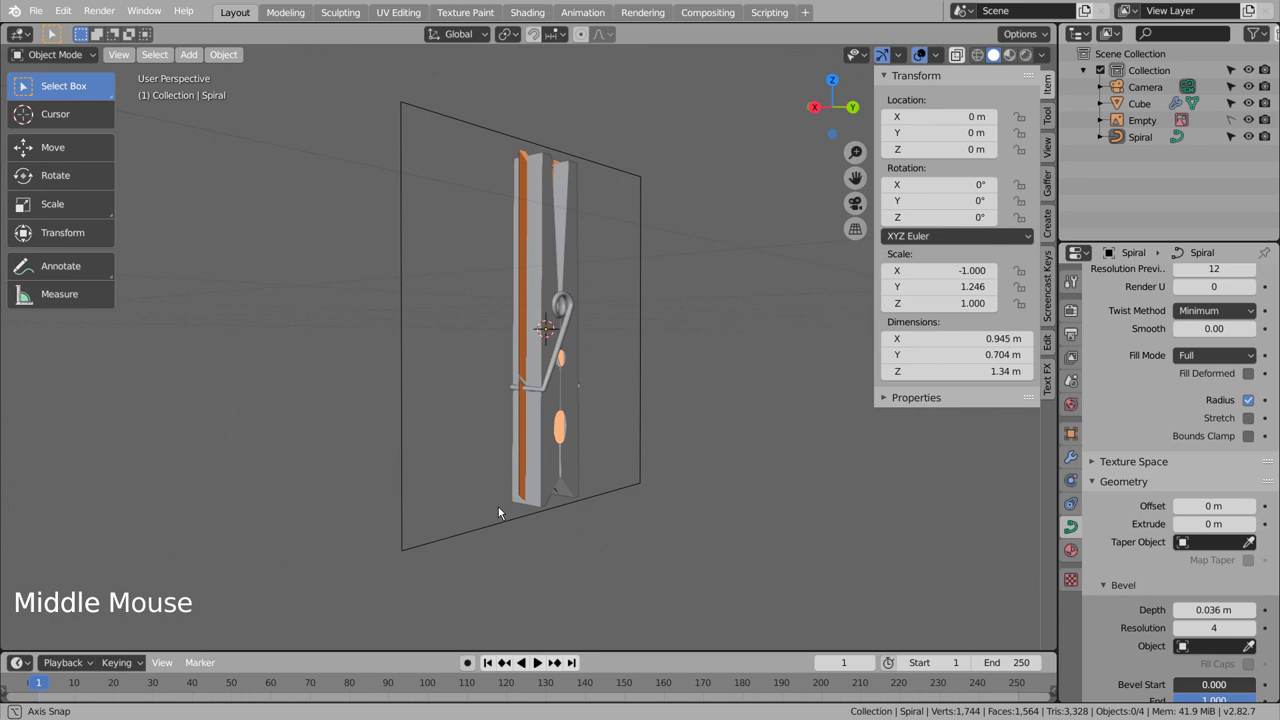
Step: Hide and re-show the Cube body in the Outliner while orbiting to inspect the spring alone
middle_click(556, 513)
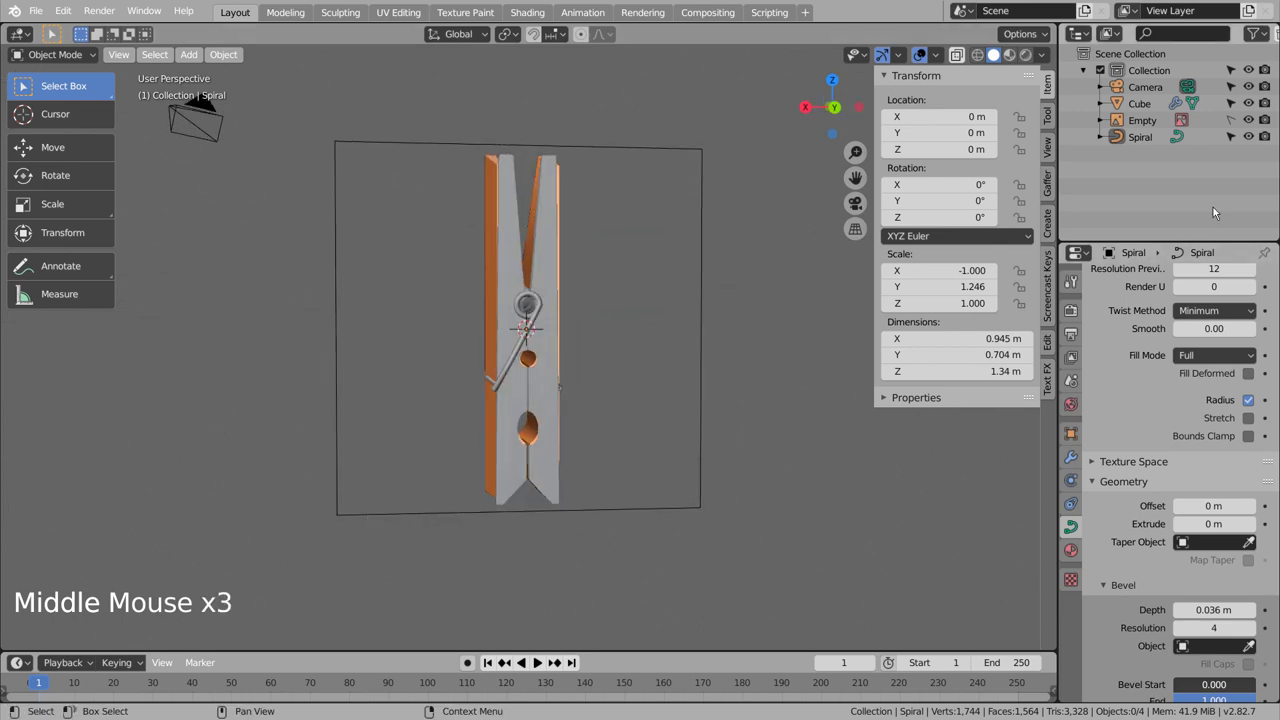
left_click(1257, 131)
left_click(1257, 131)
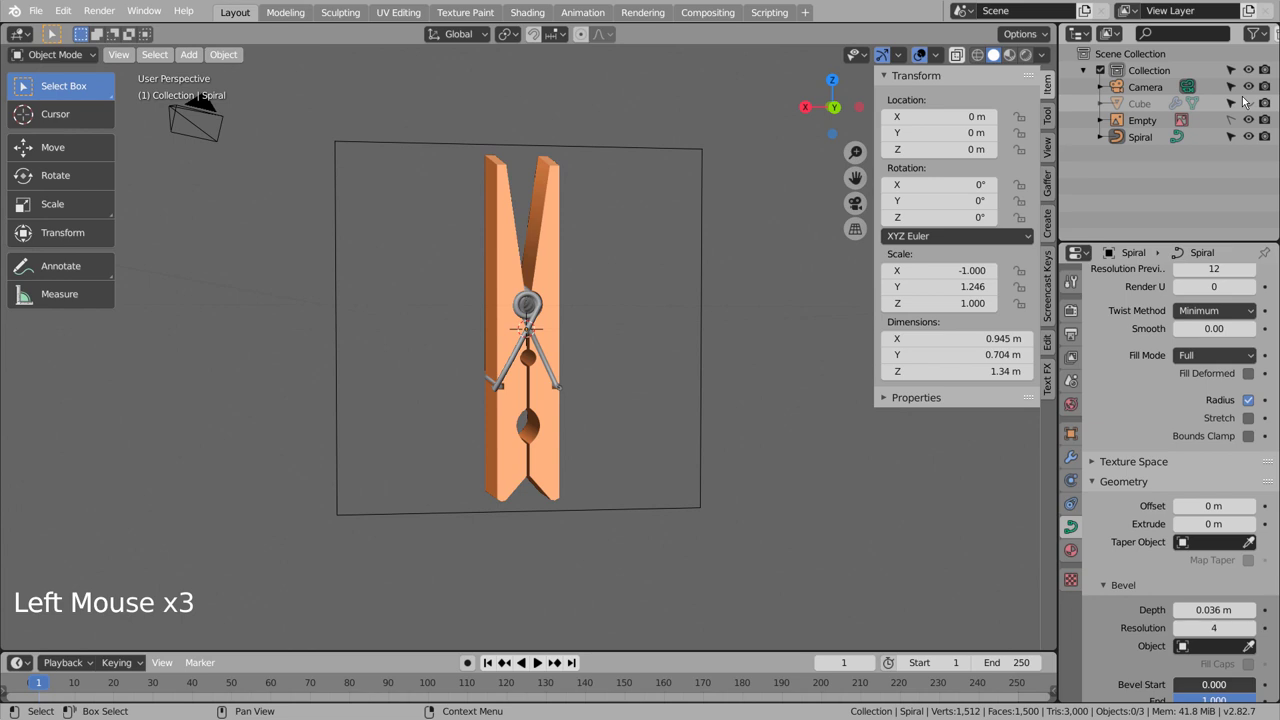
left_click(1243, 104)
left_click(1243, 104)
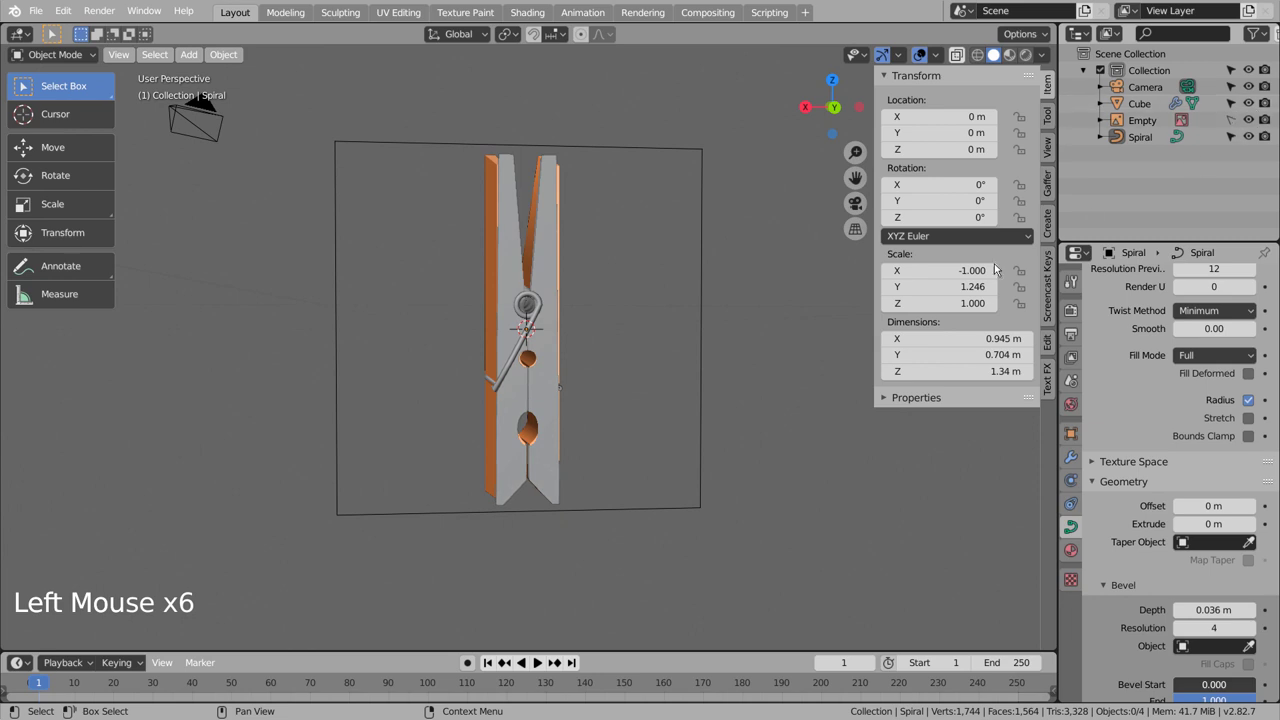
middle_click(673, 449)
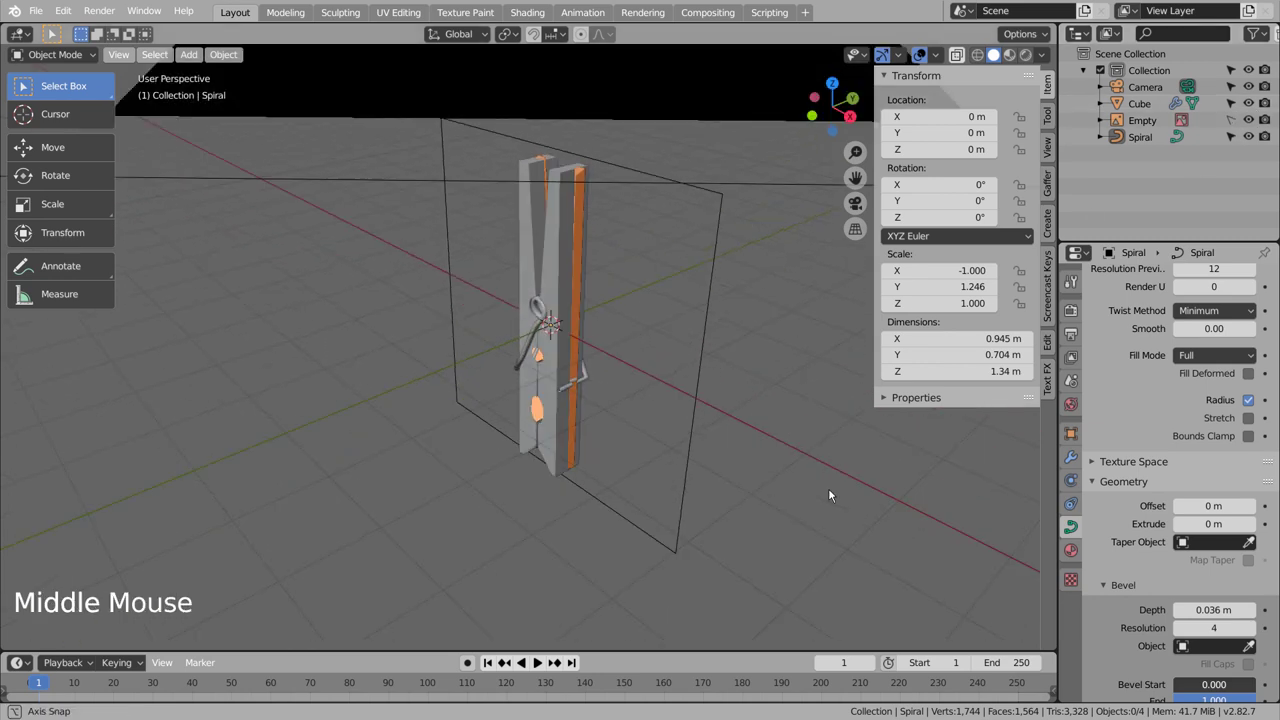
middle_click(683, 452)
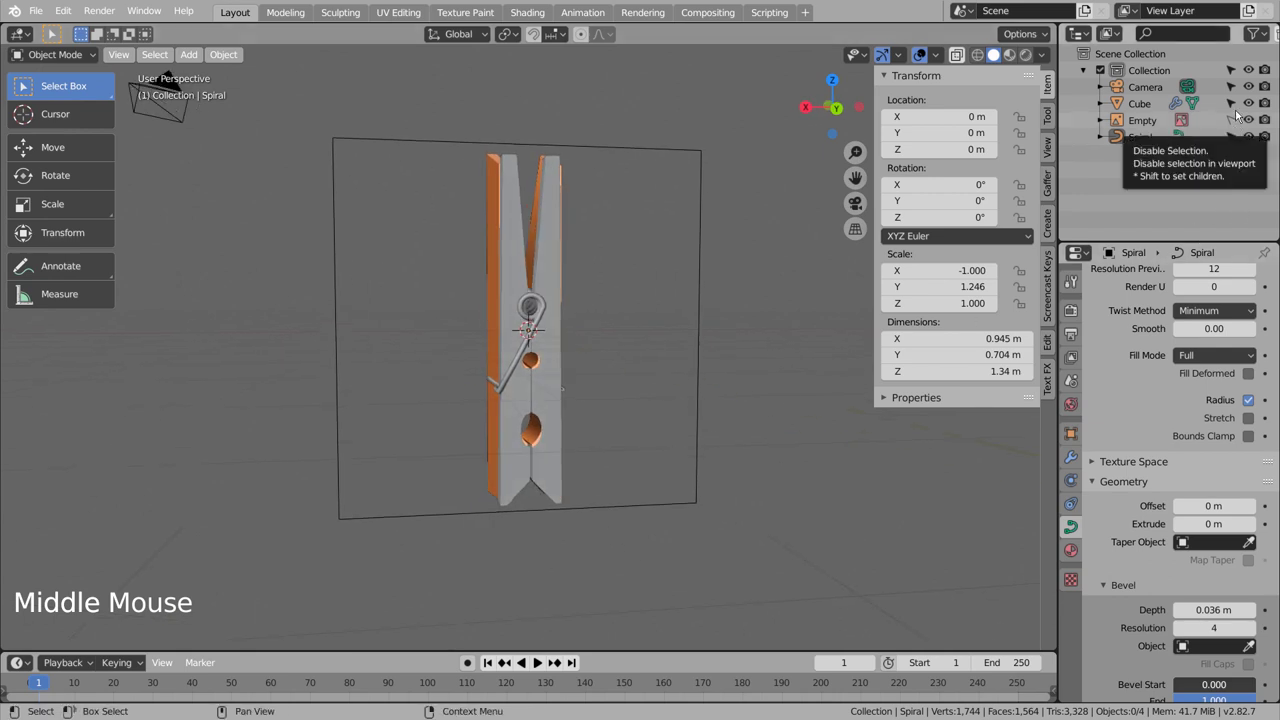
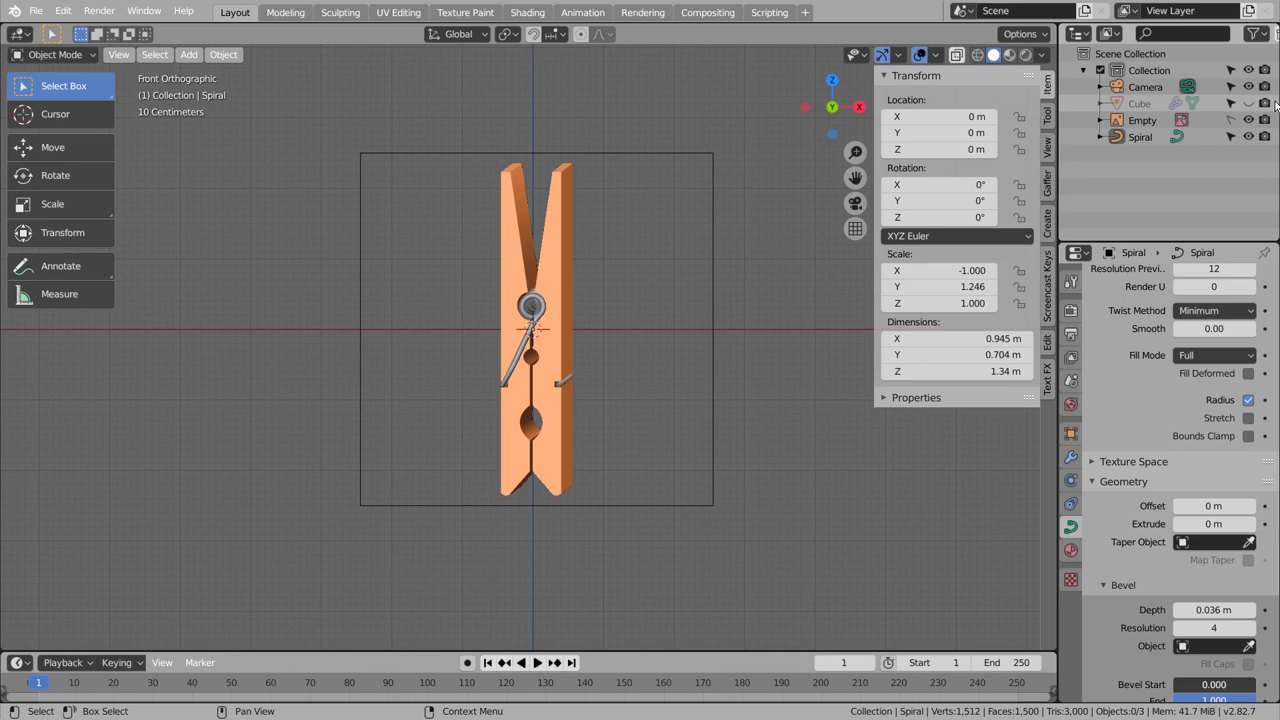
left_click(1251, 111)
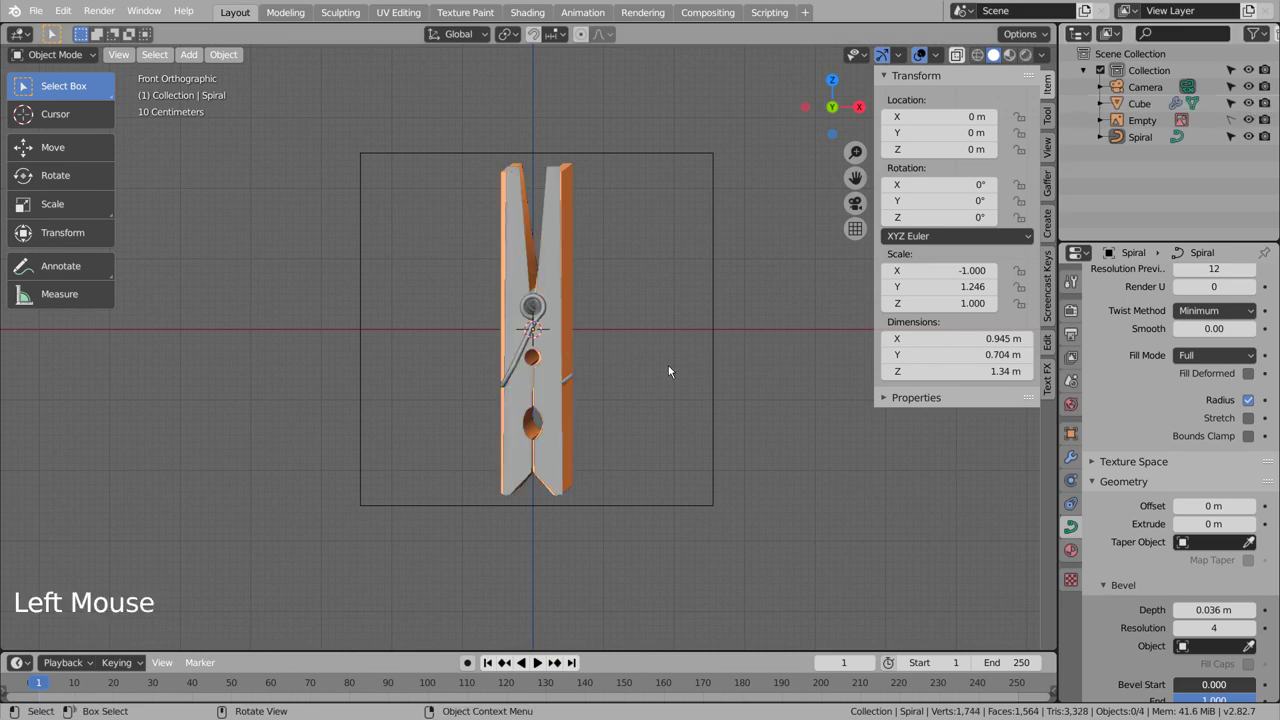
Step: Check the spring in front and side orthographic views and hide the Empty
key("KP_1")
key("KP_1")
key("KP_3")
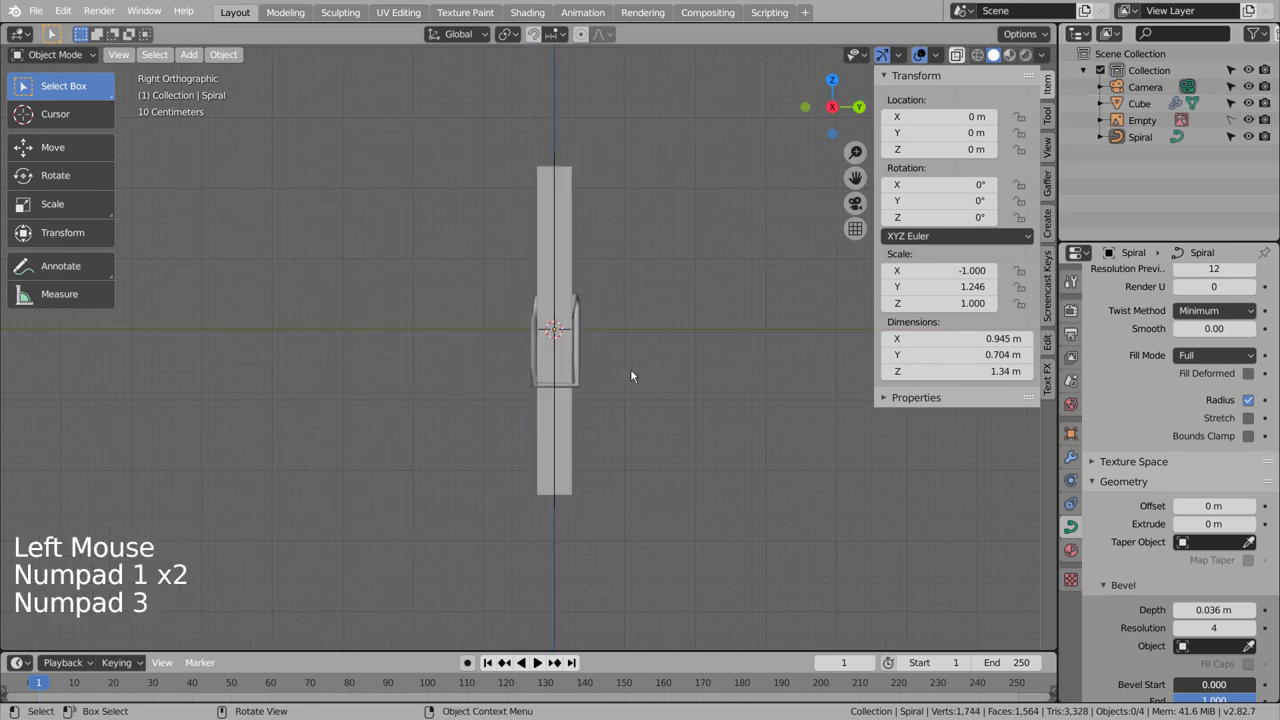
key("KP_1")
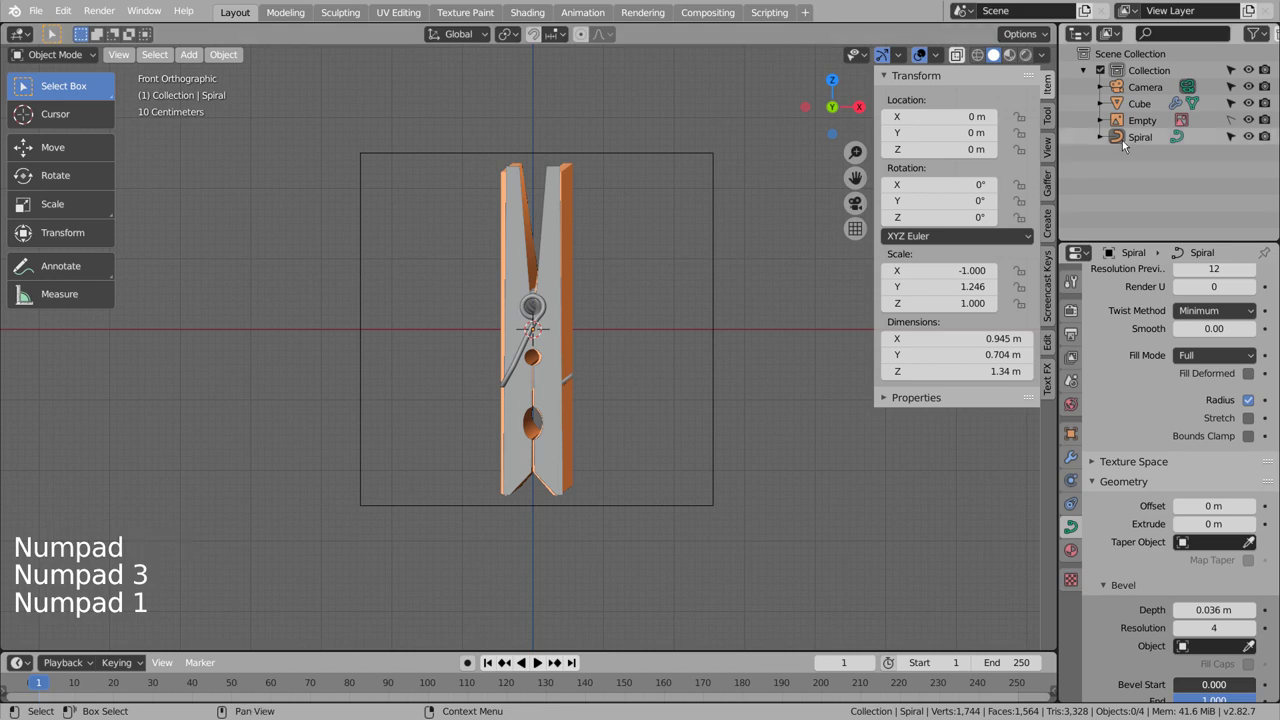
left_click(1257, 126)
Step: Convert the Spiral curve to a mesh, cap the arm's end ring with faces and scale it to about 0.86
scroll("up", 3)
left_click(393, 540)
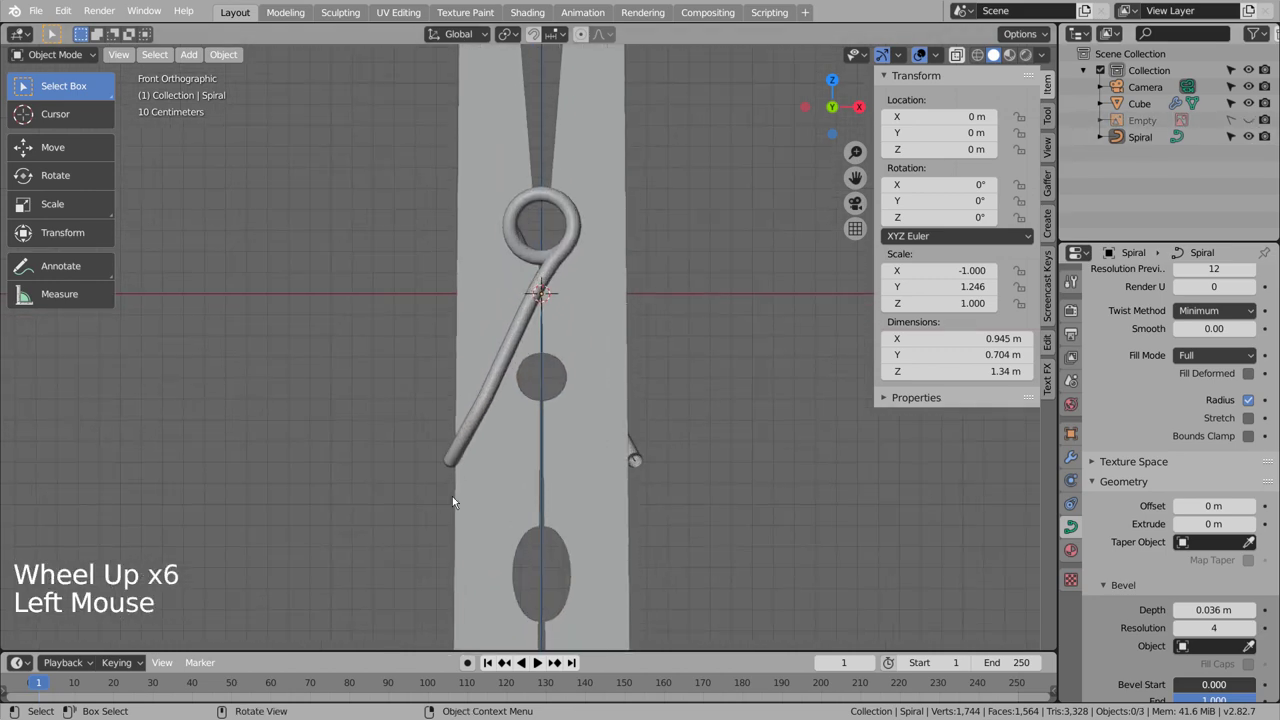
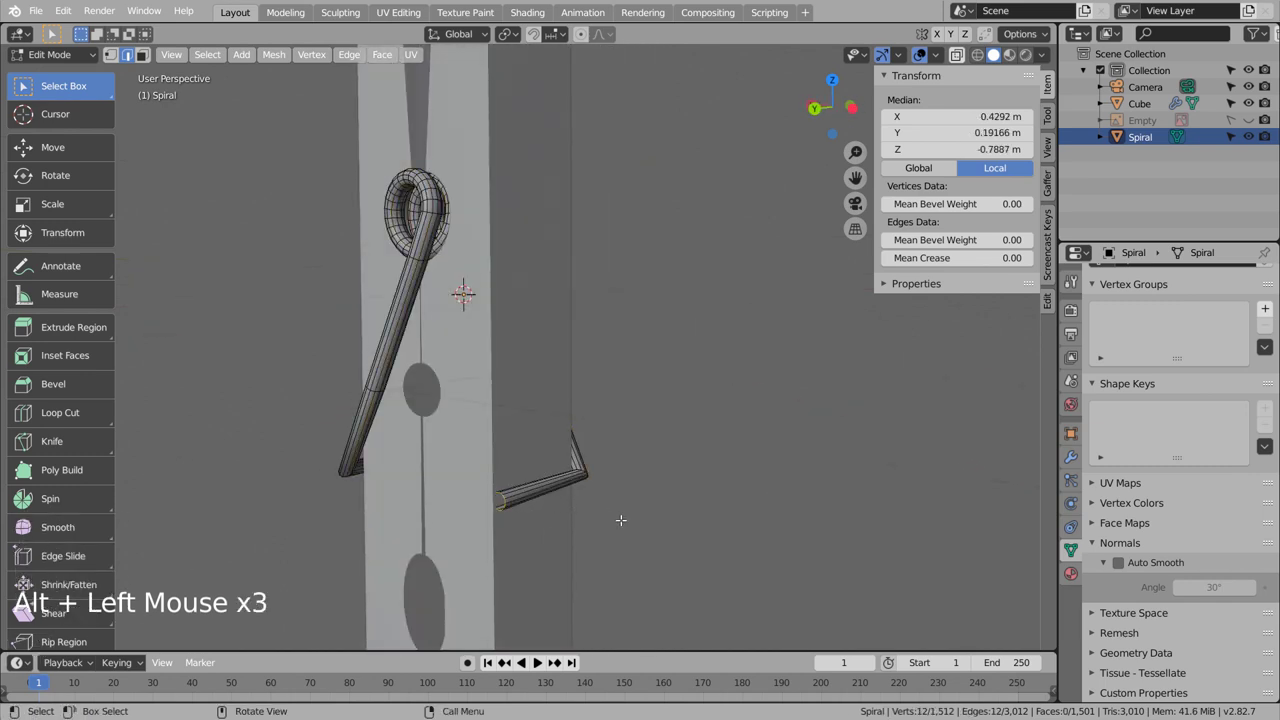
key("f")
key("s")
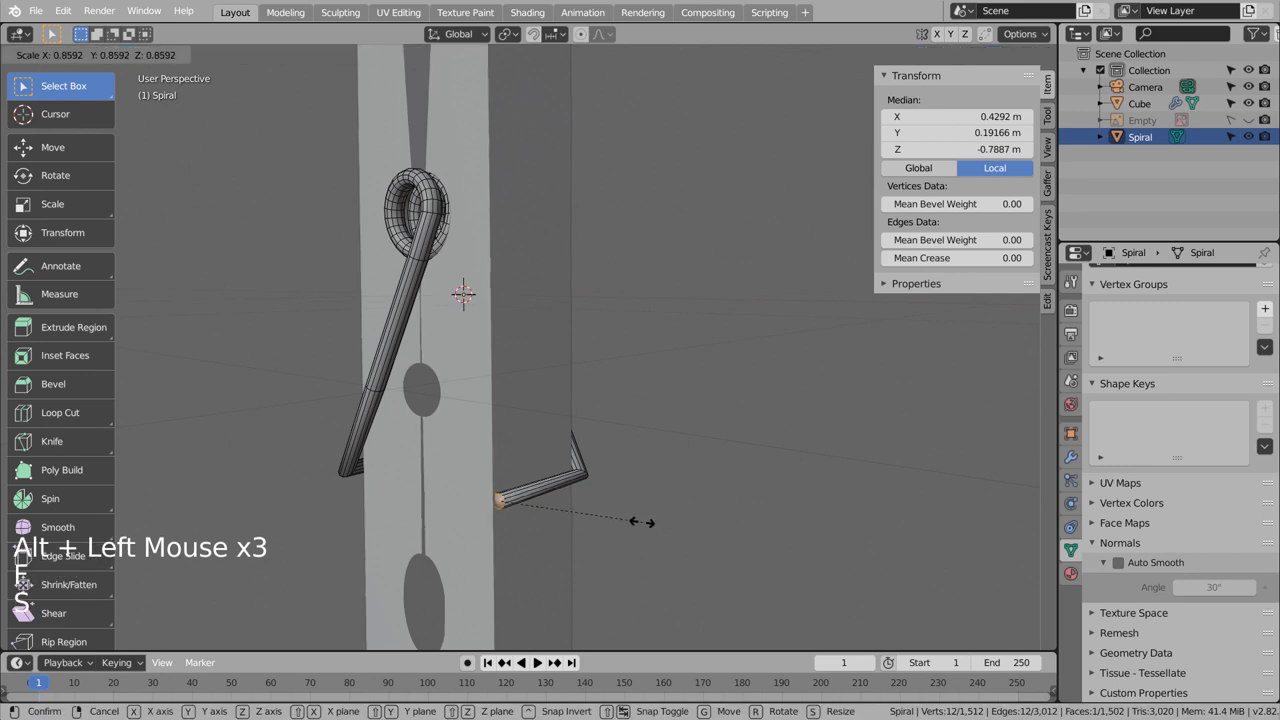
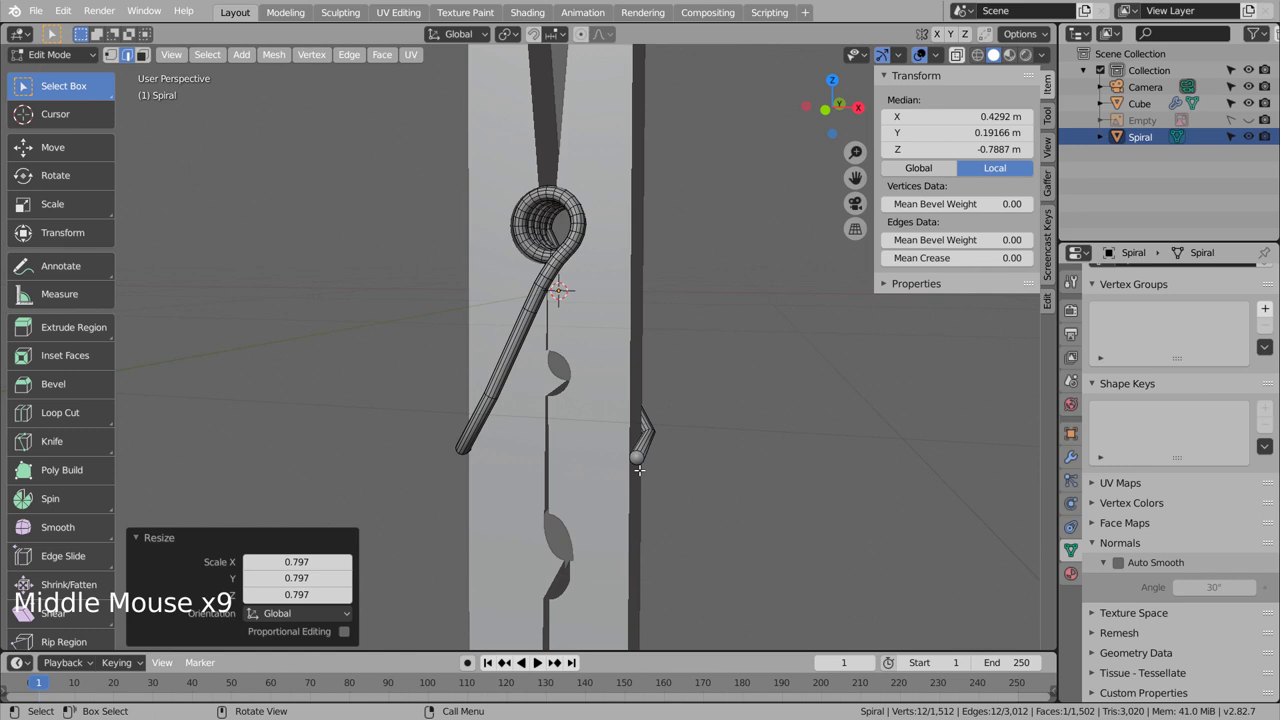
key("KP_1")
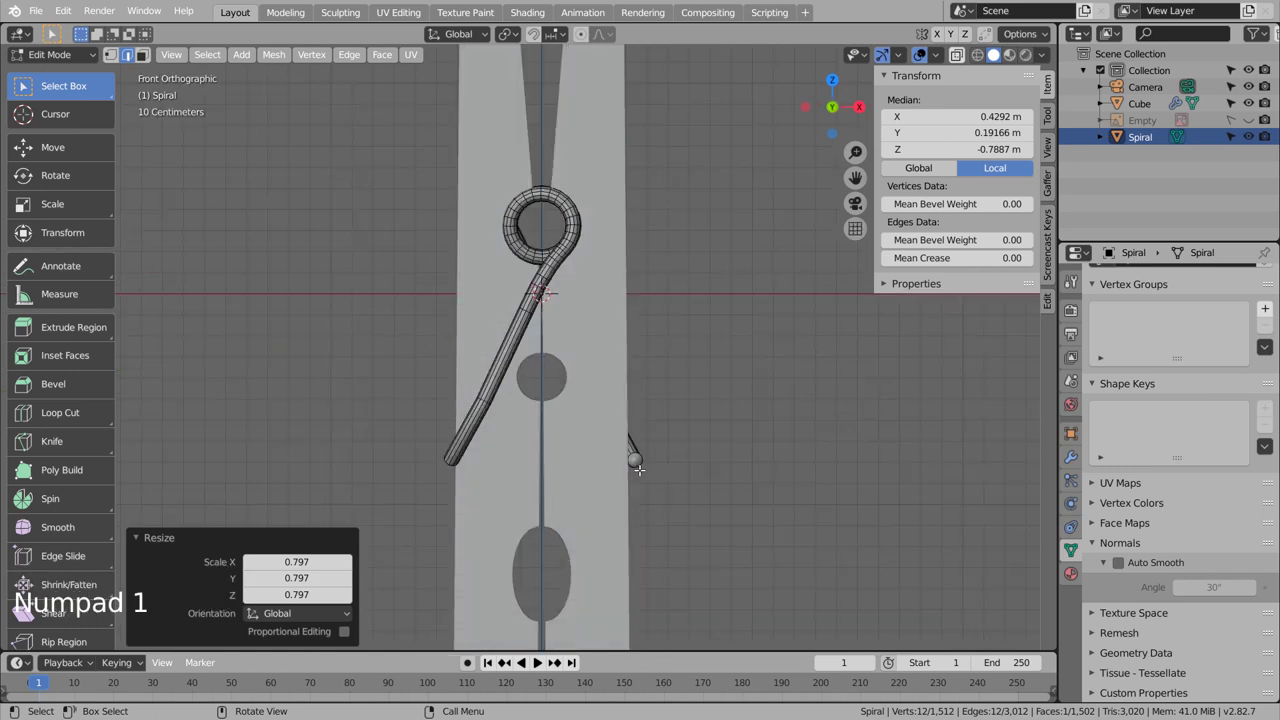
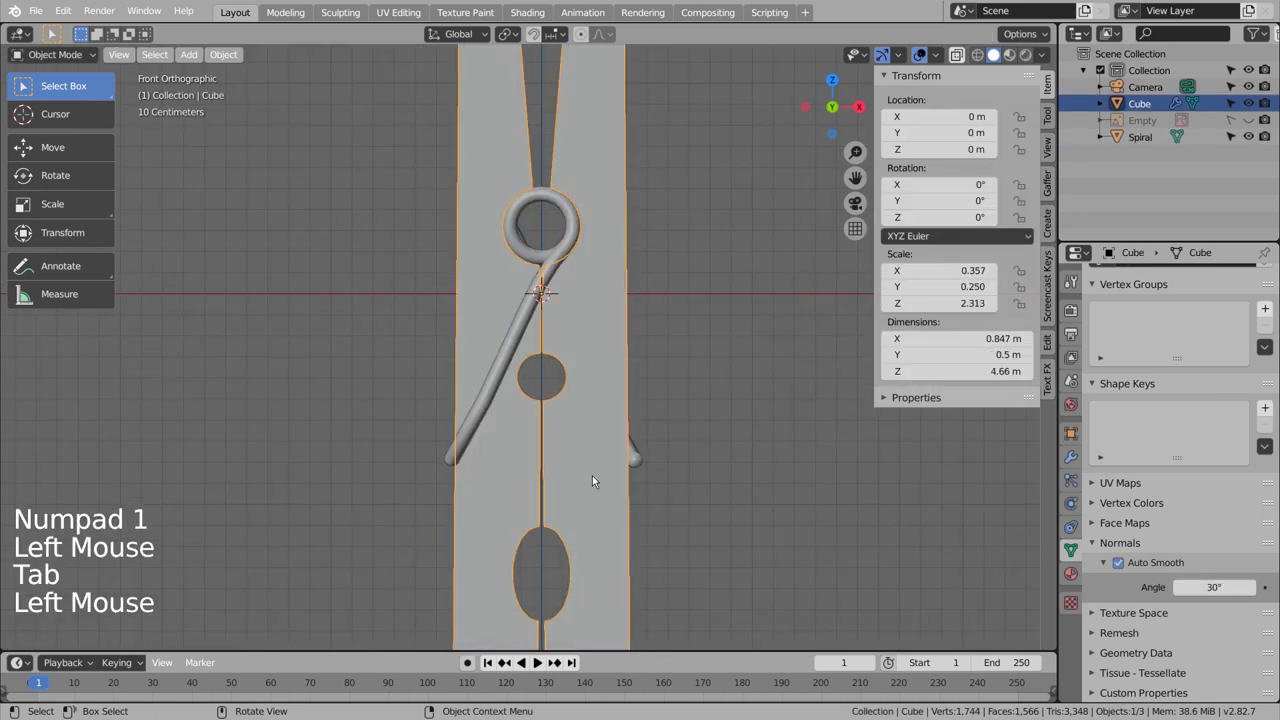
Step: Add a Cube, shrink it tiny and position it at the spring's lower end
left_click(730, 480)
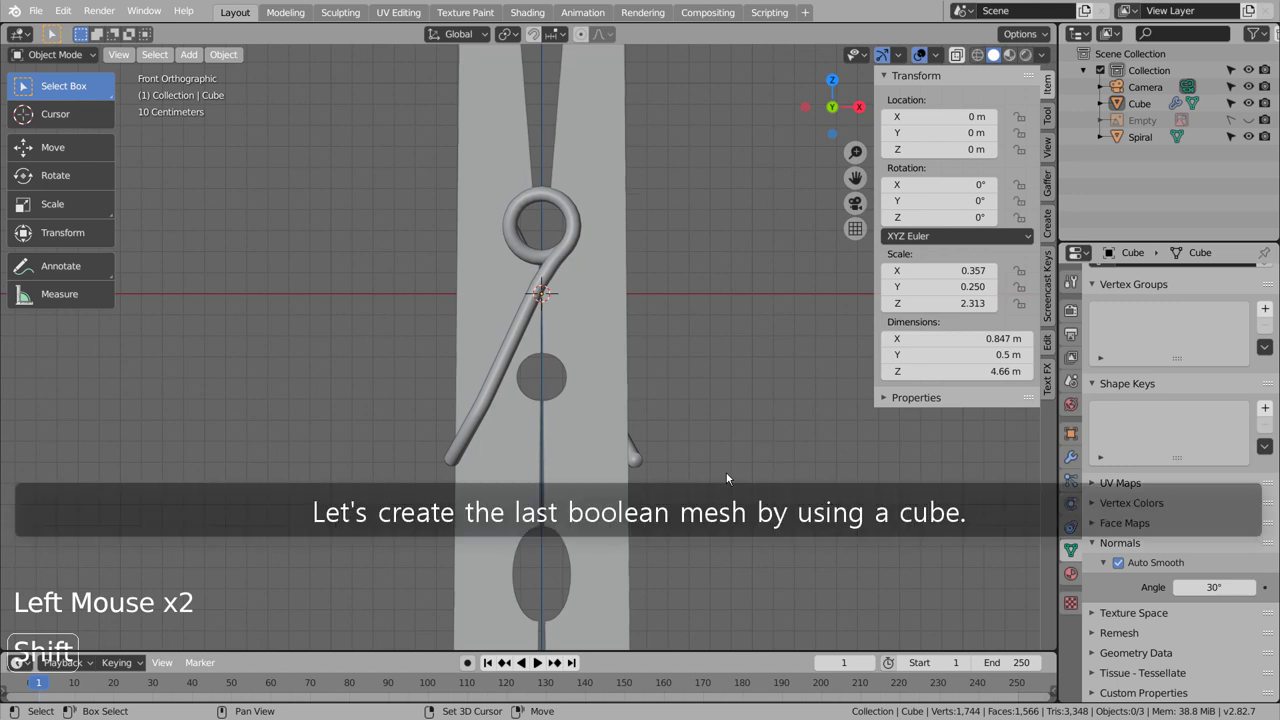
key("shift+a")
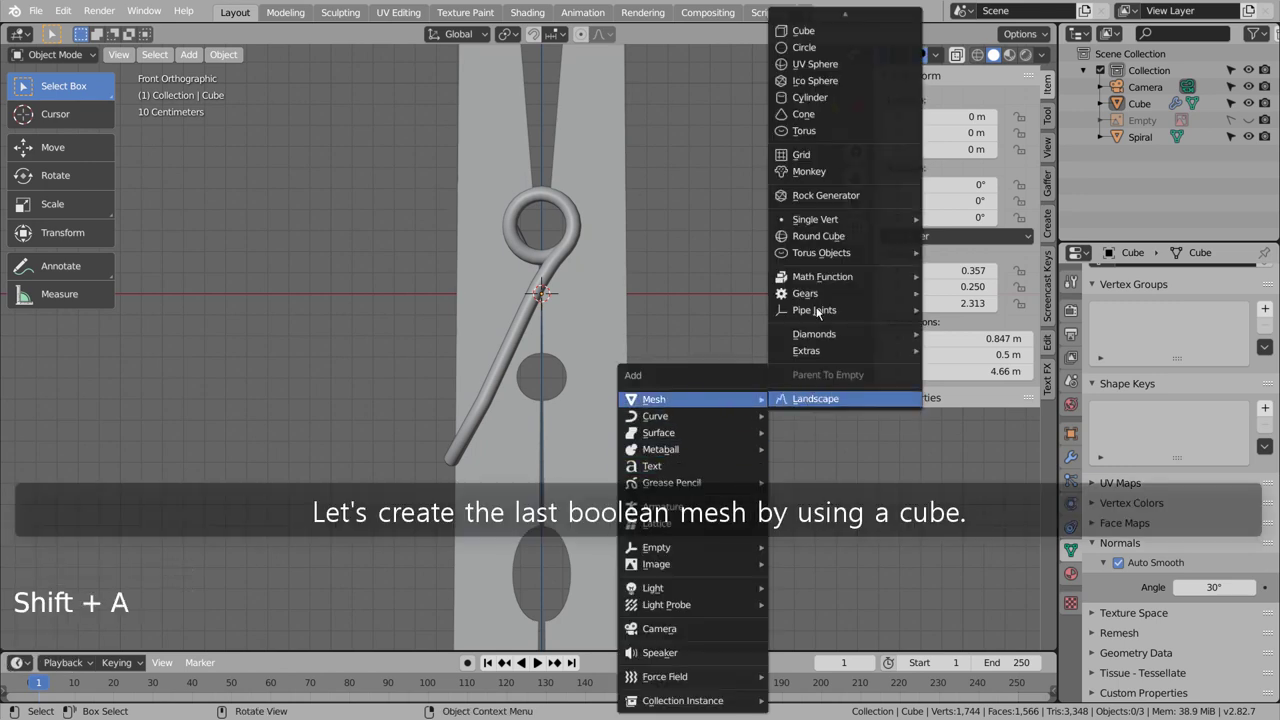
key("s")
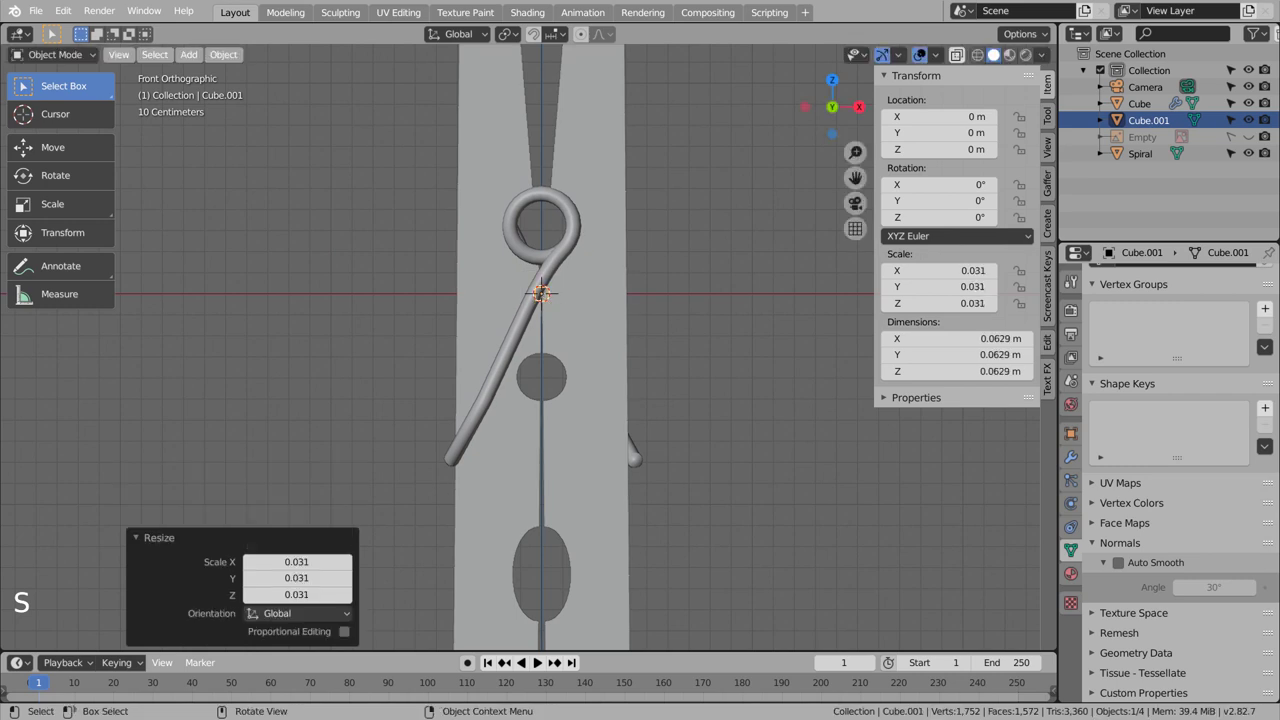
key("g")
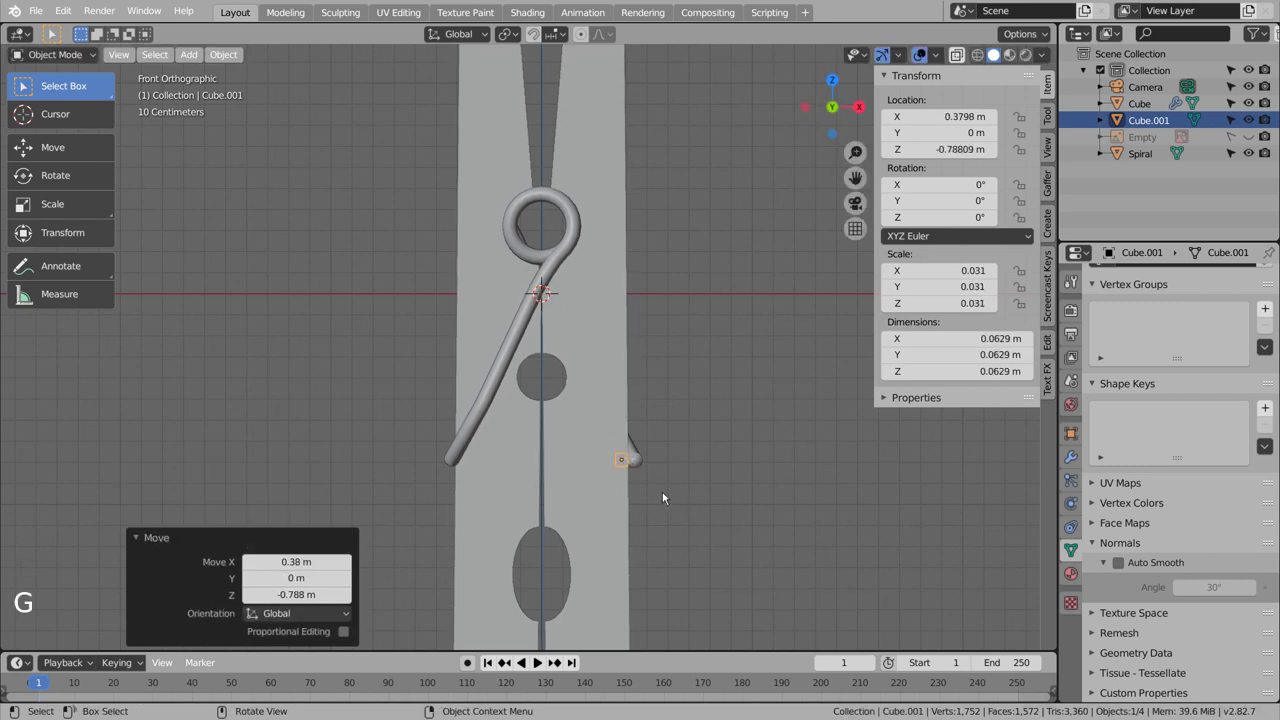
key("s")
key("g")
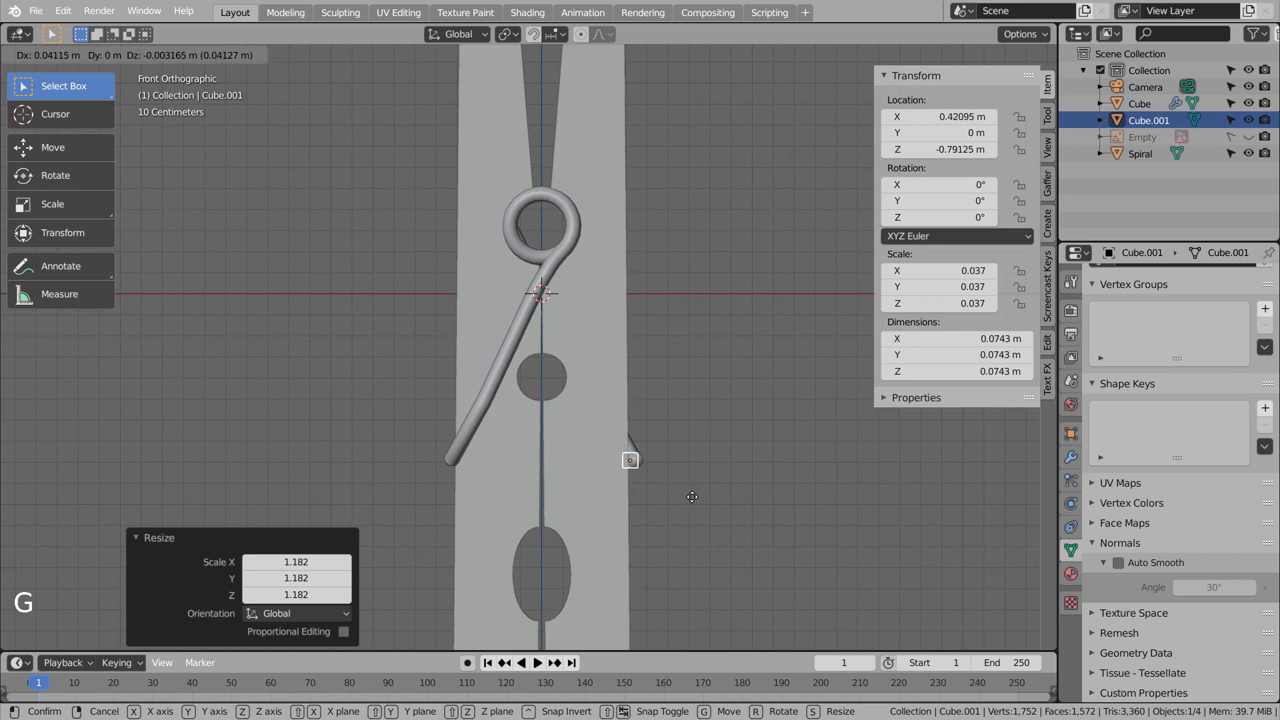
key("s")
key("g")
Step: Stretch the cube into a rod through the pin, then duplicate it to the other side at X ≈ -0.42 m
middle_click(730, 513)
middle_click(629, 516)
key("s")
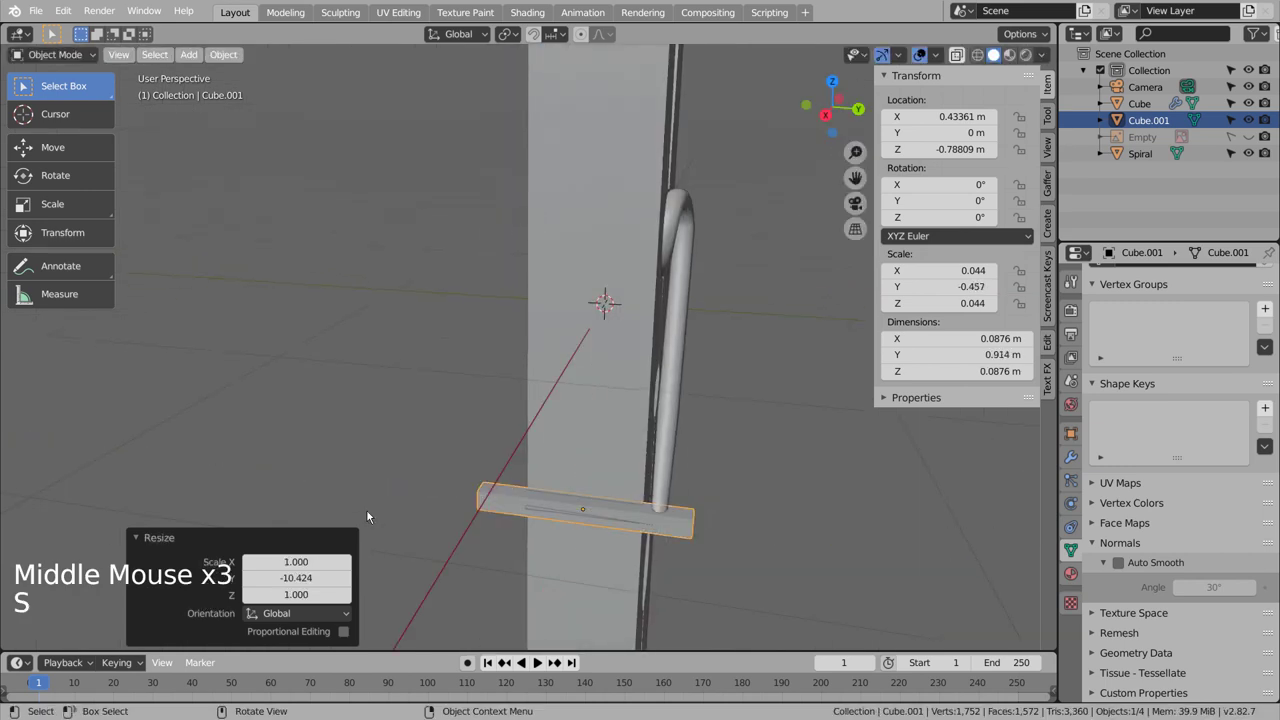
middle_click(223, 507)
key("KP_1")
key("shift+d")
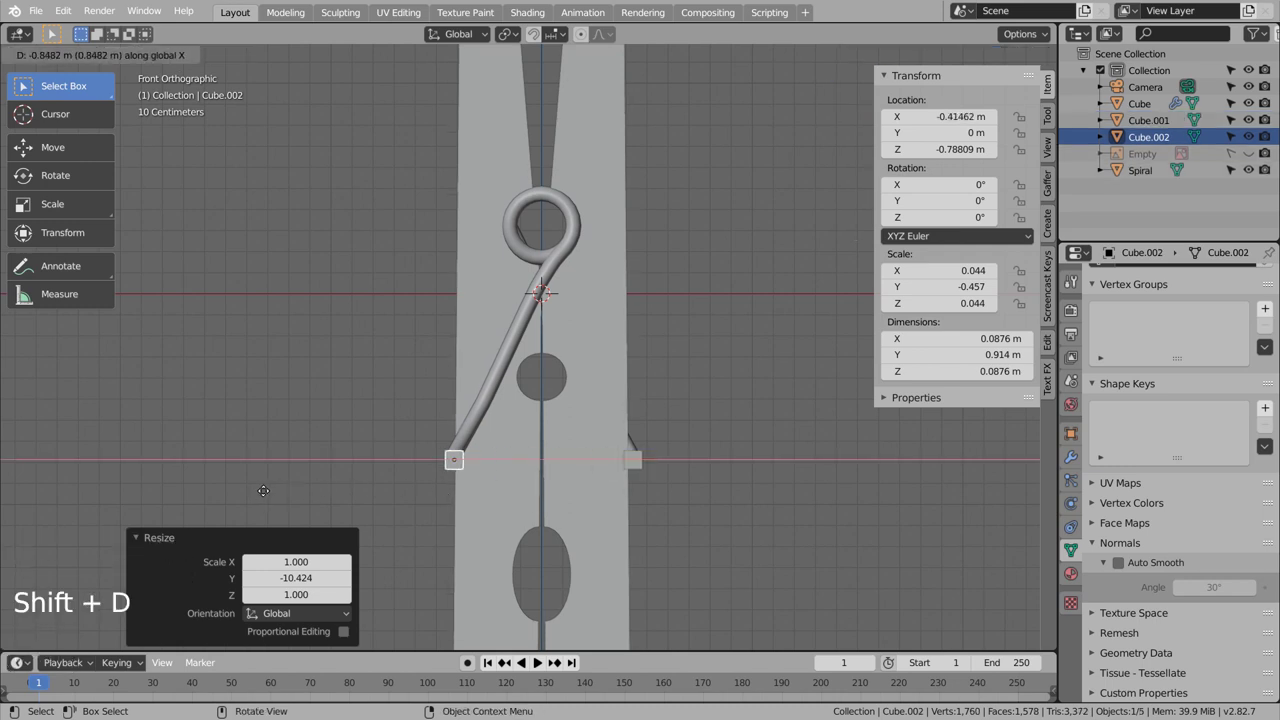
middle_click(226, 426)
middle_click(201, 431)
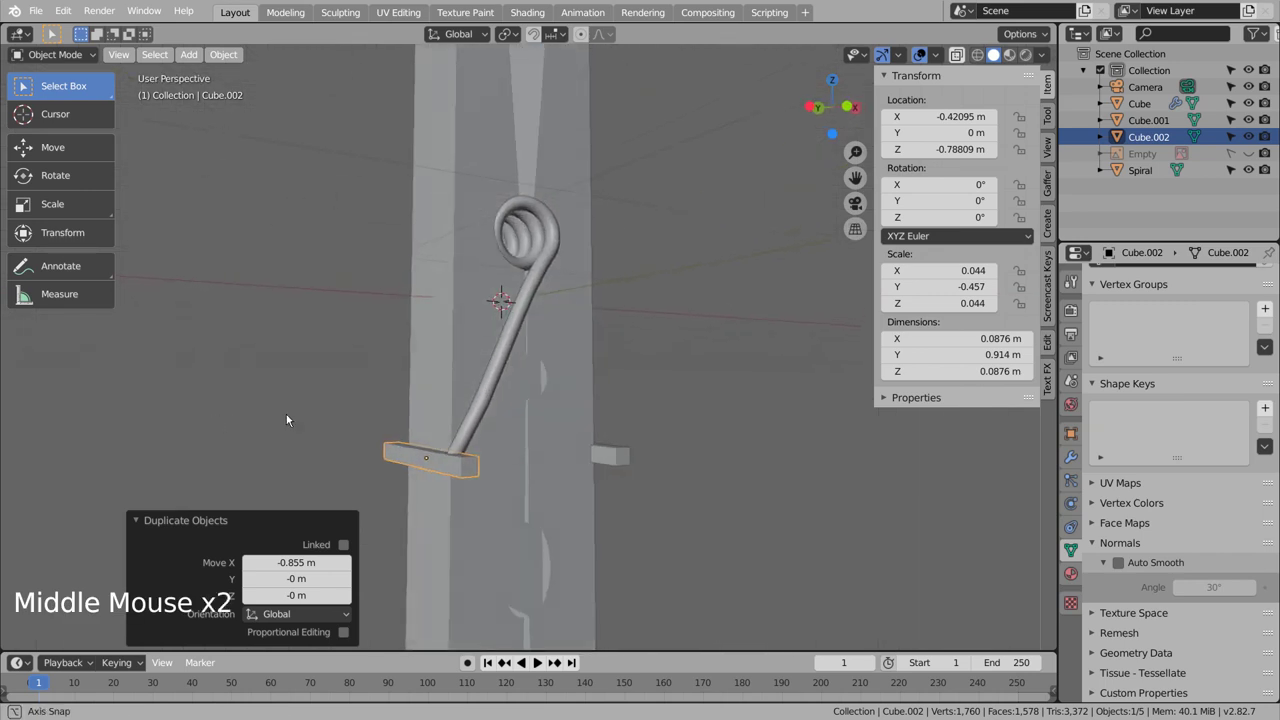
middle_click(303, 417)
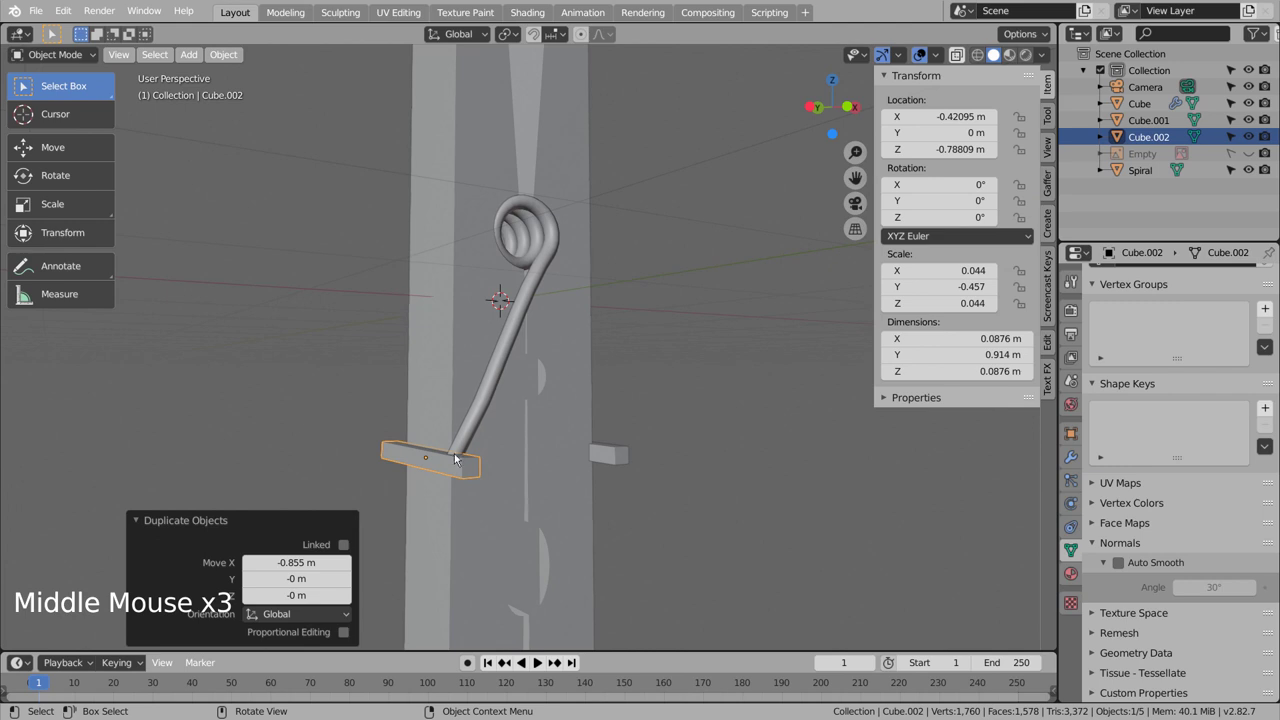
Step: Join the two rods into one object with Ctrl+J and select the clothespin body
left_click(613, 452)
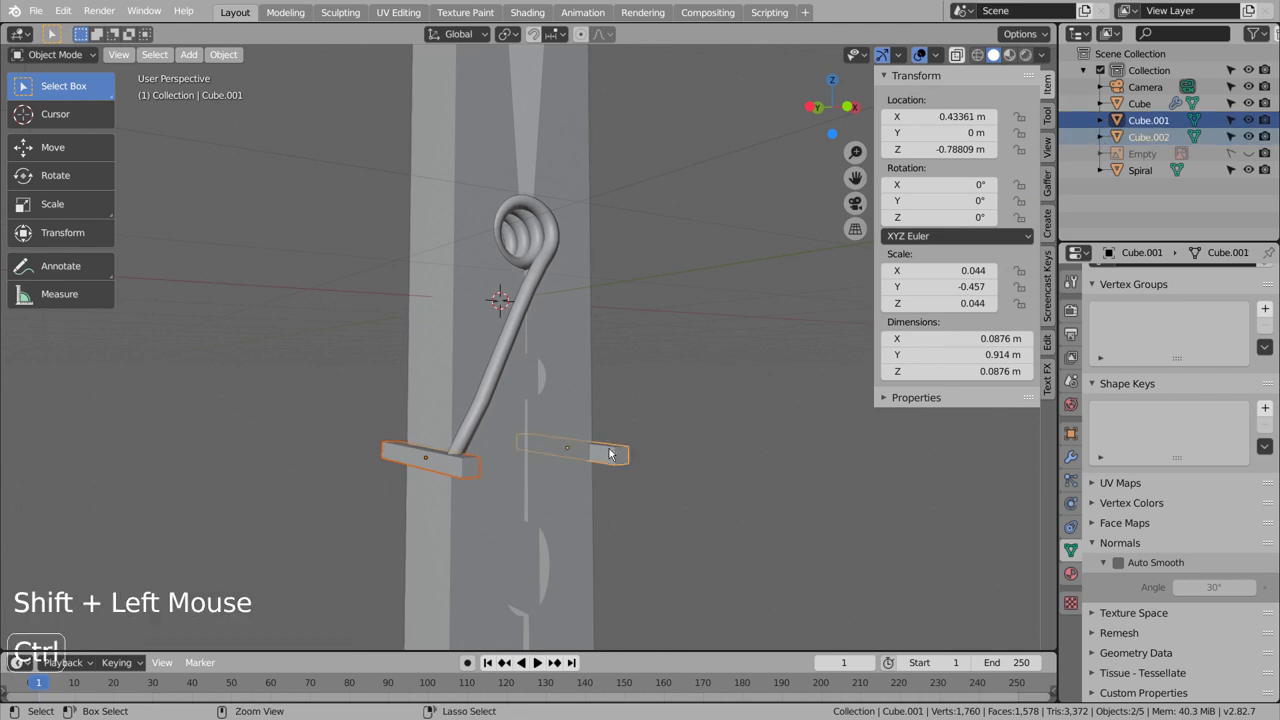
key("ctrl+j")
left_click(590, 390)
middle_click(884, 466)
middle_click(767, 447)
middle_click(747, 441)
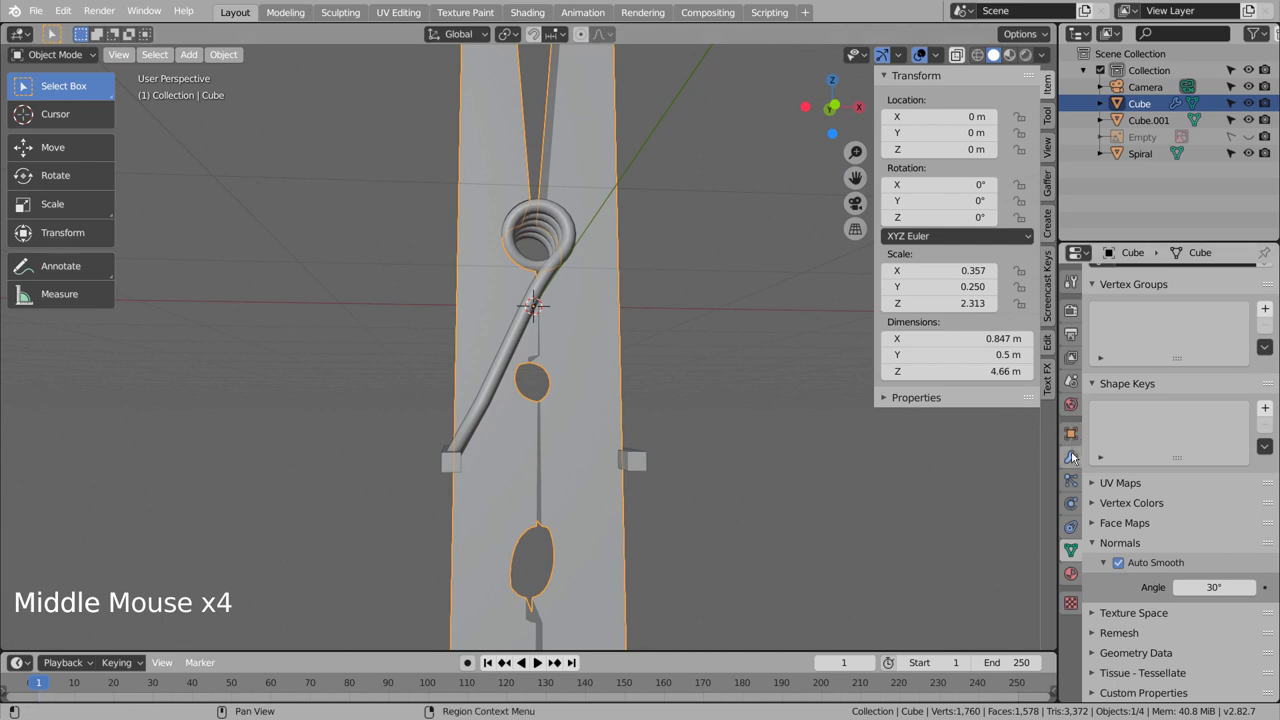
Step: Add a Boolean Difference modifier to the clothespin using the merged rods as cutter
left_click(1076, 456)
left_click(1154, 330)
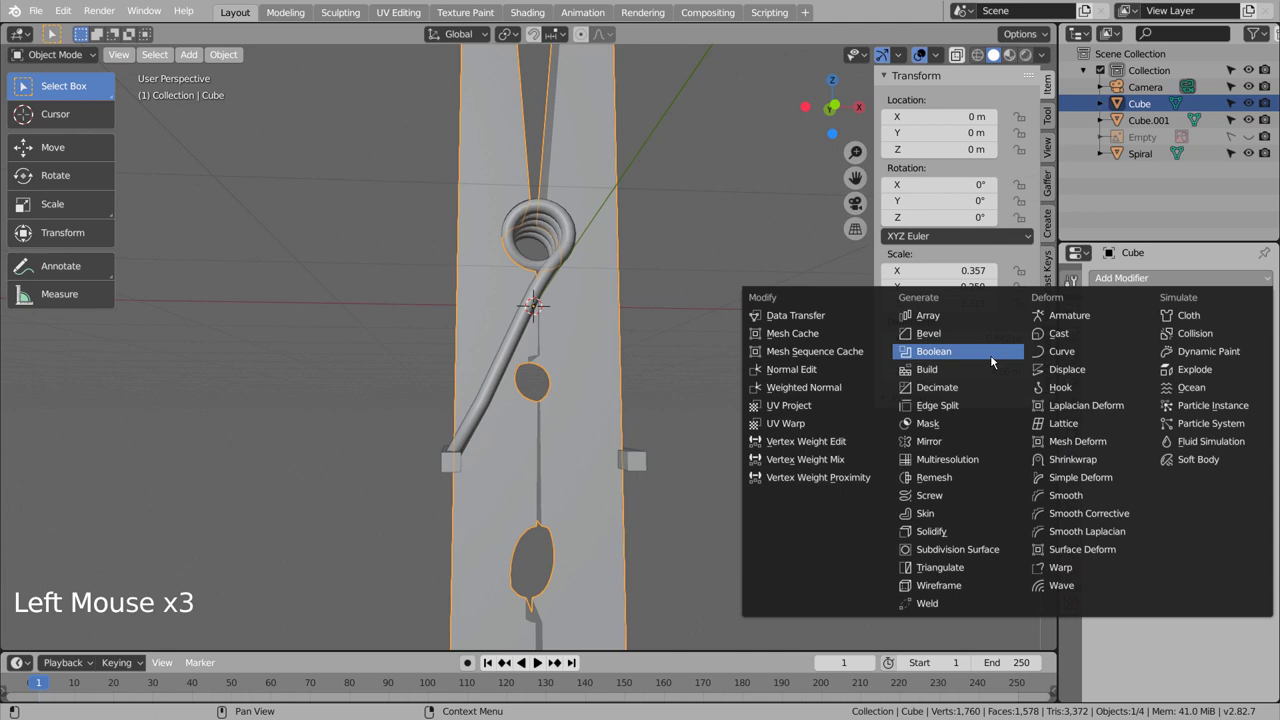
left_click(1263, 382)
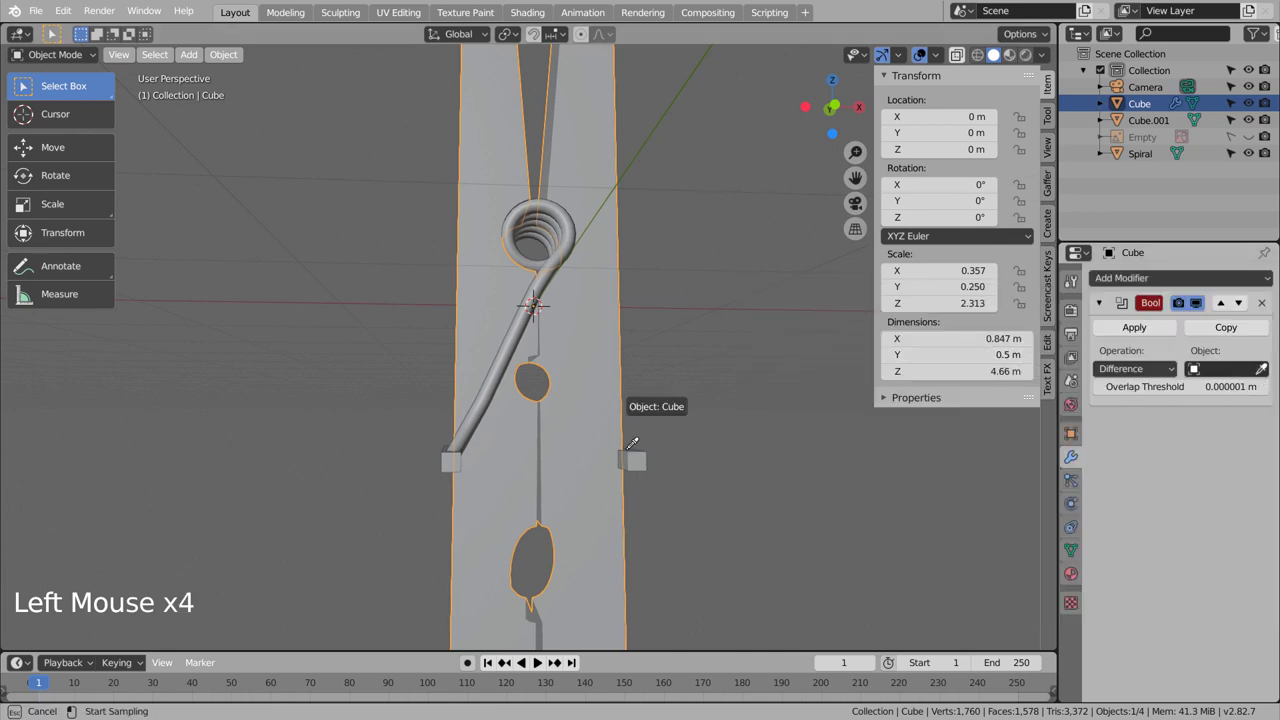
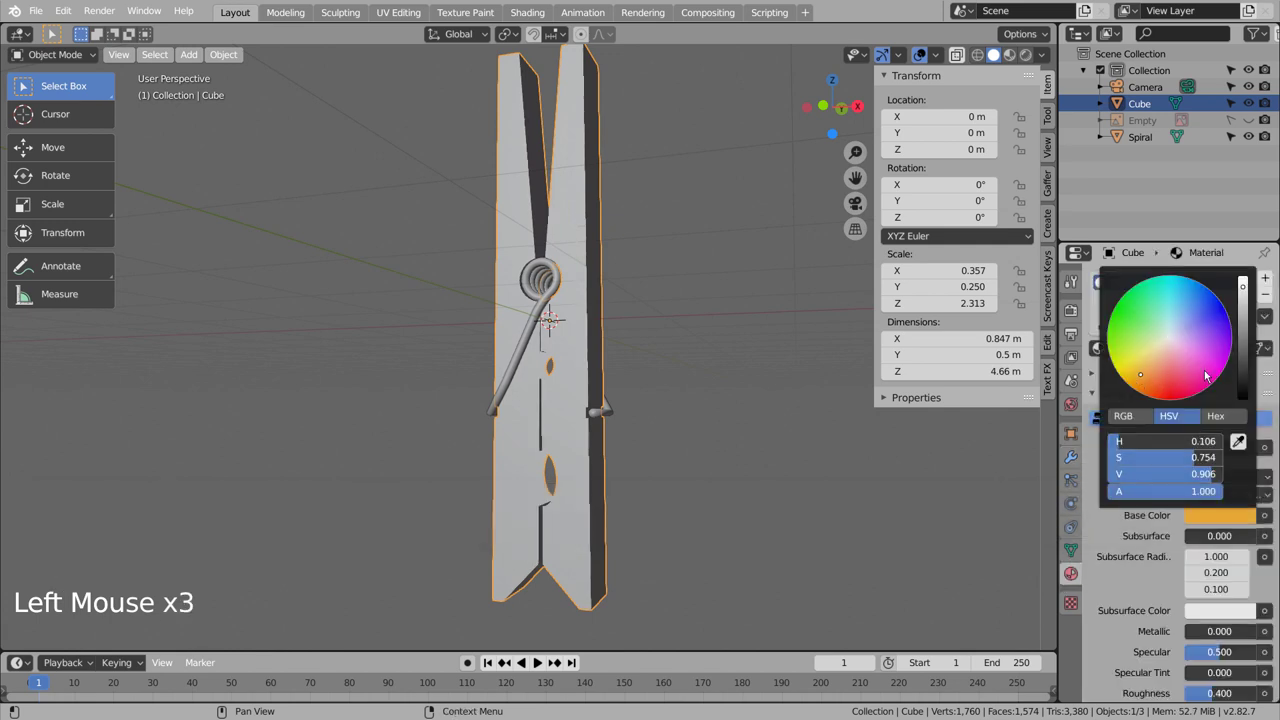
Step: Give the clothespin body (Cube) a bright yellow Base Color
left_click(1049, 149)
left_click(1211, 520)
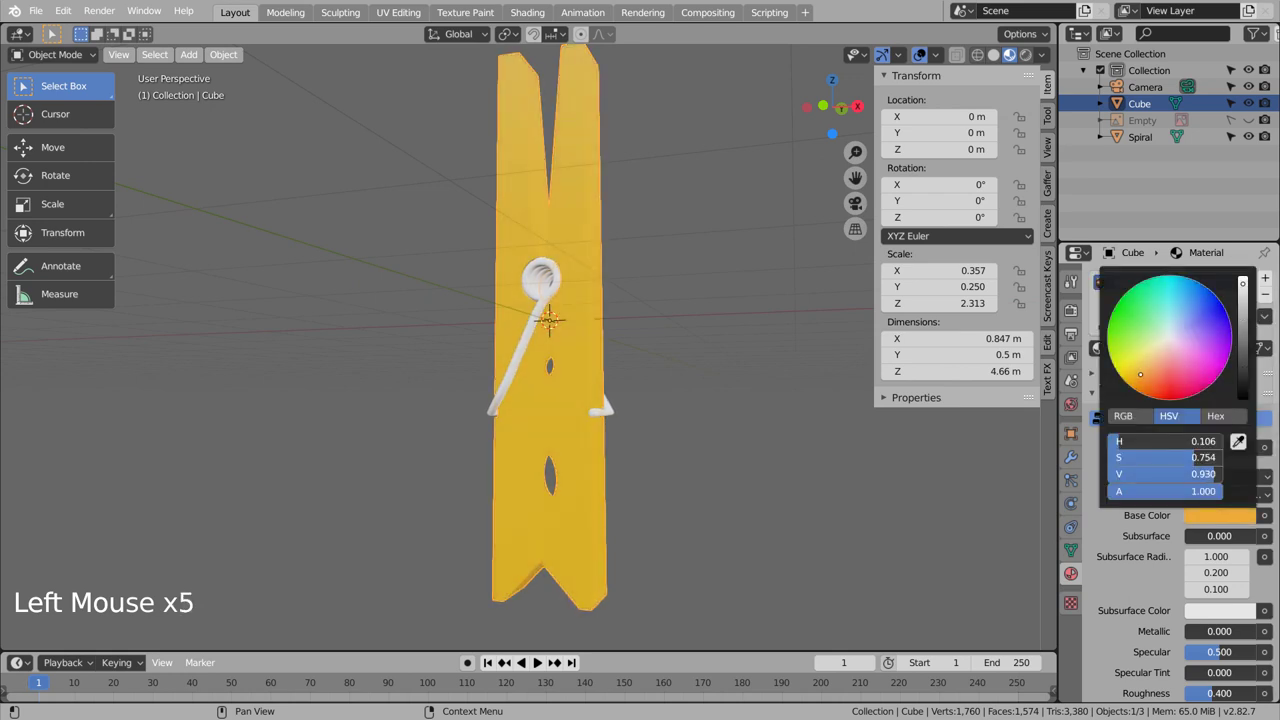
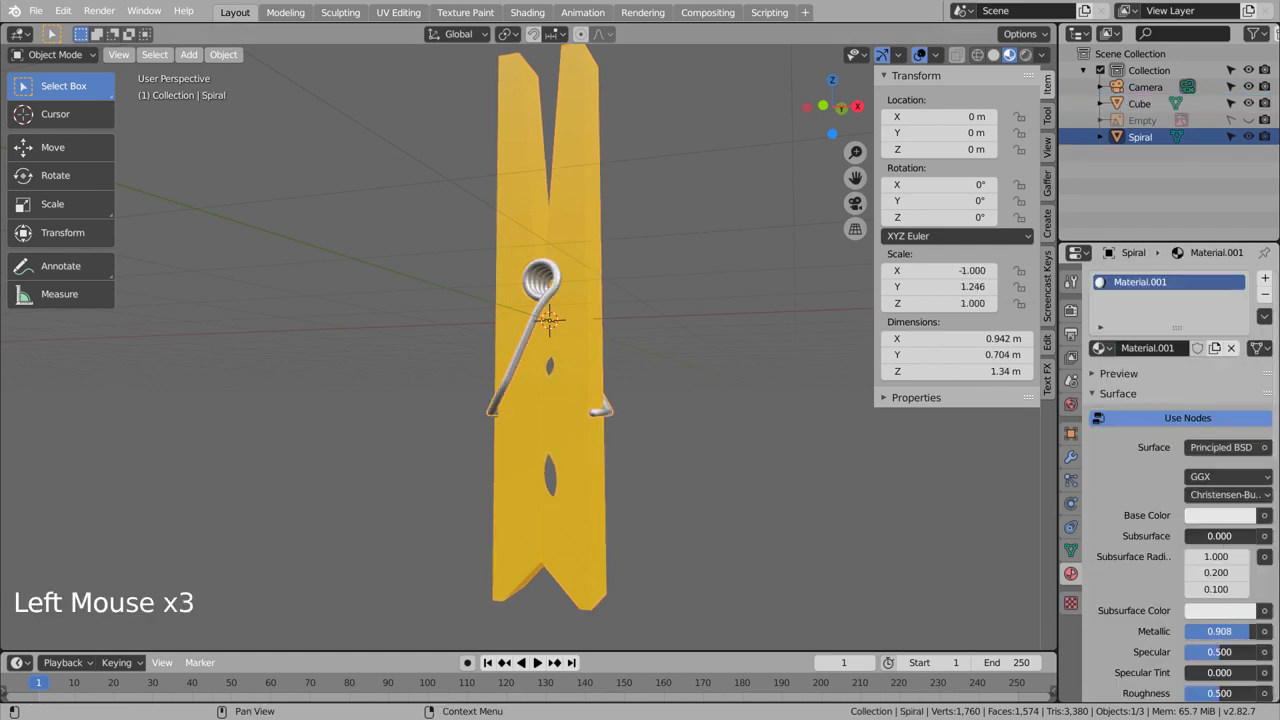
Step: Set the spring's material Metallic to about 0.79 and select the clothespin with its spring
left_click(777, 502)
middle_click(727, 435)
middle_click(799, 391)
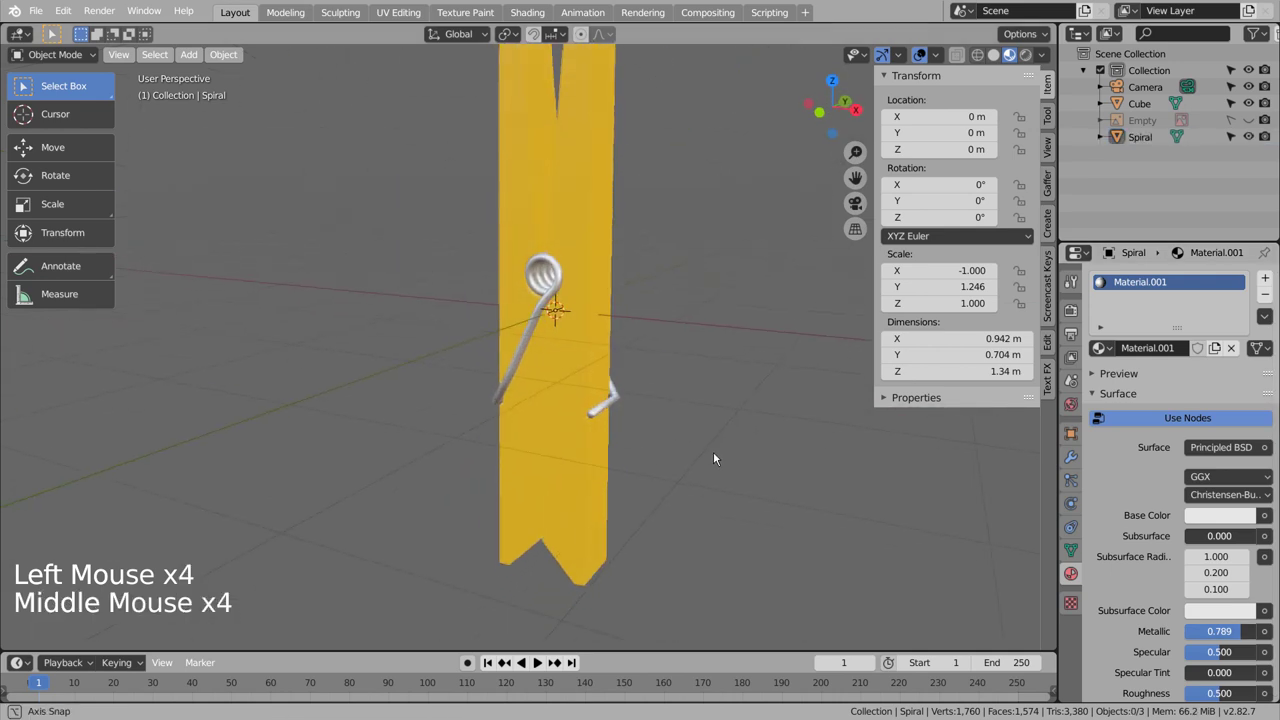
middle_click(733, 425)
middle_click(753, 391)
middle_click(749, 392)
left_click(544, 364)
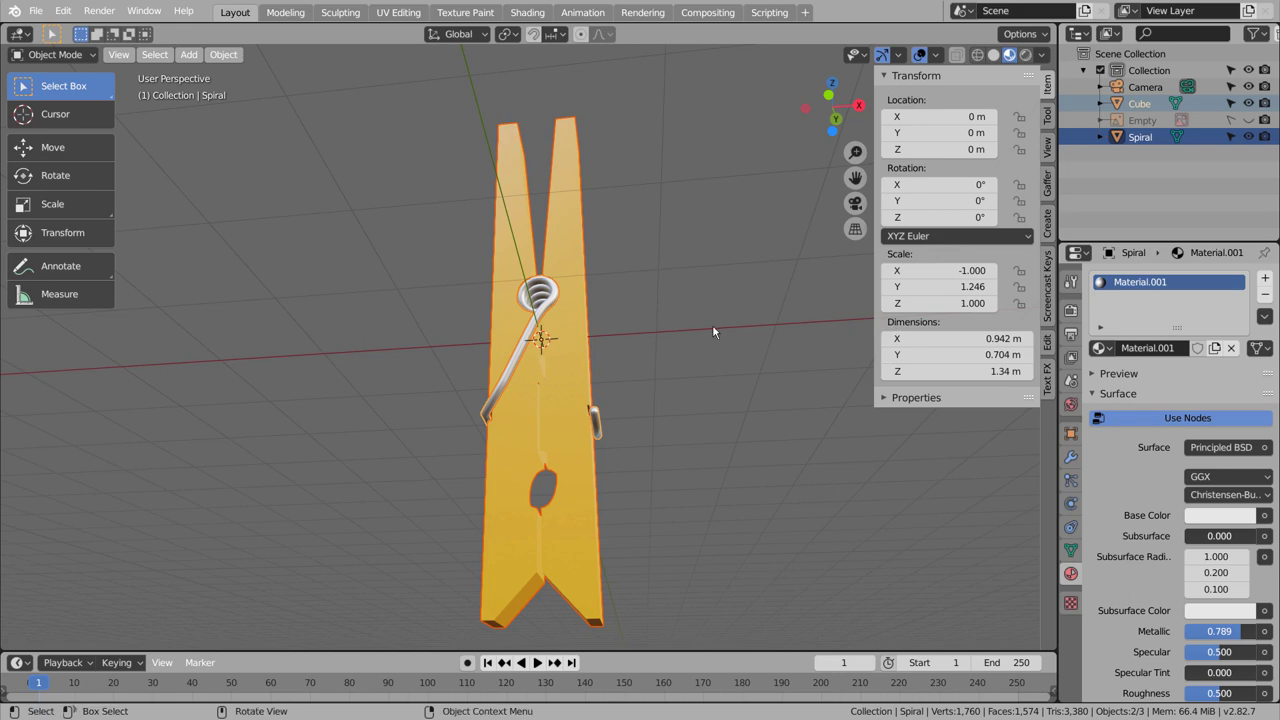
Step: Join the parts (Ctrl+J) and rotate the clothespin about X by -87.3° so it lies flat
key("ctrl+j")
left_click(574, 323)
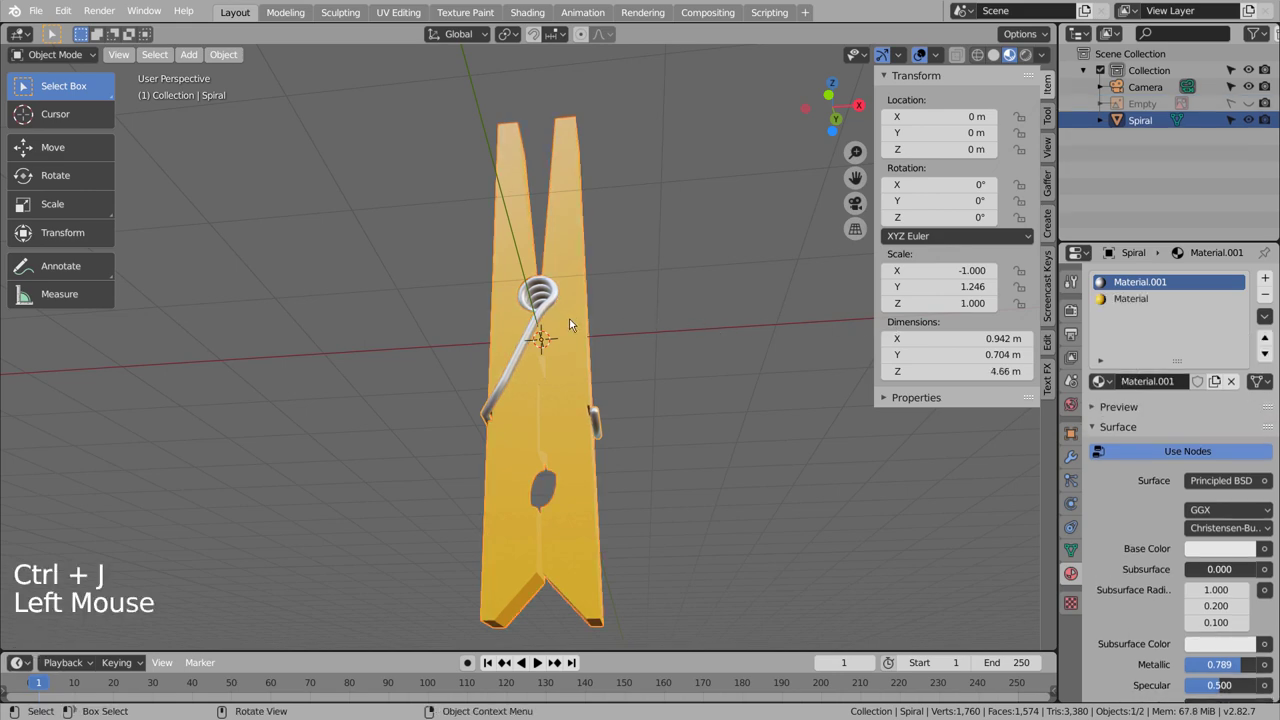
key("KP_7")
key("KP_3")
key("r")
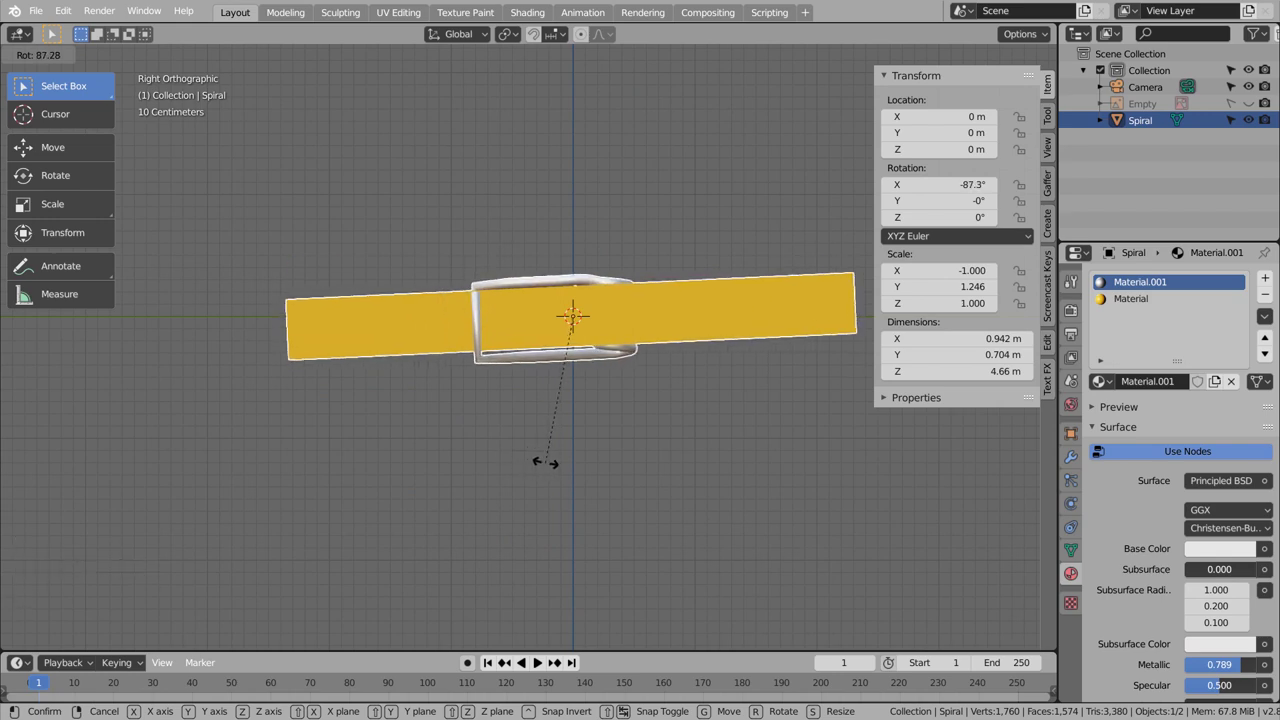
Step: Orbit around the flattened clothespin to check it and reselect it
middle_click(643, 392)
middle_click(741, 434)
middle_click(661, 428)
middle_click(620, 426)
middle_click(611, 422)
scroll("down", 3)
middle_click(627, 390)
left_click(579, 358)
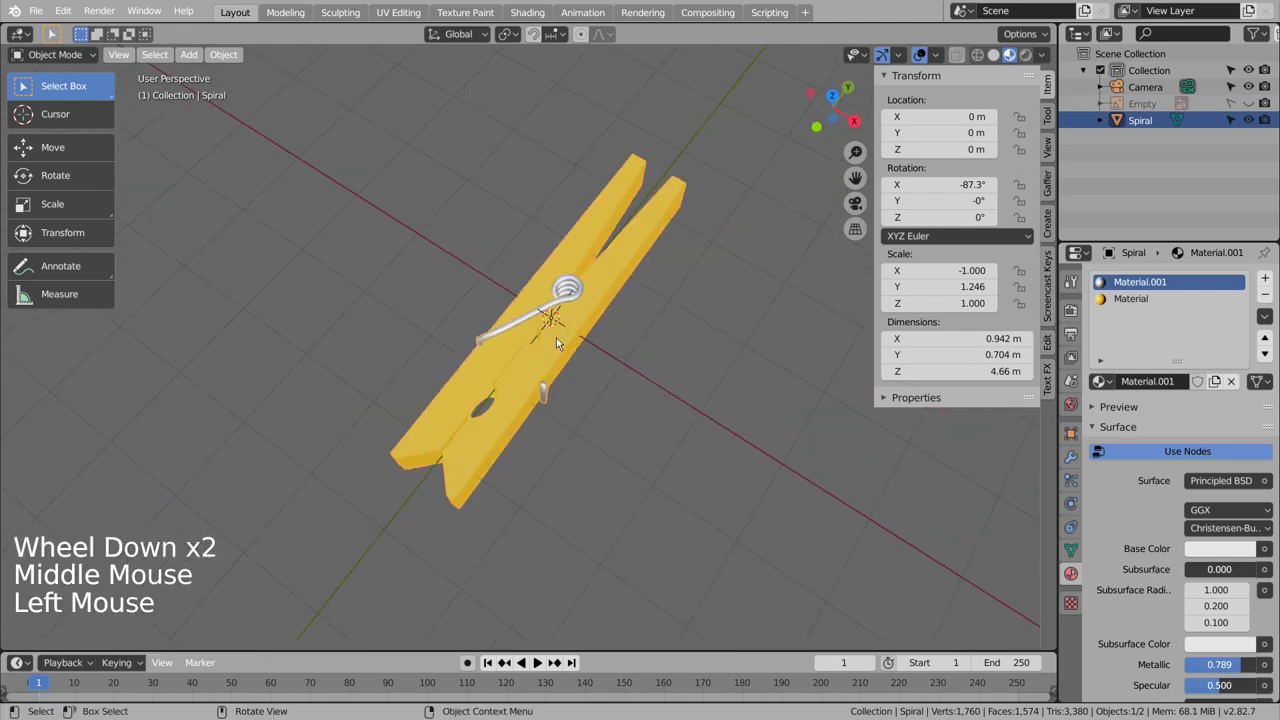
left_click(557, 344)
Step: Duplicate the clothespin into Spiral.002 at X ≈ 2.6 m turned -32°, checking from top and front views
key("KP_7")
key("shift+d")
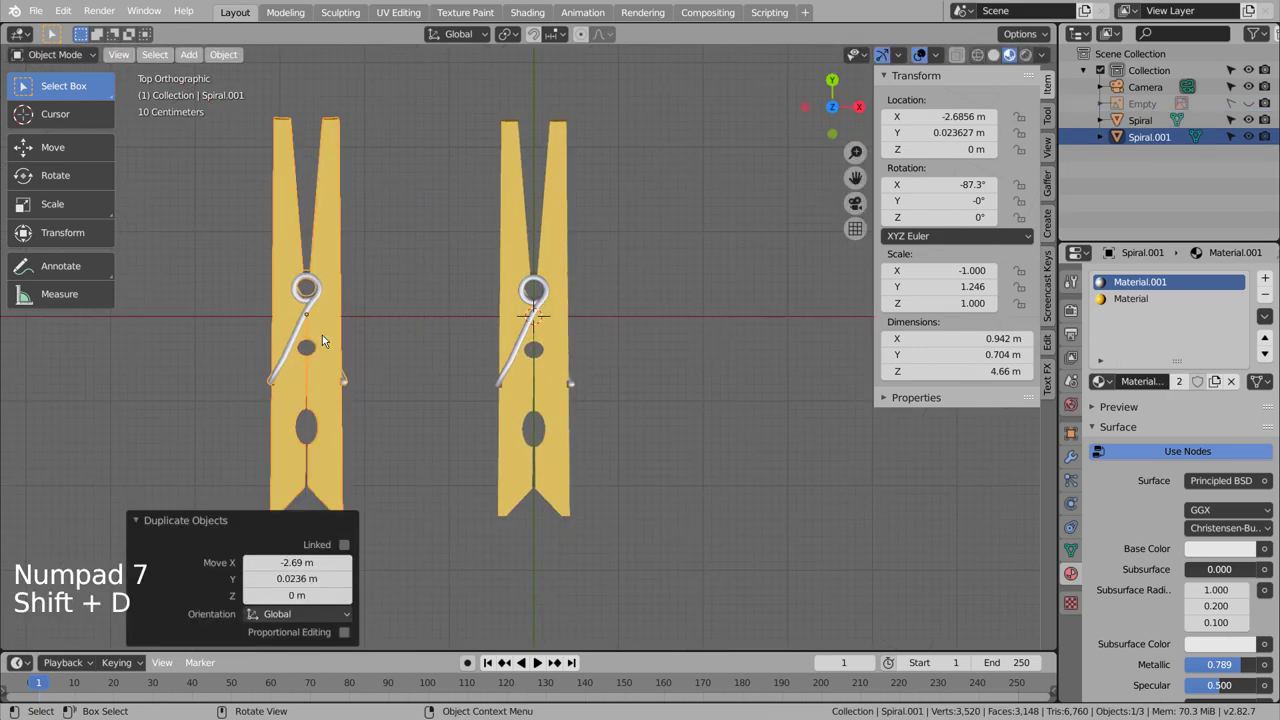
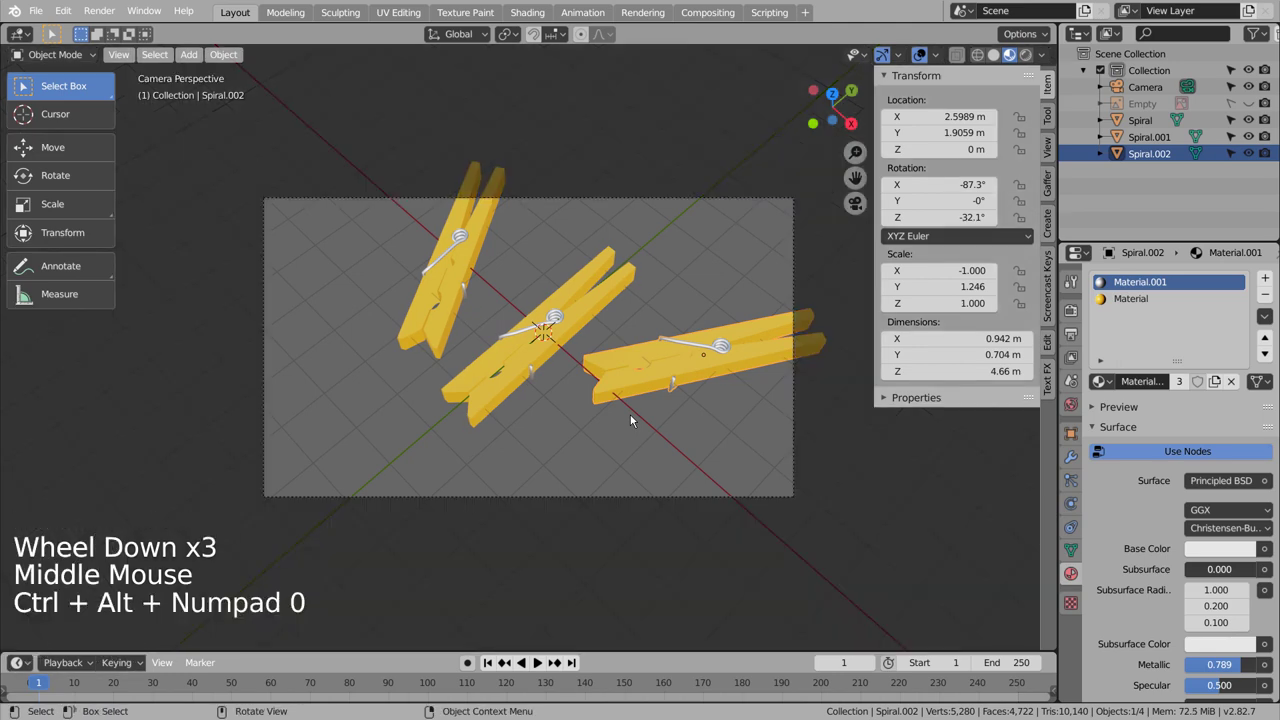
key("shift+`")
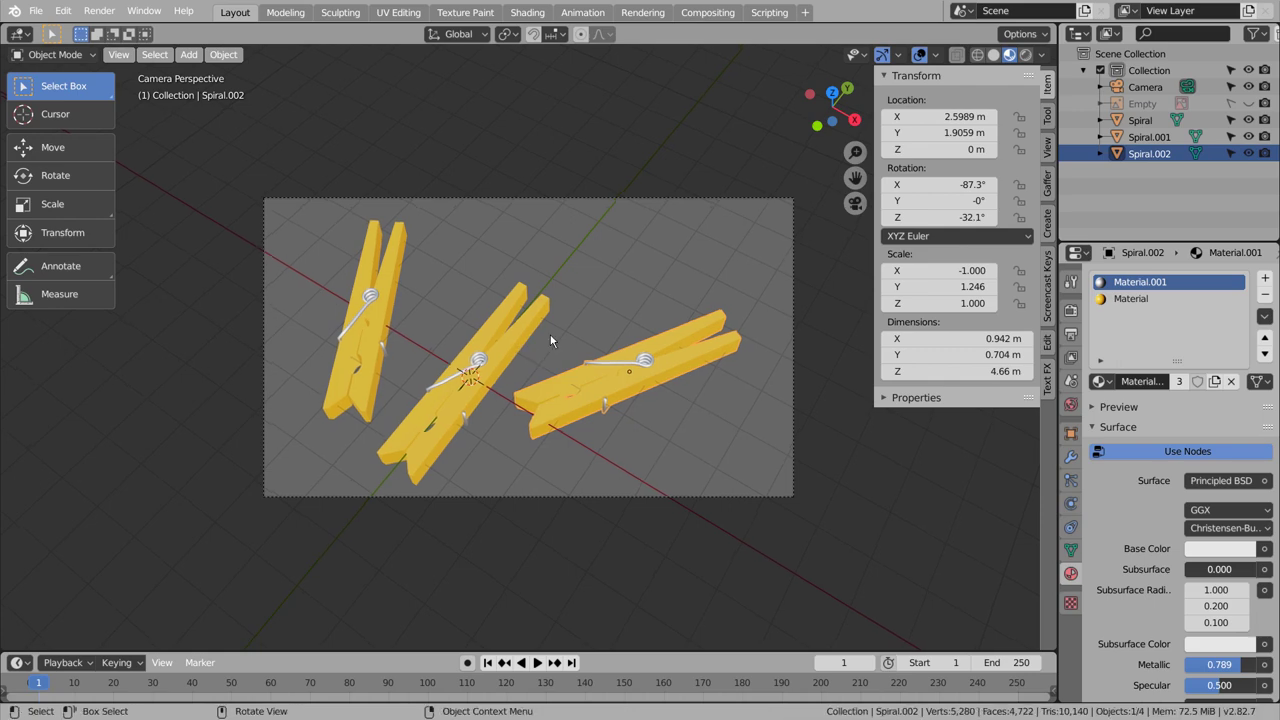
key("KP_1")
left_click(540, 343)
Step: Duplicate the clothespin, move the copy, then undo the placements, checking through the camera
key("shift+d")
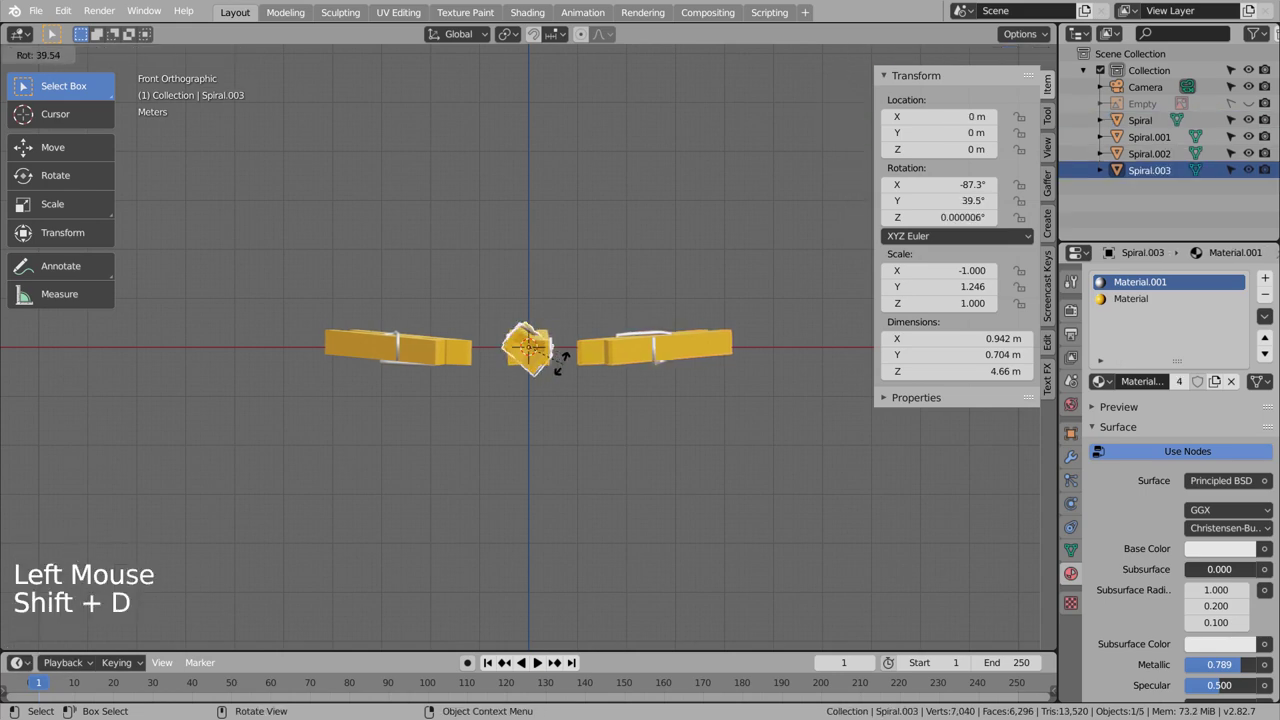
key("g")
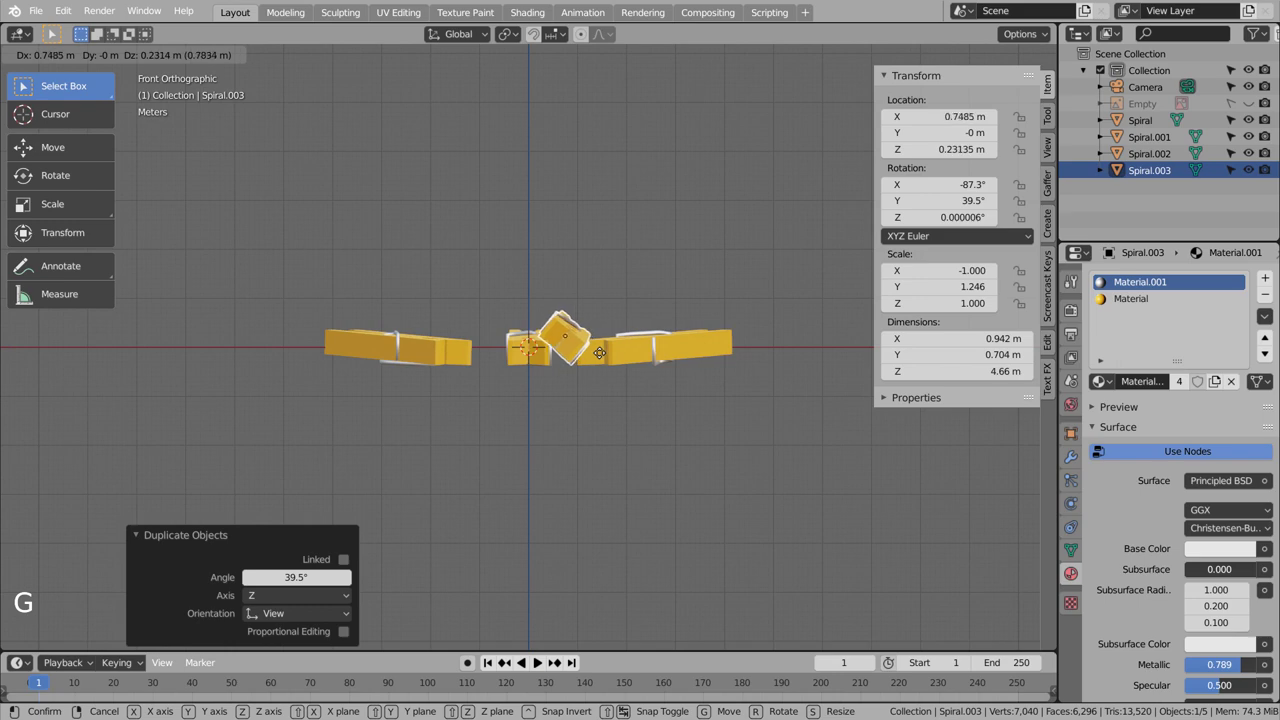
middle_click(601, 390)
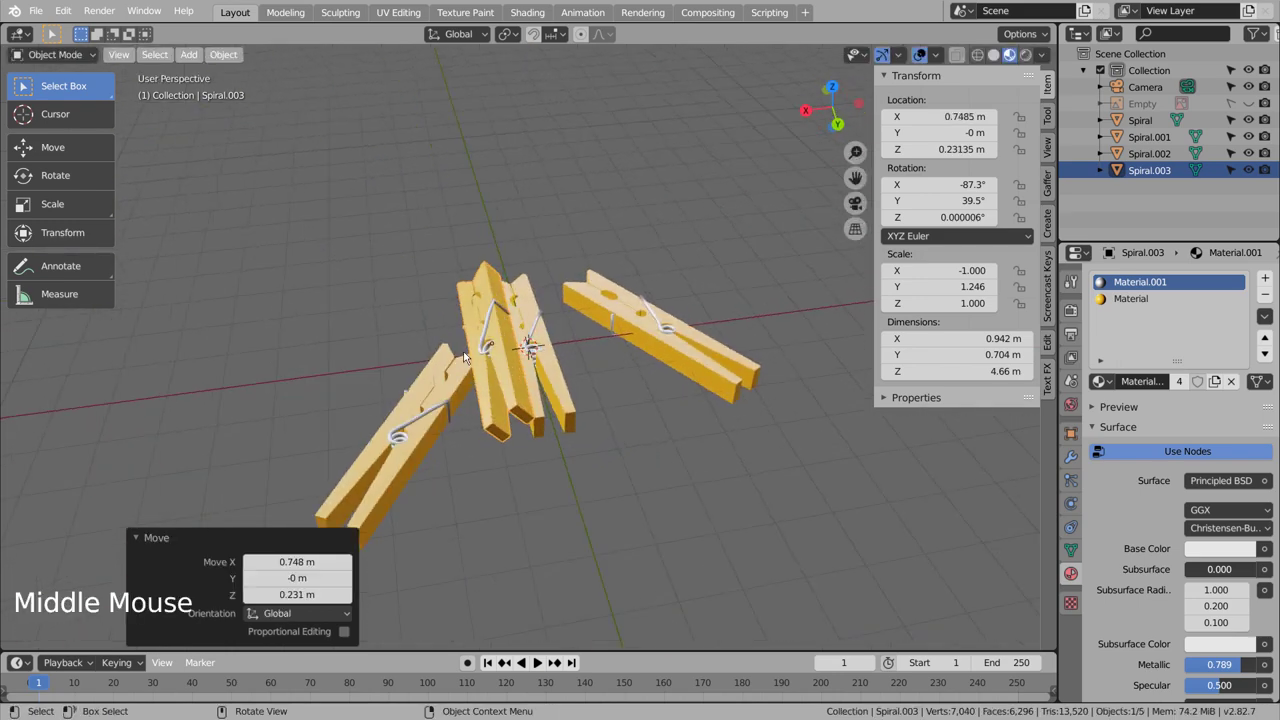
key("ctrl+z")
key("KP_0")
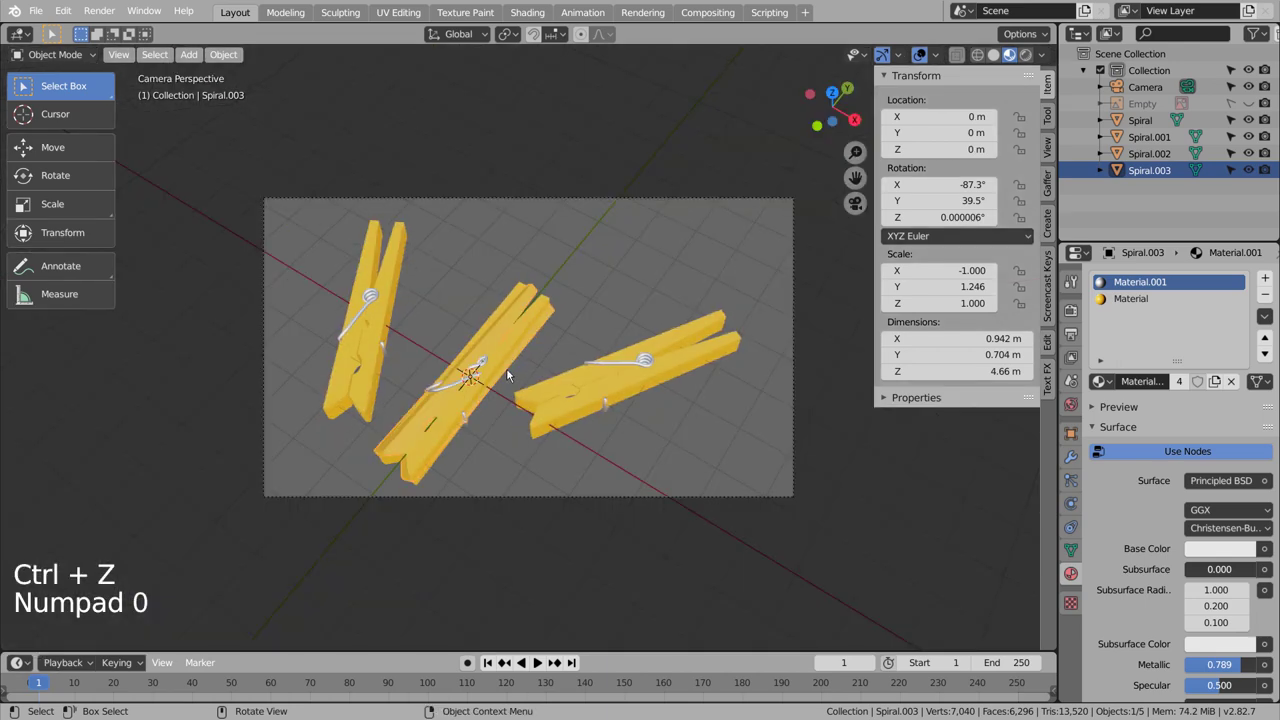
key("shift+d")
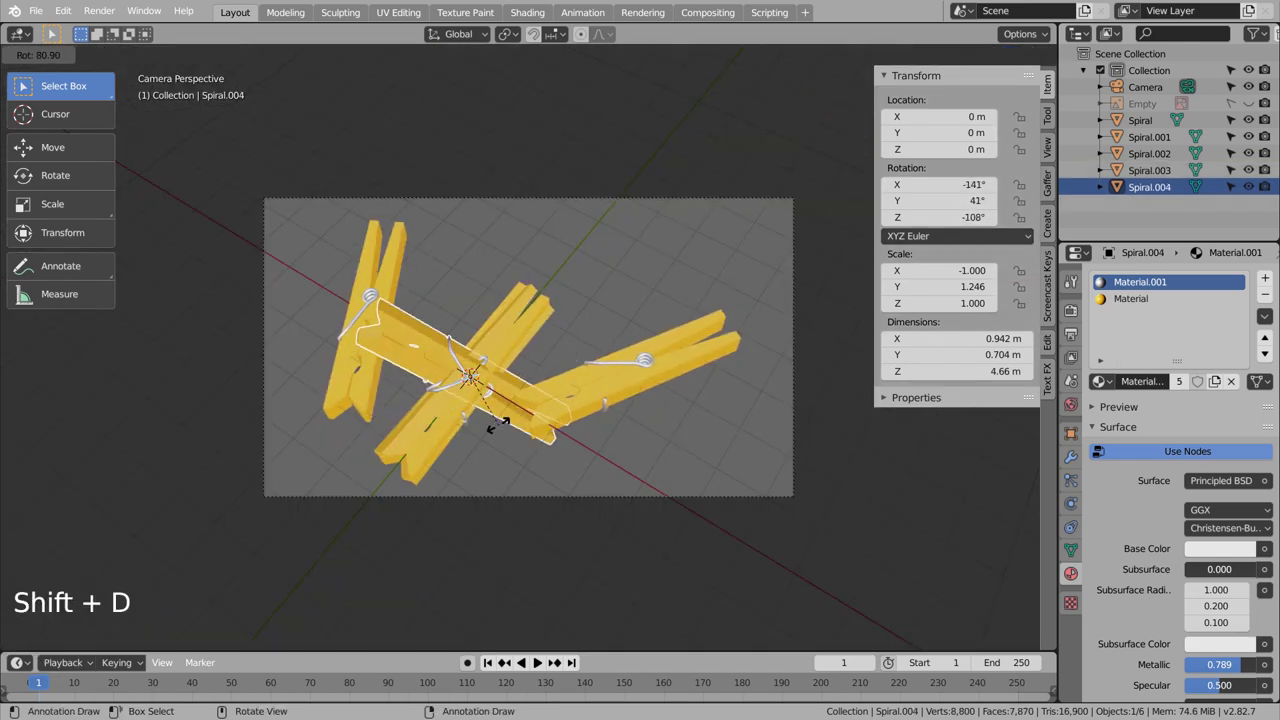
key("ctrl+z")
key("KP_7")
Step: Make Spiral.004 at X ≈ 2.69 m, tilted and lifted in Front view to lean across the pile
key("shift+d")
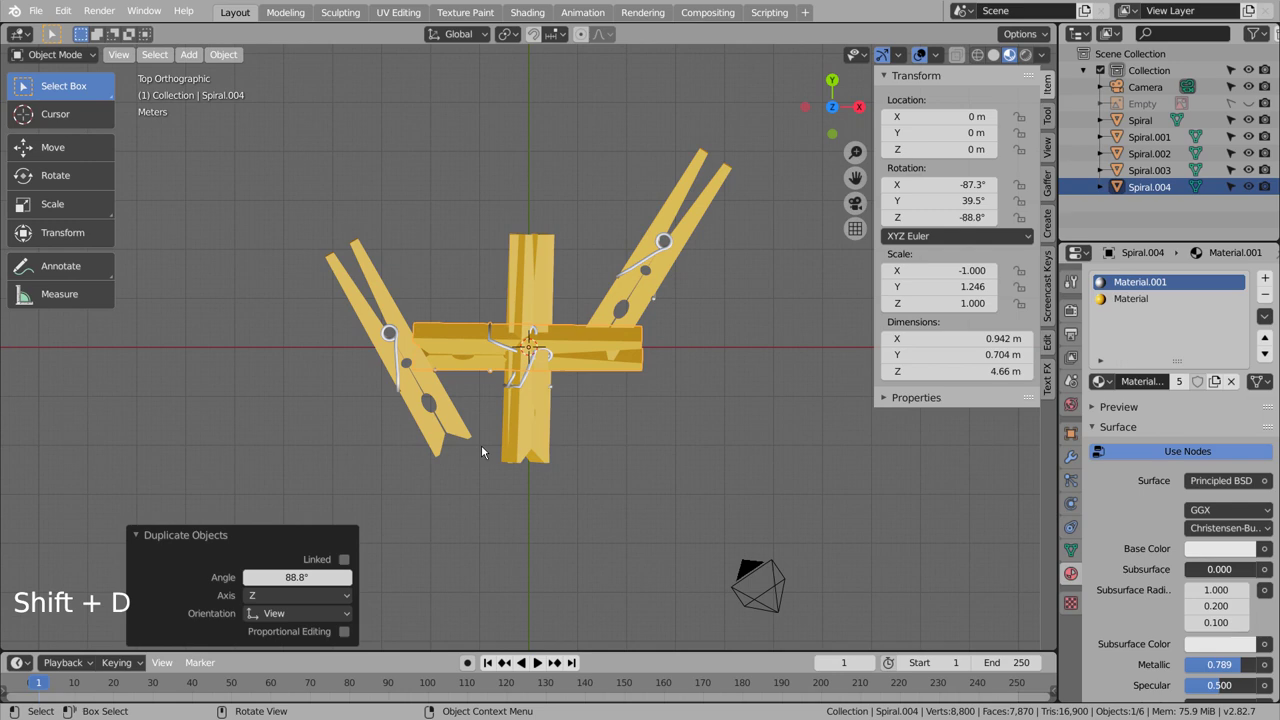
key("KP_3")
key("KP_1")
key("r")
key("g")
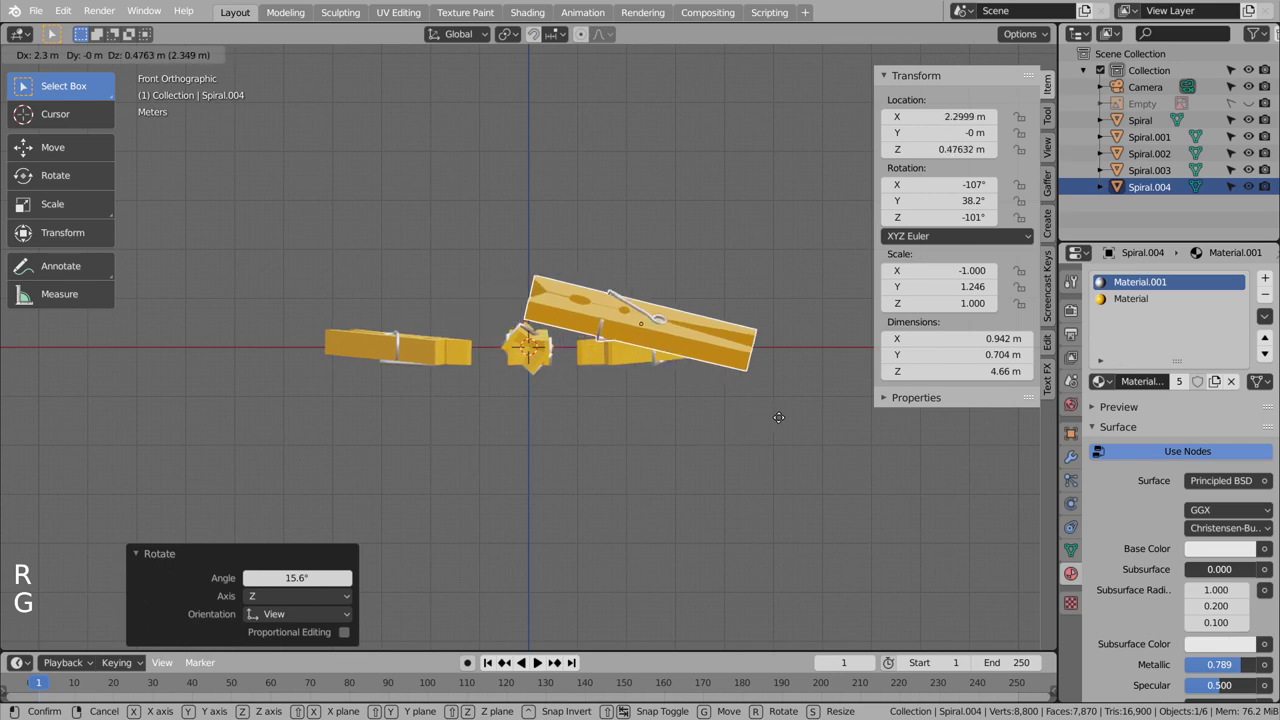
key("r")
key("g")
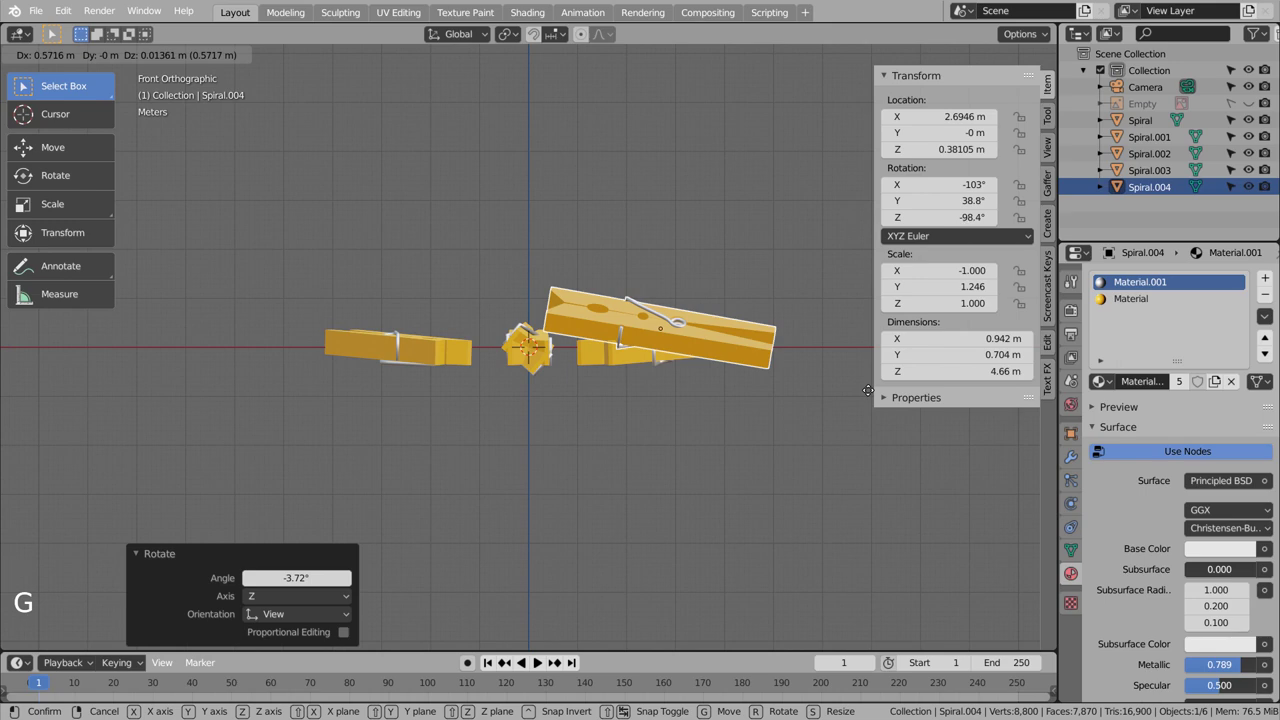
left_click(534, 369)
scroll("up", 3)
Step: Delete Spiral.003 and walk the scene camera to frame the four remaining clothespins
scroll("up", 3)
key("x")
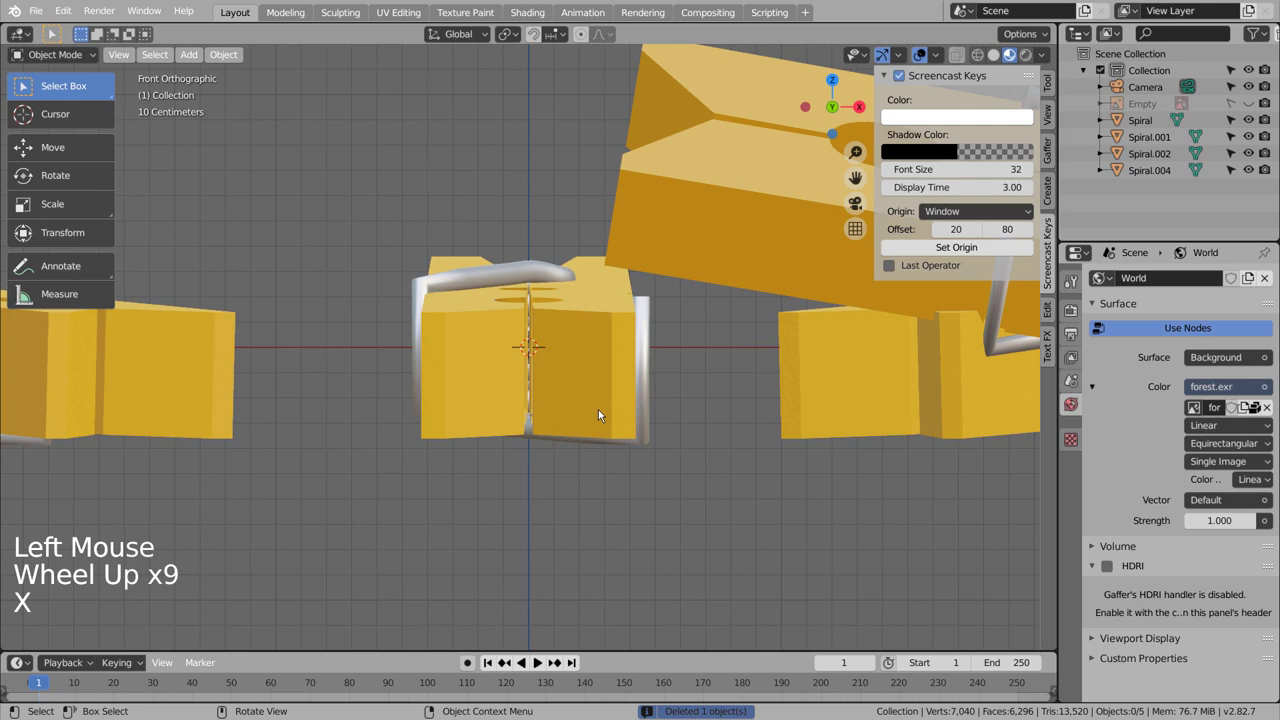
key("KP_0")
key("shift+`")
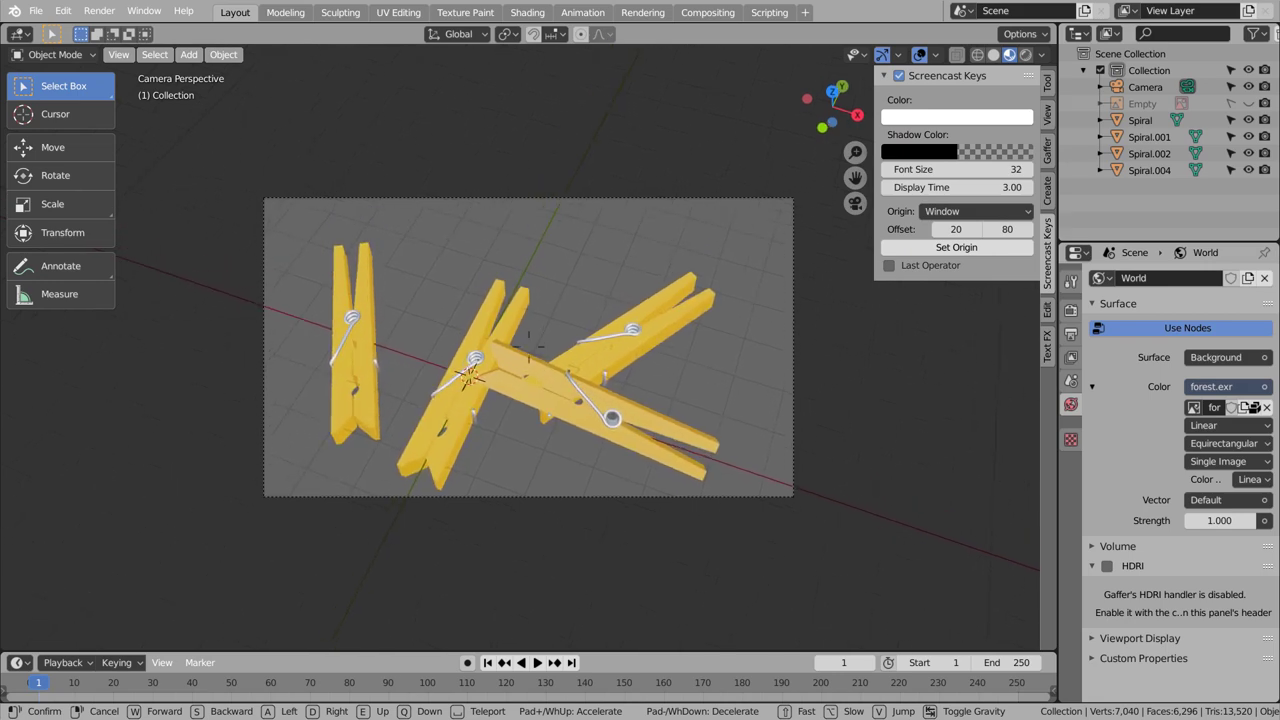
left_click(604, 386)
Step: Orbit the view around the pile of clothespins to inspect the arrangement
middle_click(723, 363)
middle_click(563, 358)
middle_click(472, 301)
middle_click(430, 295)
middle_click(537, 336)
middle_click(547, 393)
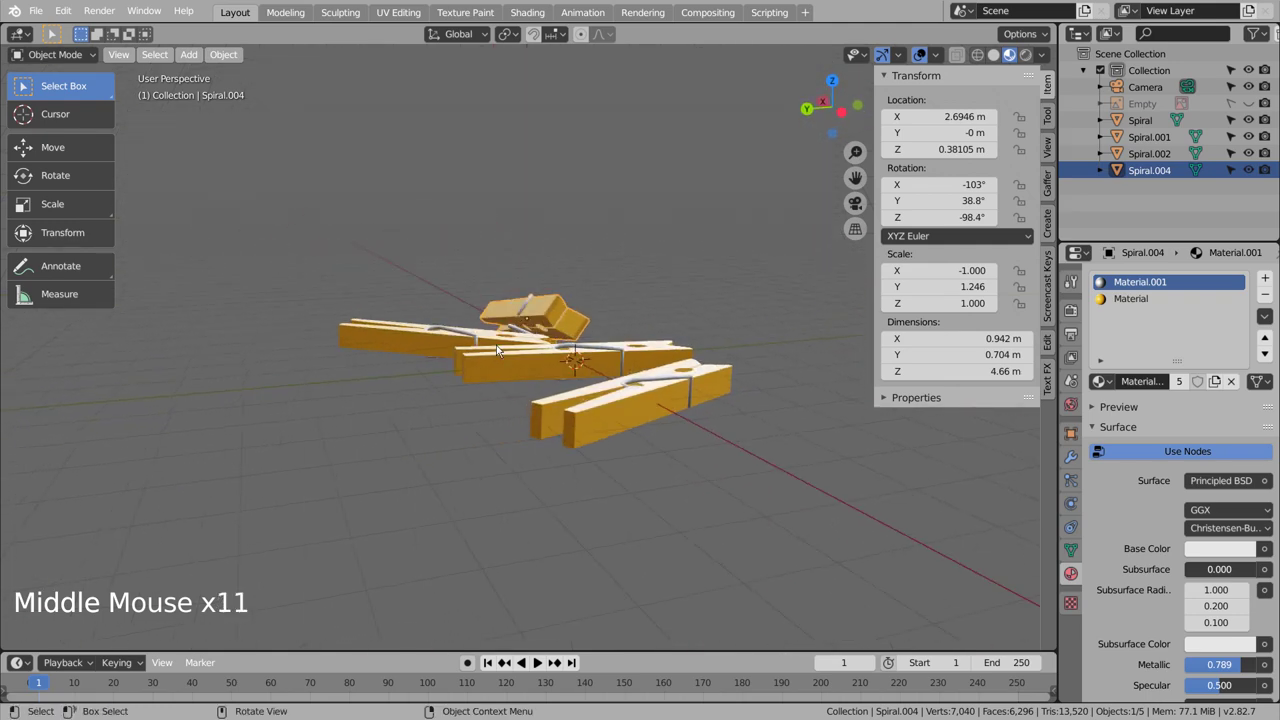
Step: Rotate Spiral.004 to about 8° on Y and lower it to 0.22 m, then check through the camera
left_click(553, 314)
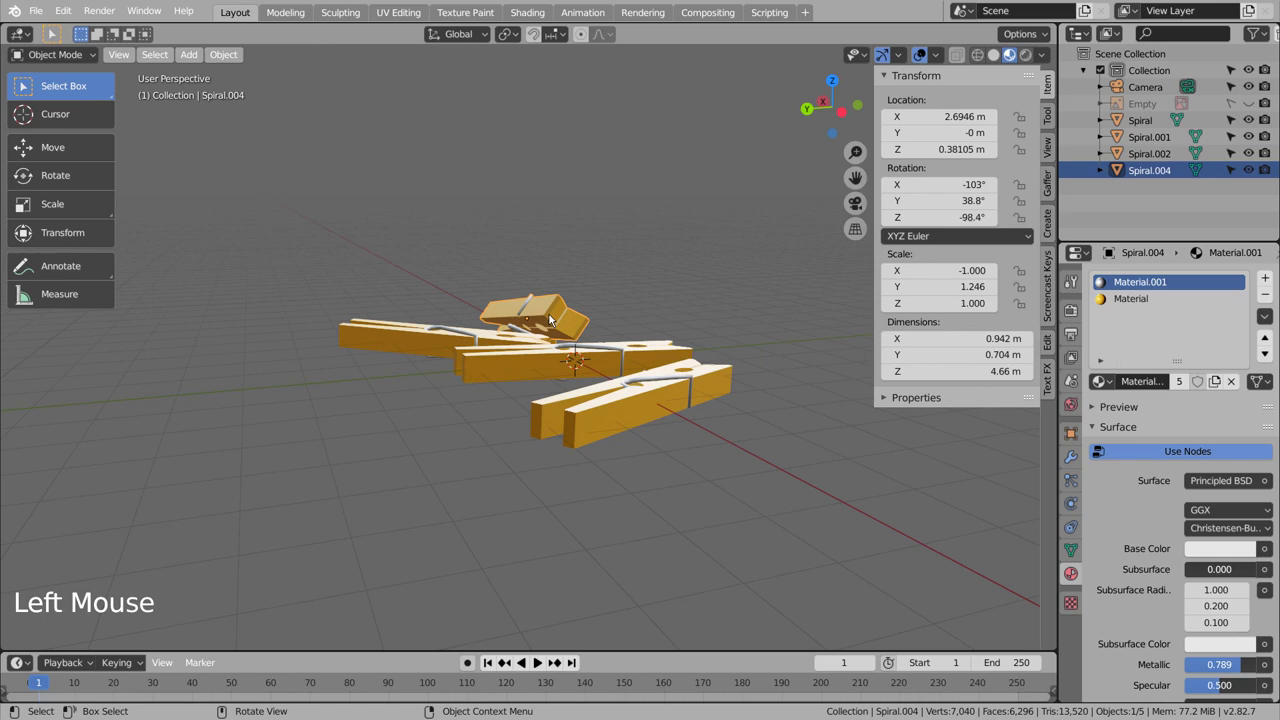
middle_click(504, 369)
middle_click(445, 366)
middle_click(426, 372)
key("r")
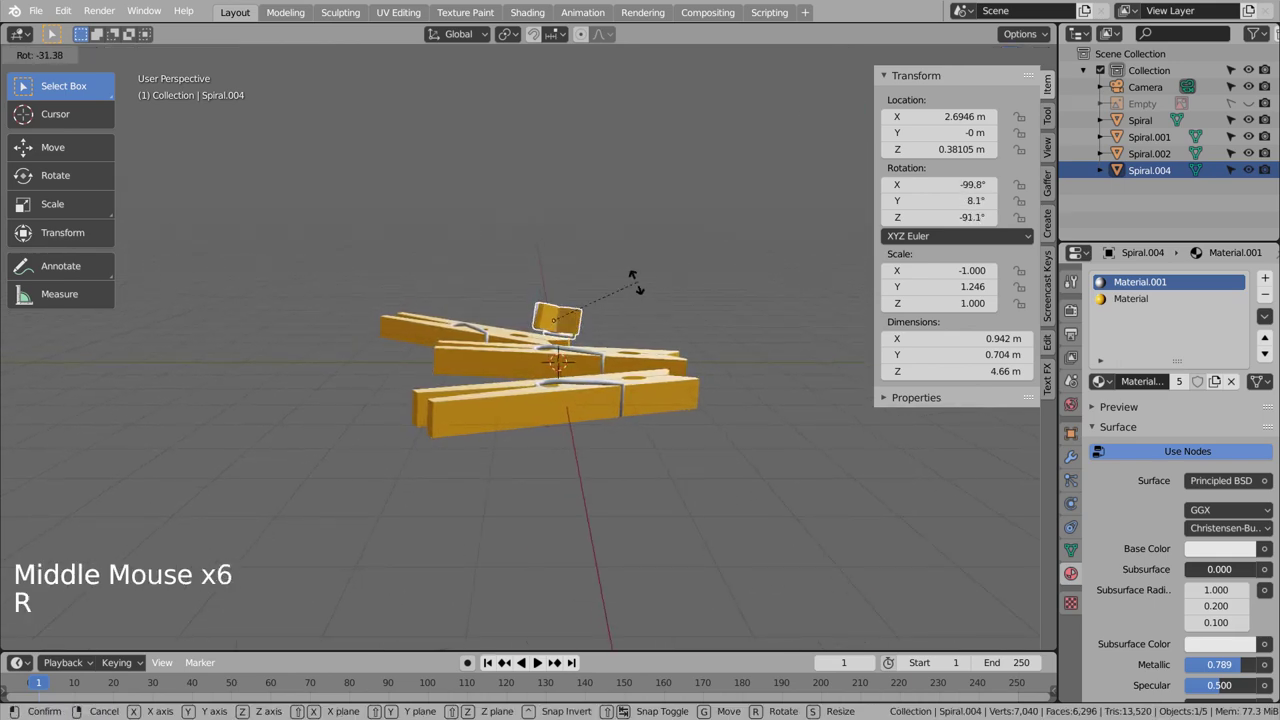
key("g")
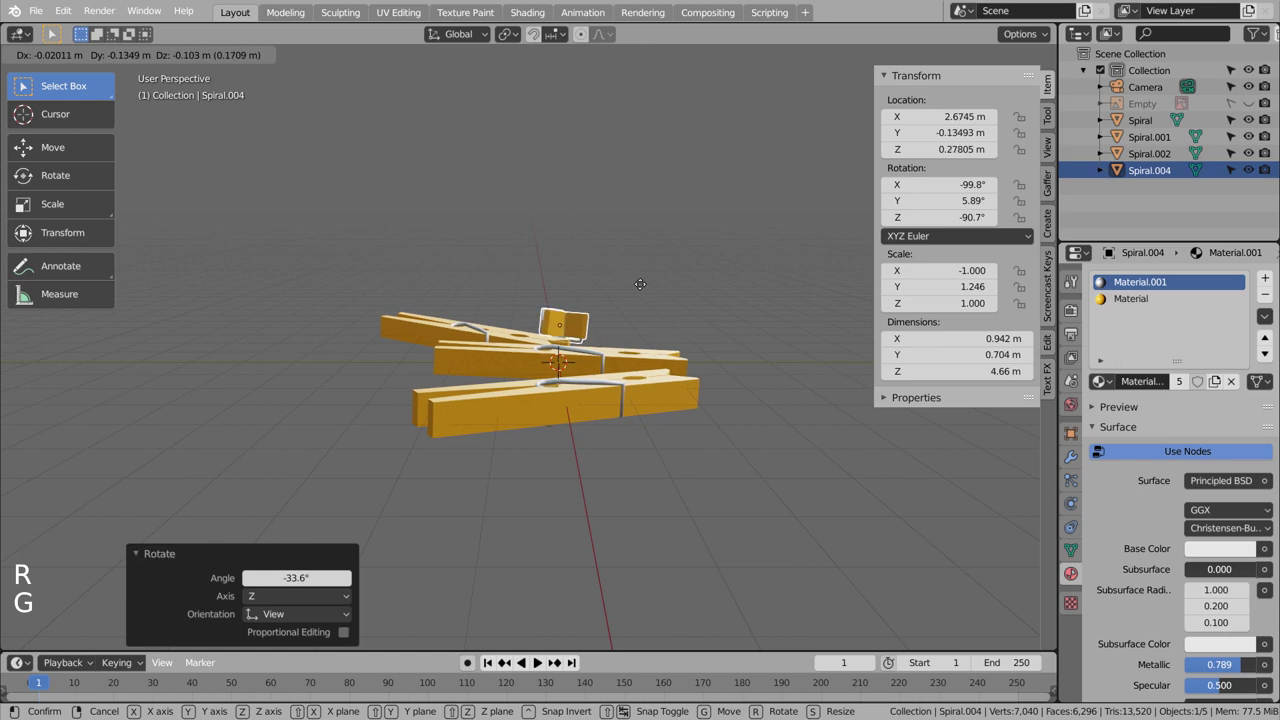
key("r")
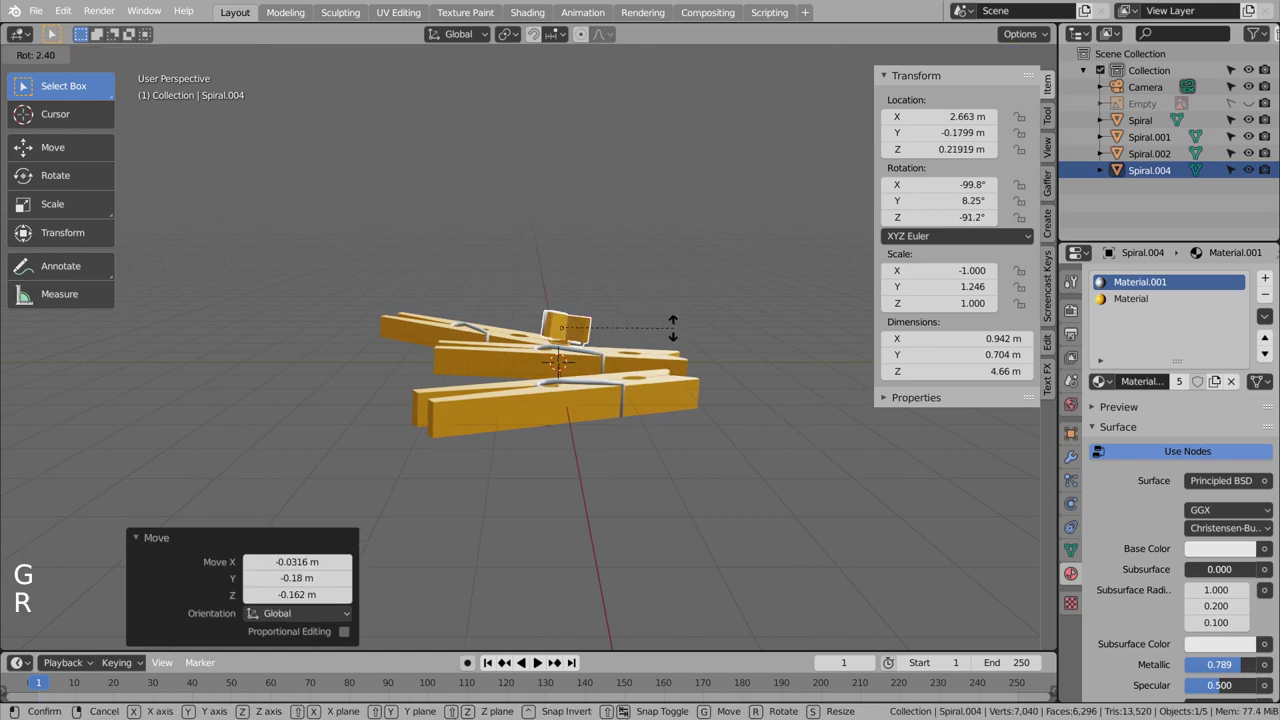
middle_click(545, 391)
middle_click(799, 407)
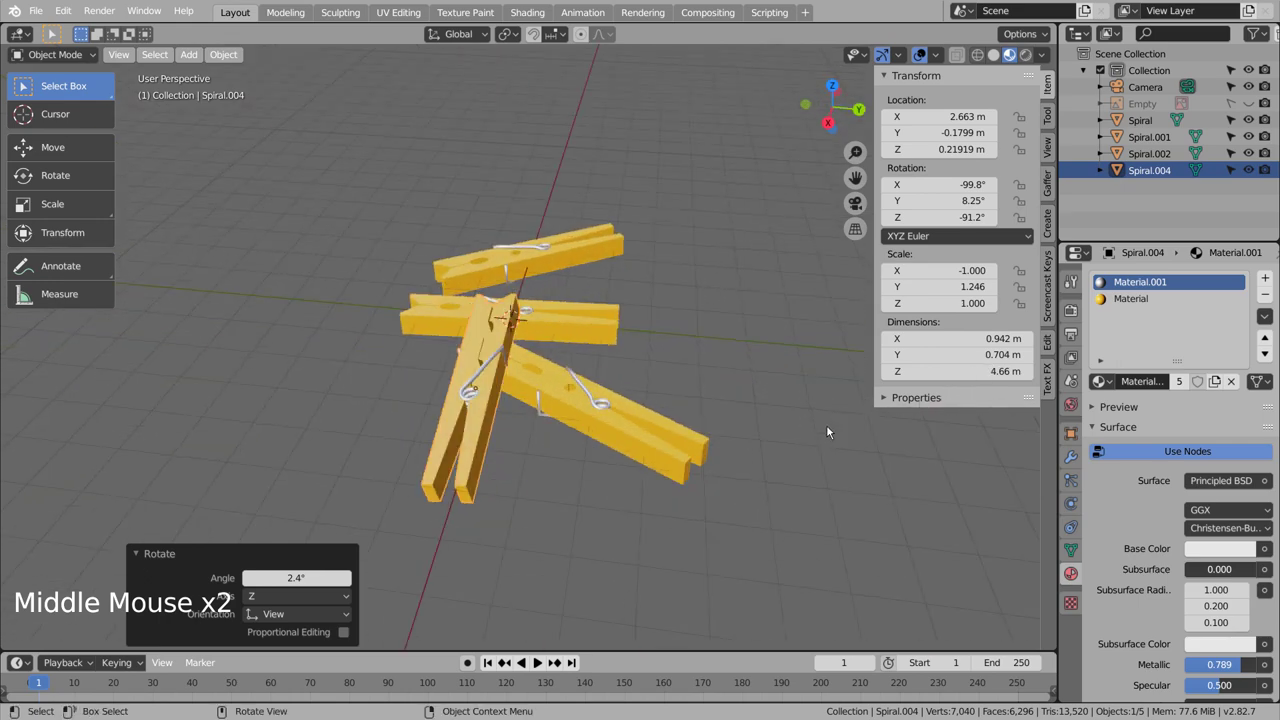
key("KP_0")
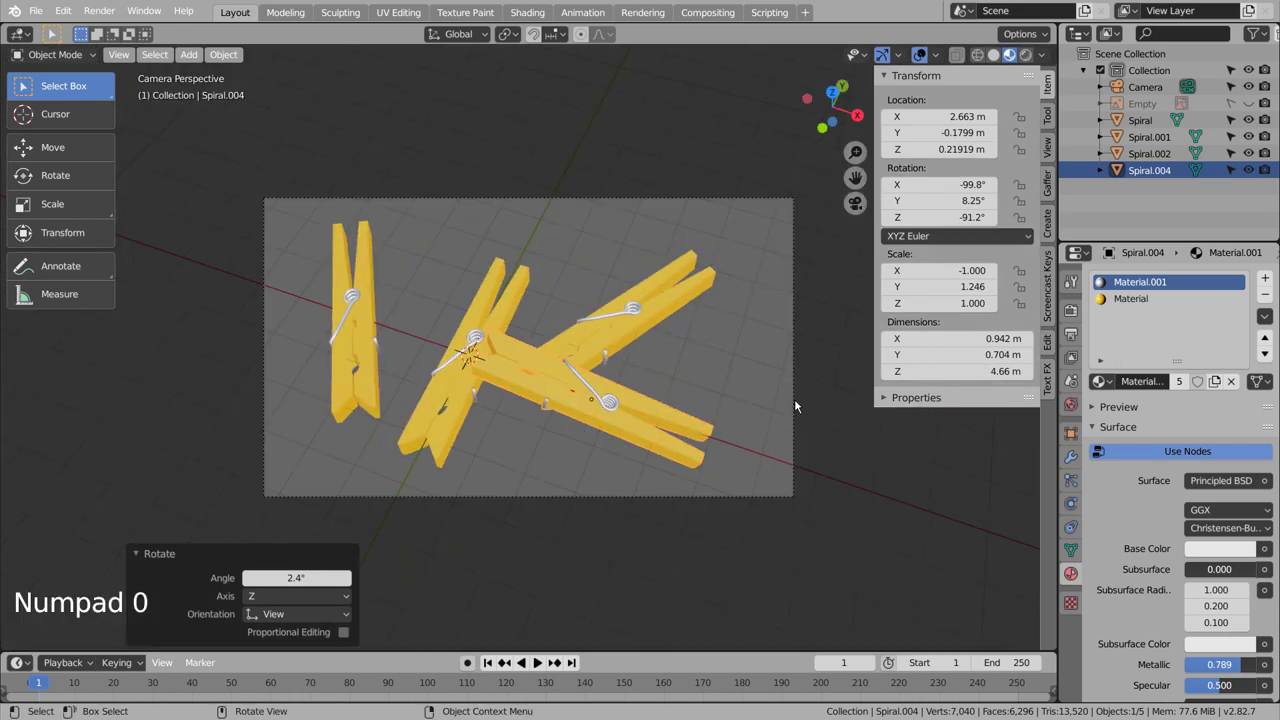
Step: Add a plane scaled to 19.1 m and lowered to about -0.37 m beneath the clothespins
left_click(736, 357)
key("shift+a")
key("s")
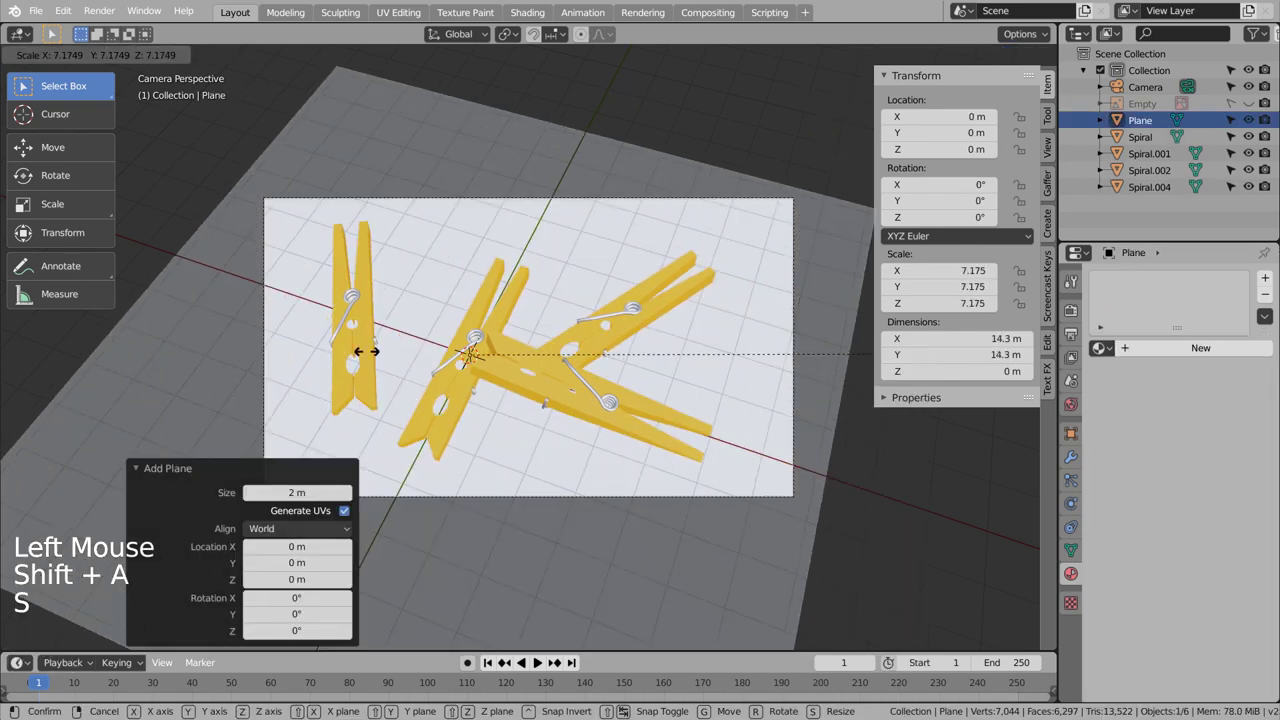
key("KP_3")
key("g")
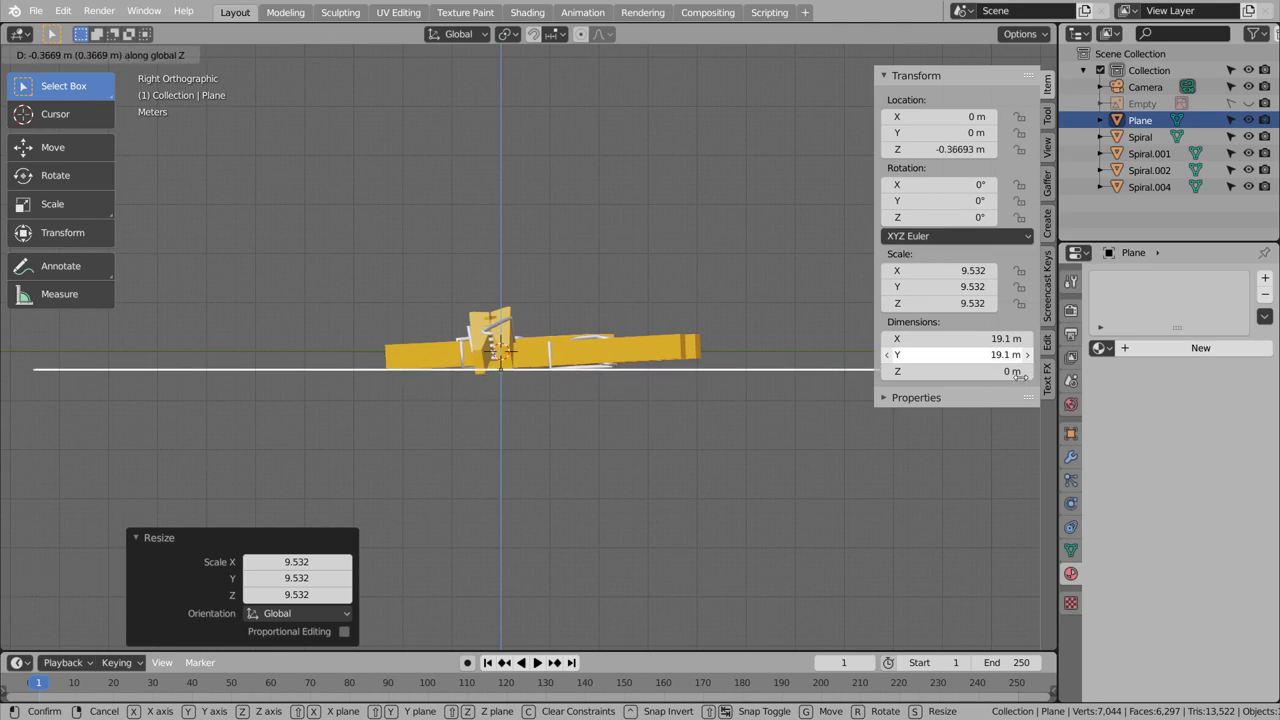
middle_click(509, 285)
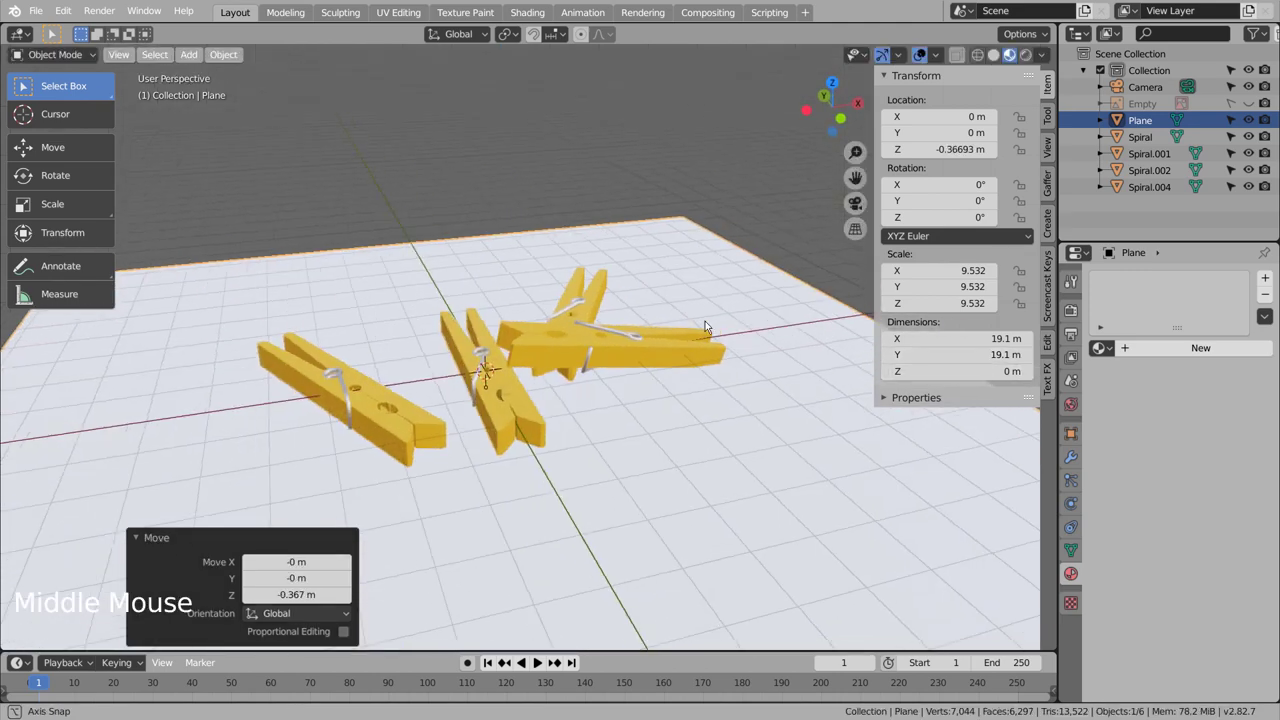
key("KP_0")
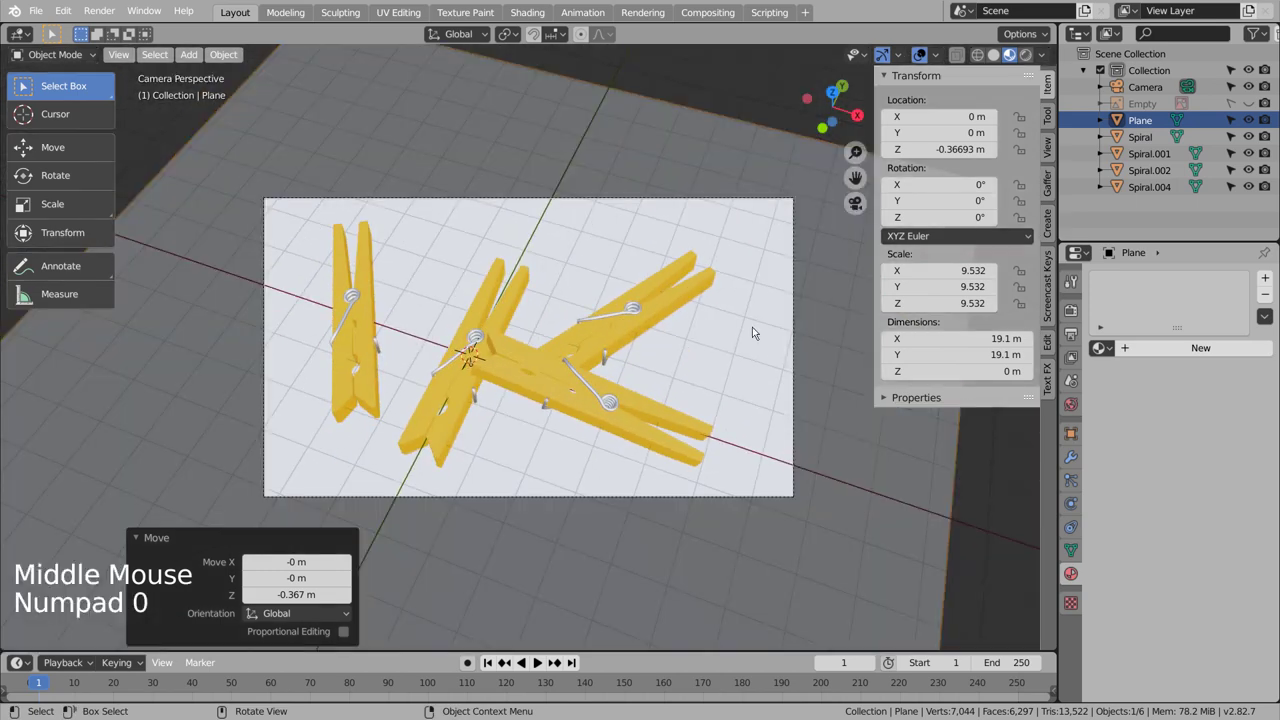
Step: Assign the plane a new Material.002 with a light blue Base Color
left_click(1153, 359)
left_click(1248, 516)
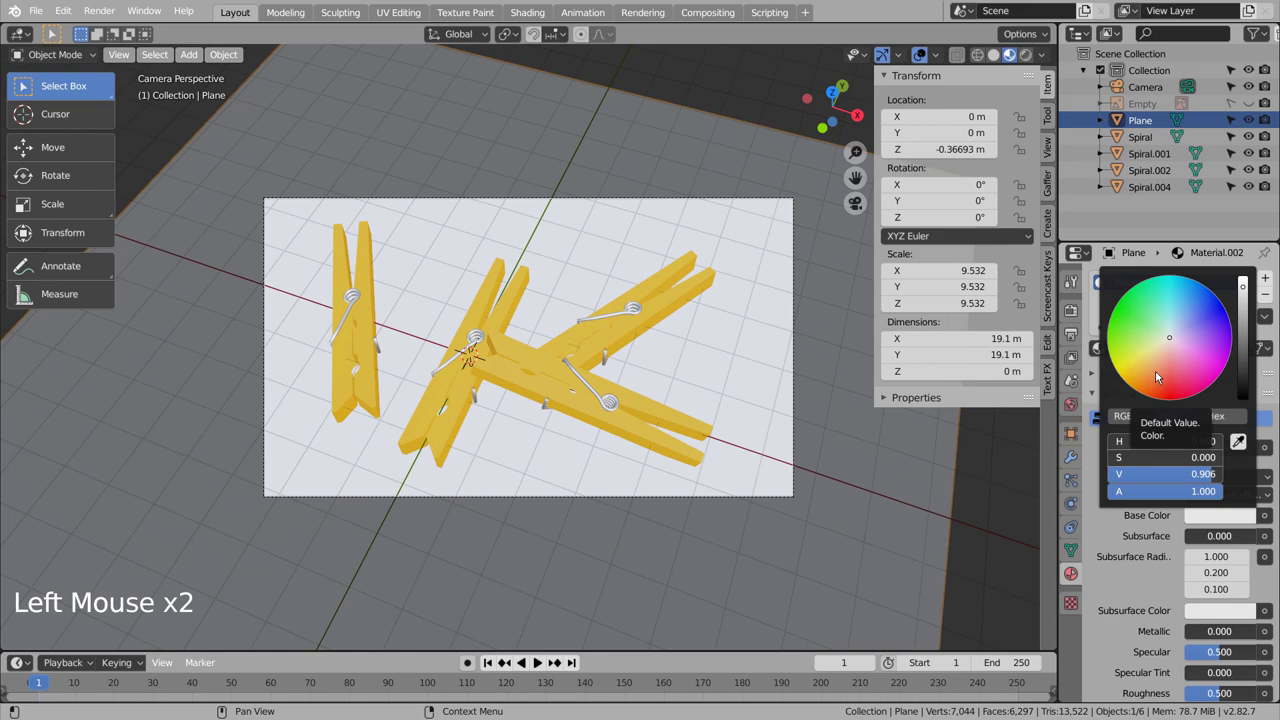